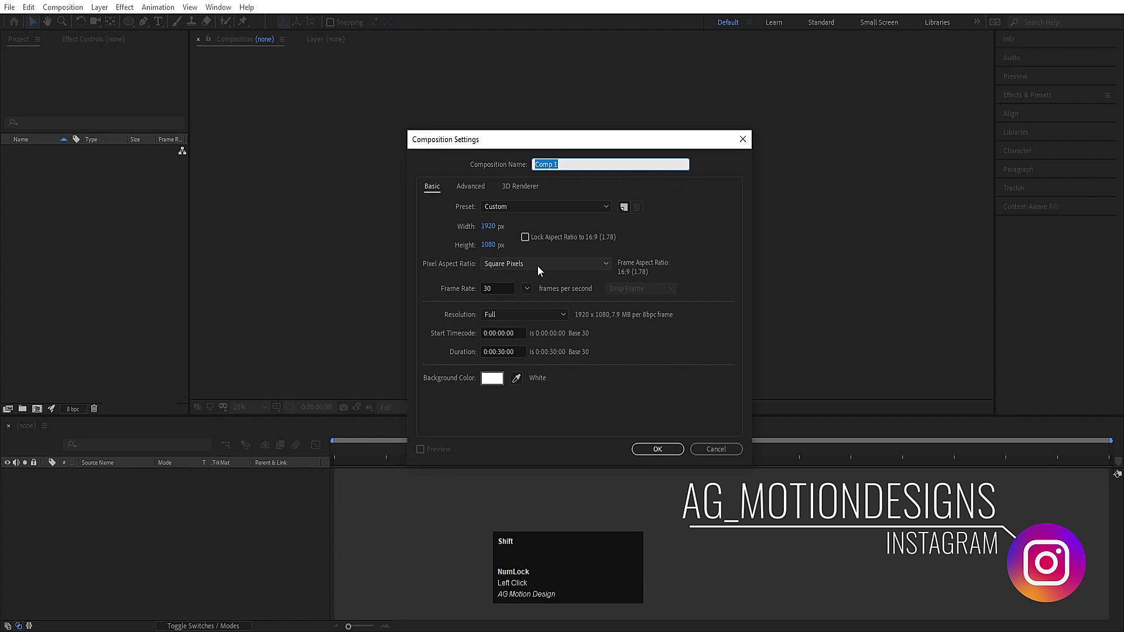
- Finish typing the composition name 'Shape animation' in Composition Settings
type("hape")
key("space")
type("animation")
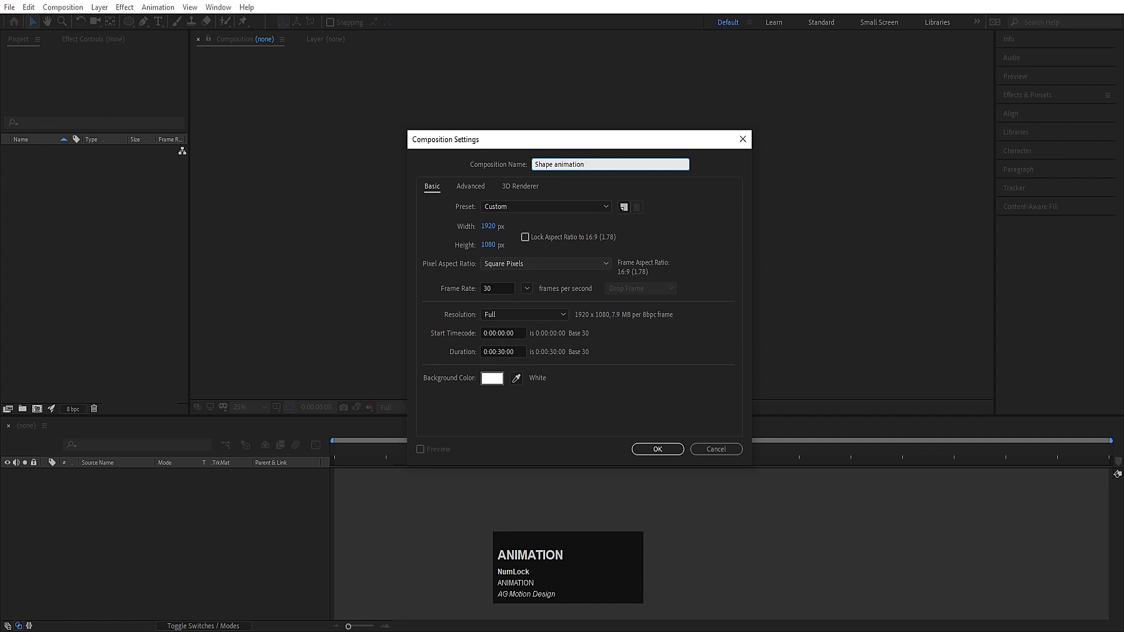
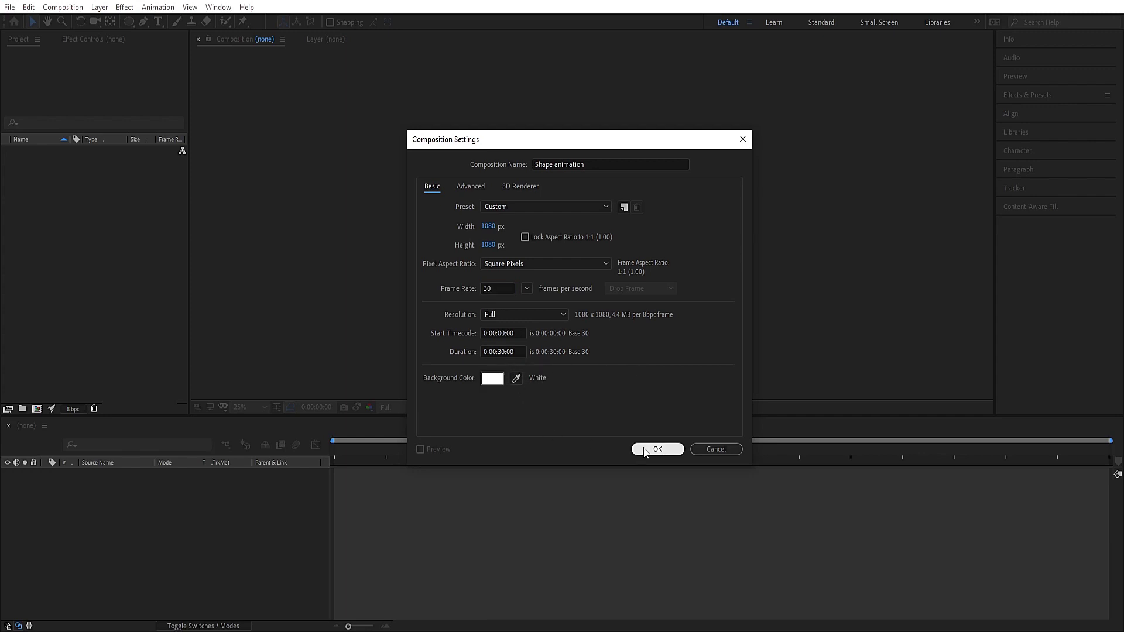
- Confirm Composition Settings to create the 1080 × 1080 'Shape animation' composition
left_click(647, 452)
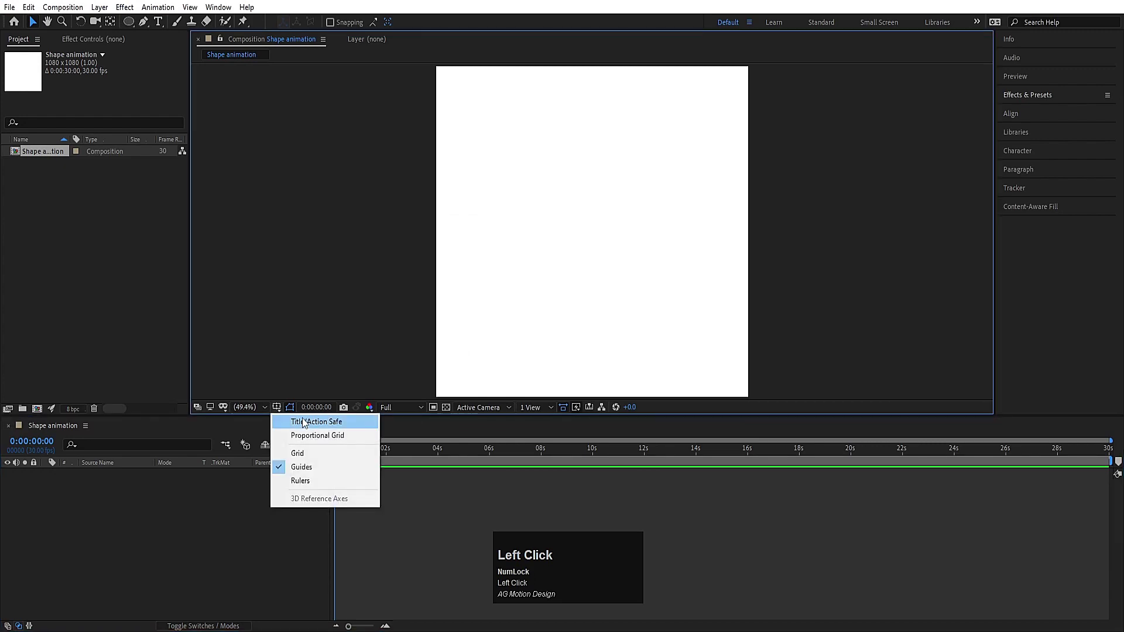
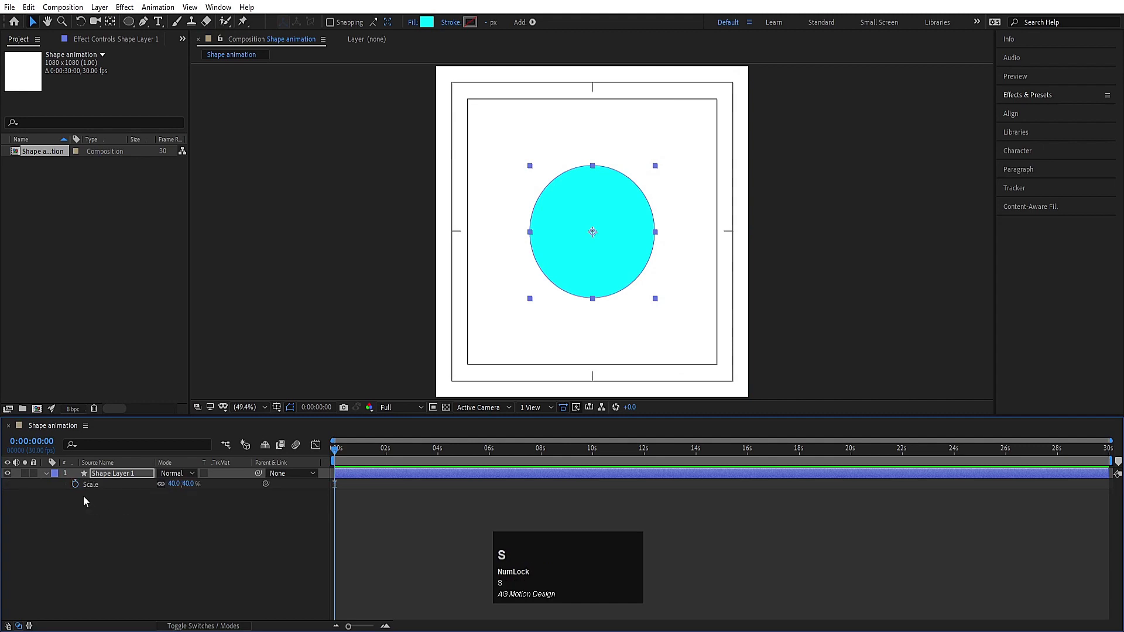
- Reveal the circle's Position and Scale and keyframe Scale at 0% on frame 0
left_click(73, 489)
key("u")
key("=")
key("=")
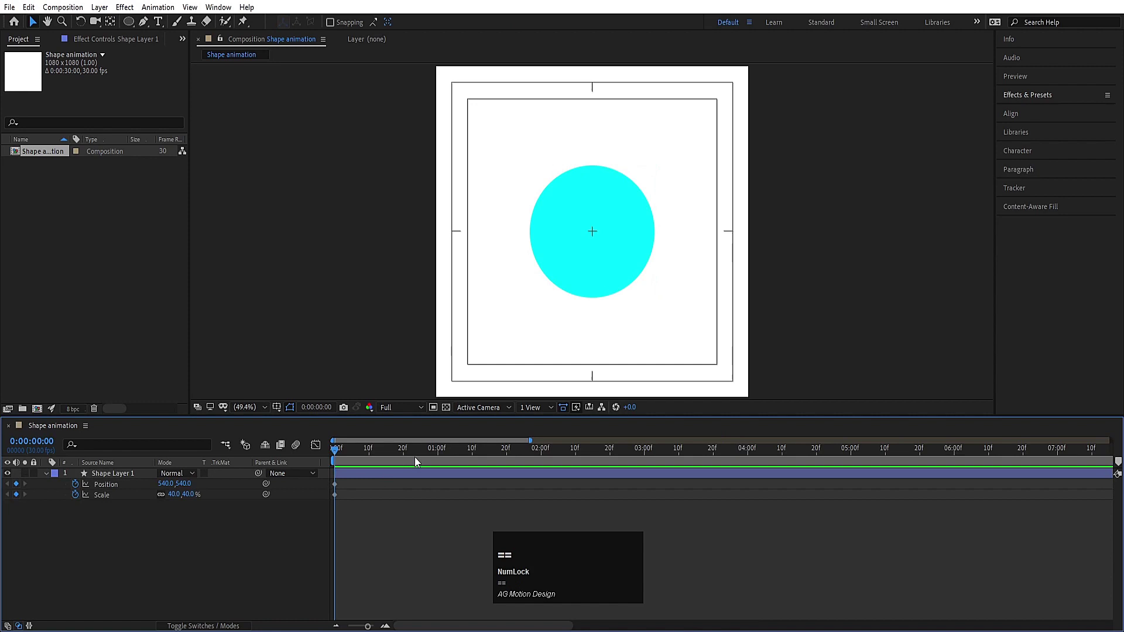
left_click(404, 455)
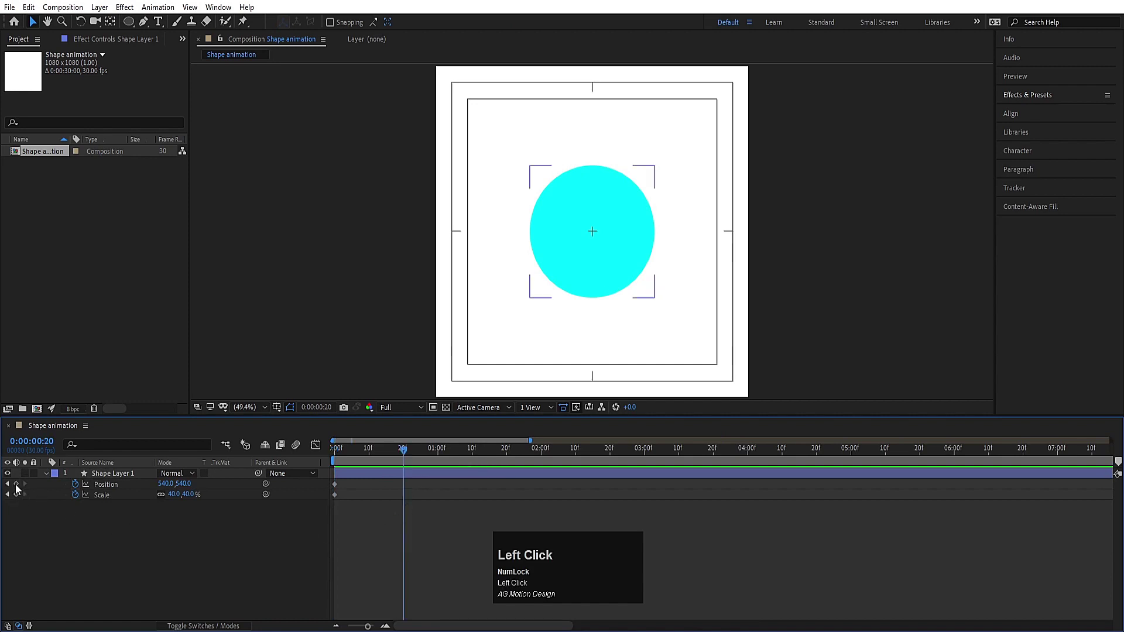
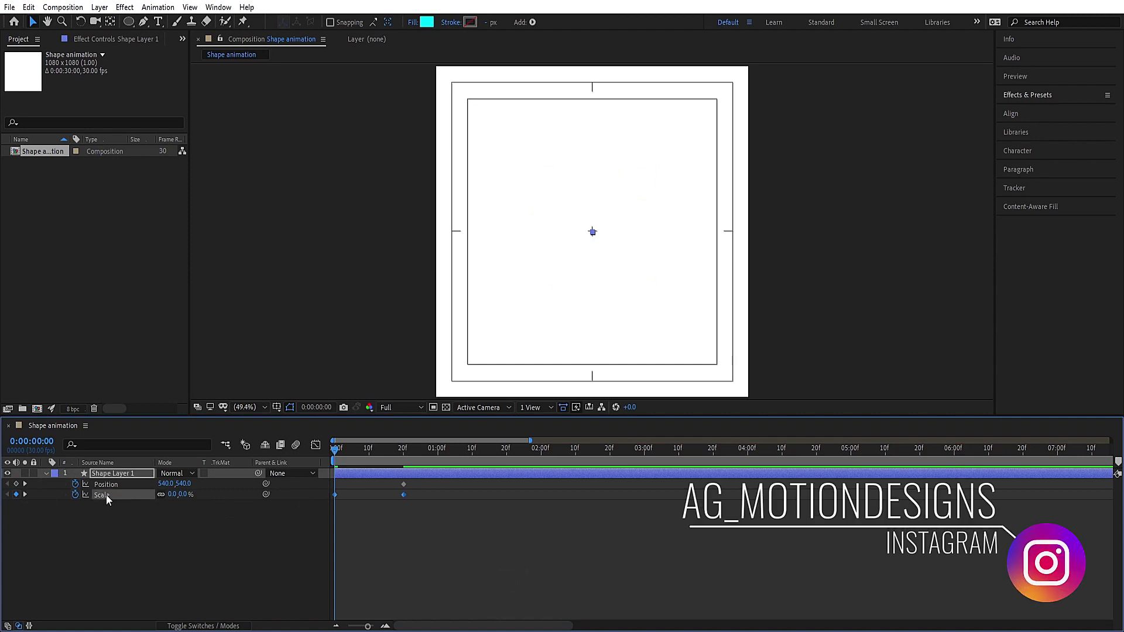
- Ease the keyframes and set Scale to 40% at about frame 22, then preview
key("F9")
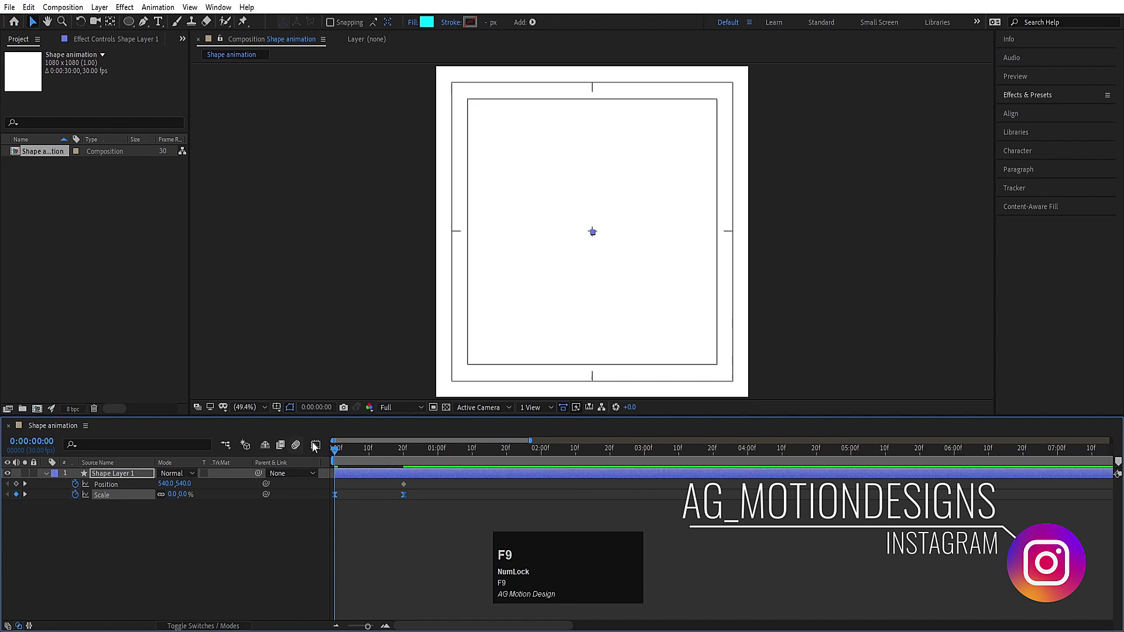
left_click_drag(319, 448, 316, 450)
key("space")
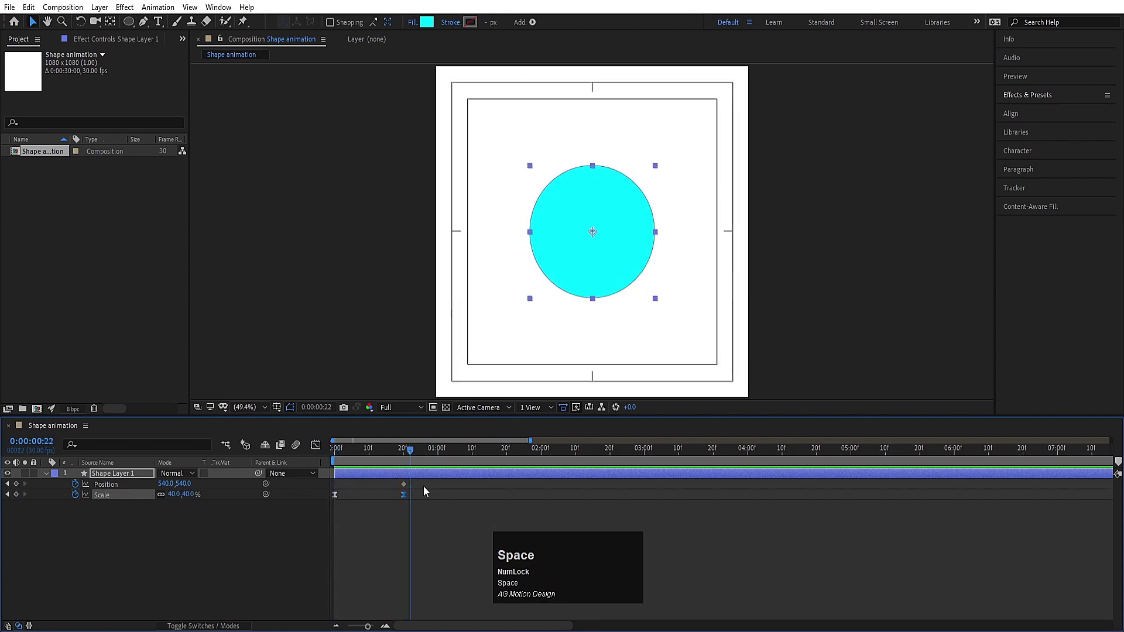
left_click_drag(410, 460, 393, 488)
left_click_drag(393, 487, 534, 480)
key("F9")
left_click_drag(322, 449, 423, 593)
left_click_drag(422, 592, 315, 445)
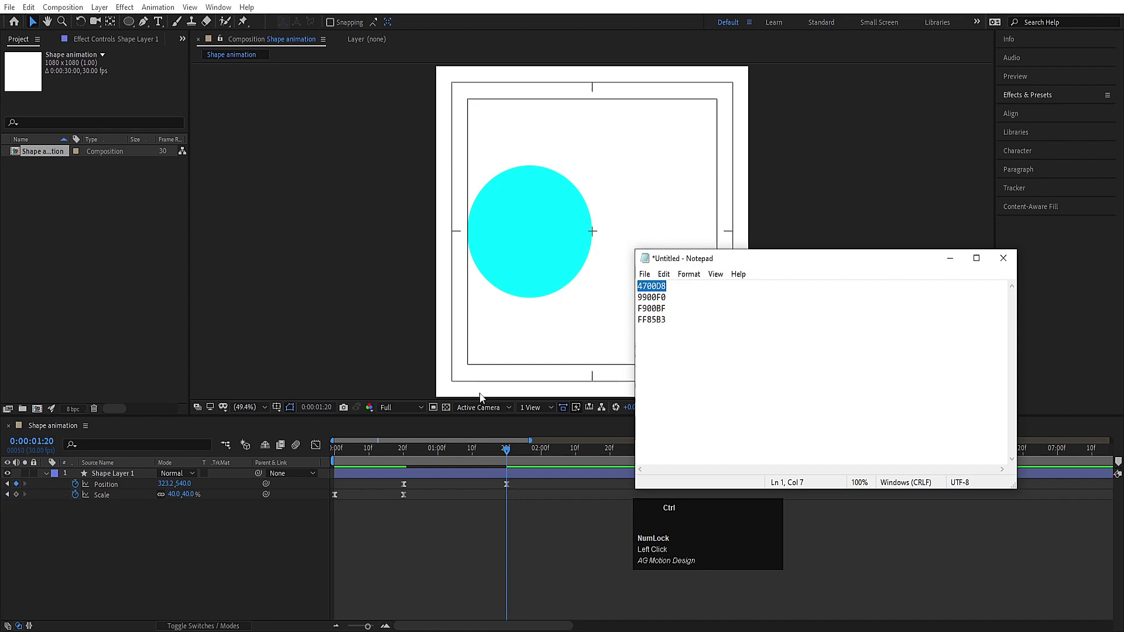
- Fill the circle with purple 4700D8 via the Fill color dialog
key("ctrl+c")
left_click(422, 565)
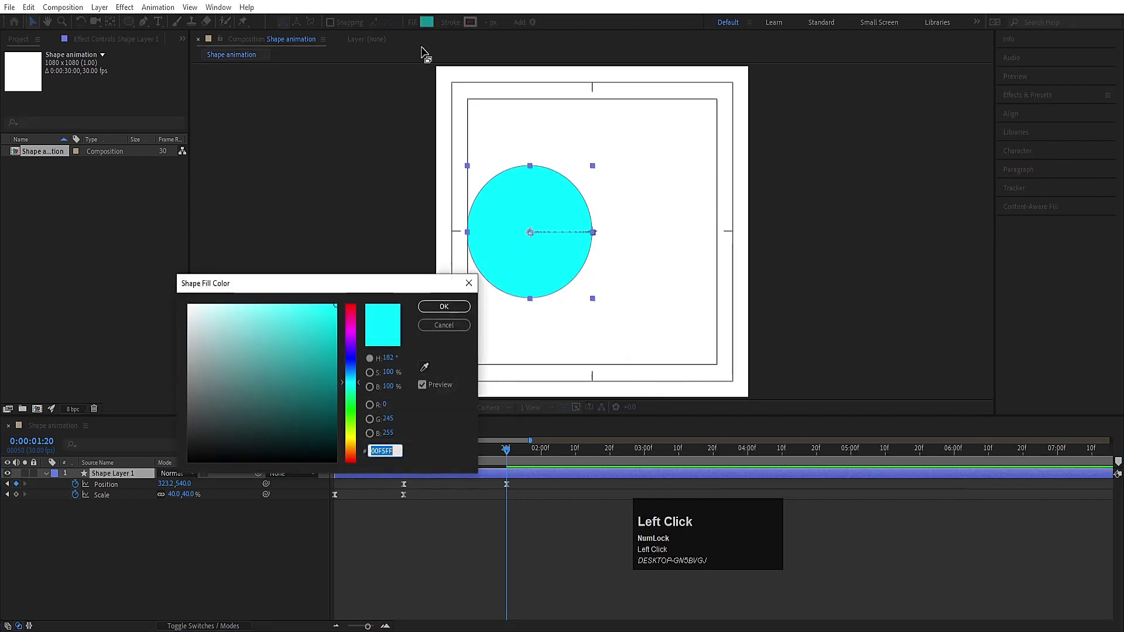
key("ctrl+v")
key("Return")
left_click(504, 520)
- Rename the layer 'purple', duplicate it as 'purple 2' and show the copy's Position
key("Return")
type("purple")
key("Return")
key("ctrl+d")
key("p")
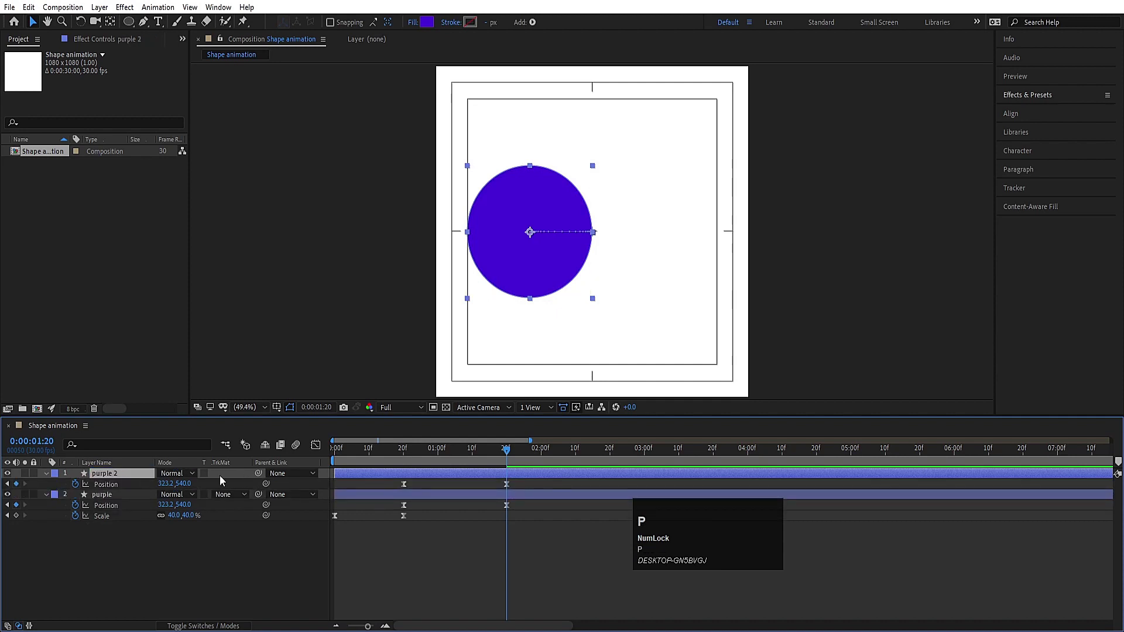
- Centre purple 2 horizontally and nudge it up to sit above the first circle
left_click_drag(1010, 124, 614, 195)
key("Down")
scroll("up", 3)
key("Down")
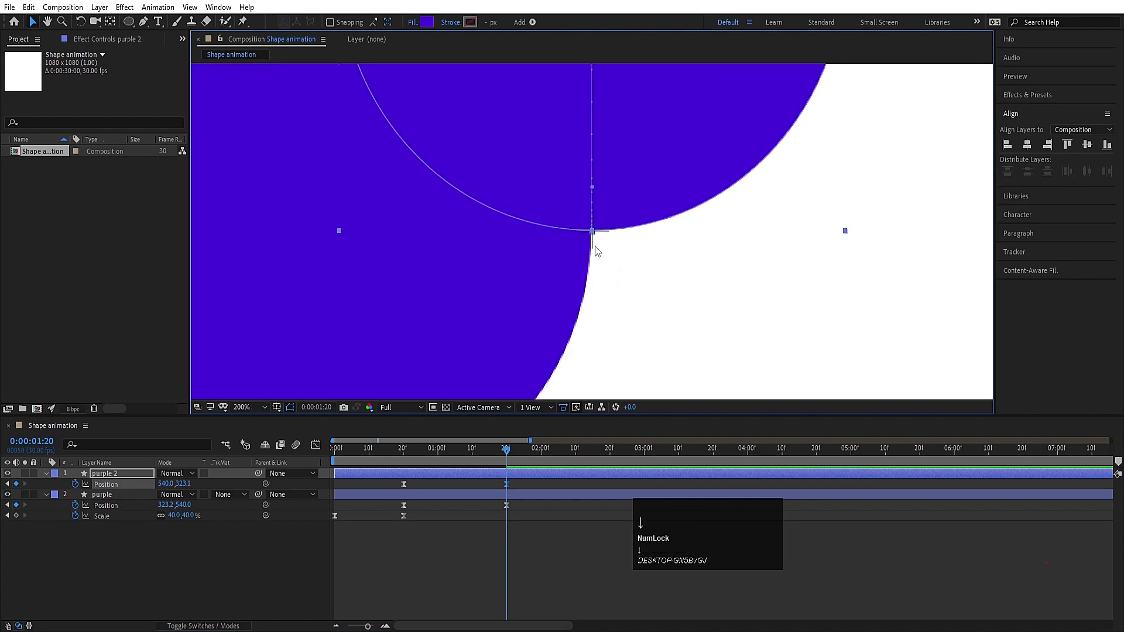
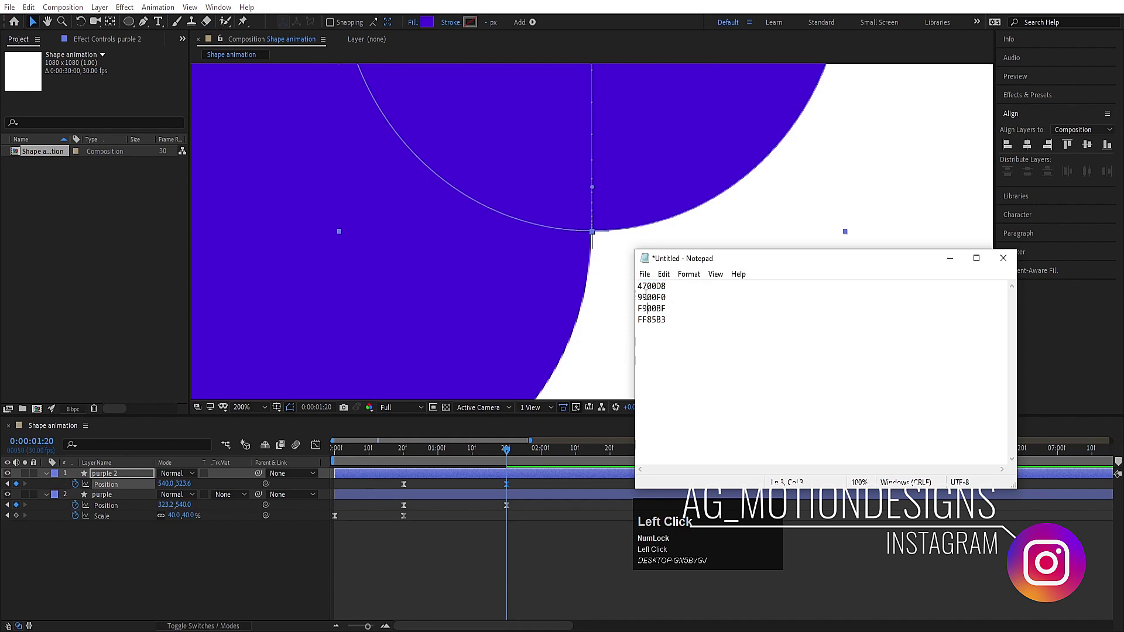
- Recolour purple 2 with the violet 9900F0 fill
key("ctrl+c")
left_click(168, 554)
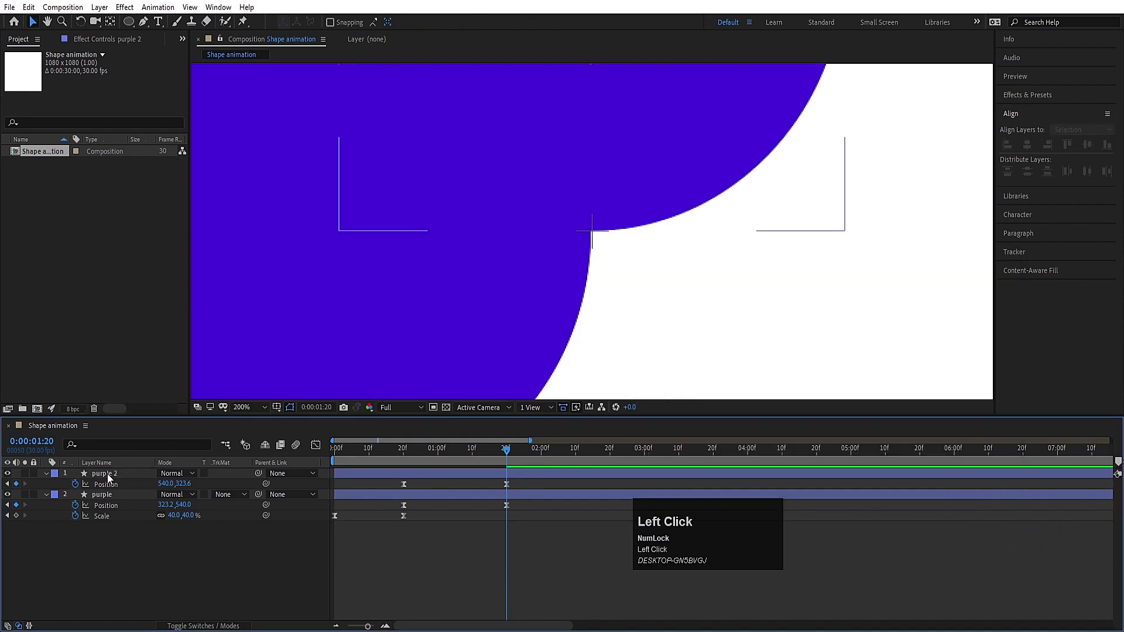
key("ctrl+v")
key("Return")
scroll("down", 3)
scroll("up", 3)
scroll("down", 3)
left_click(96, 481)
- Rename the copy 'pinkish' and duplicate it as 'pinkish 2'
key("Return")
type("pinkish")
key("Return")
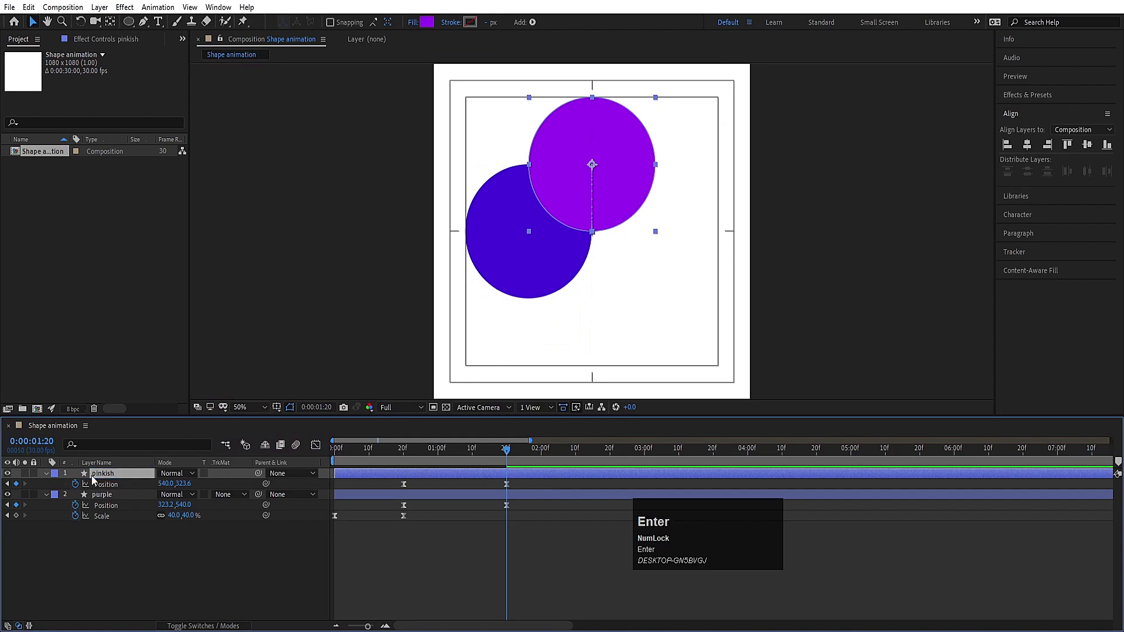
left_click(144, 579)
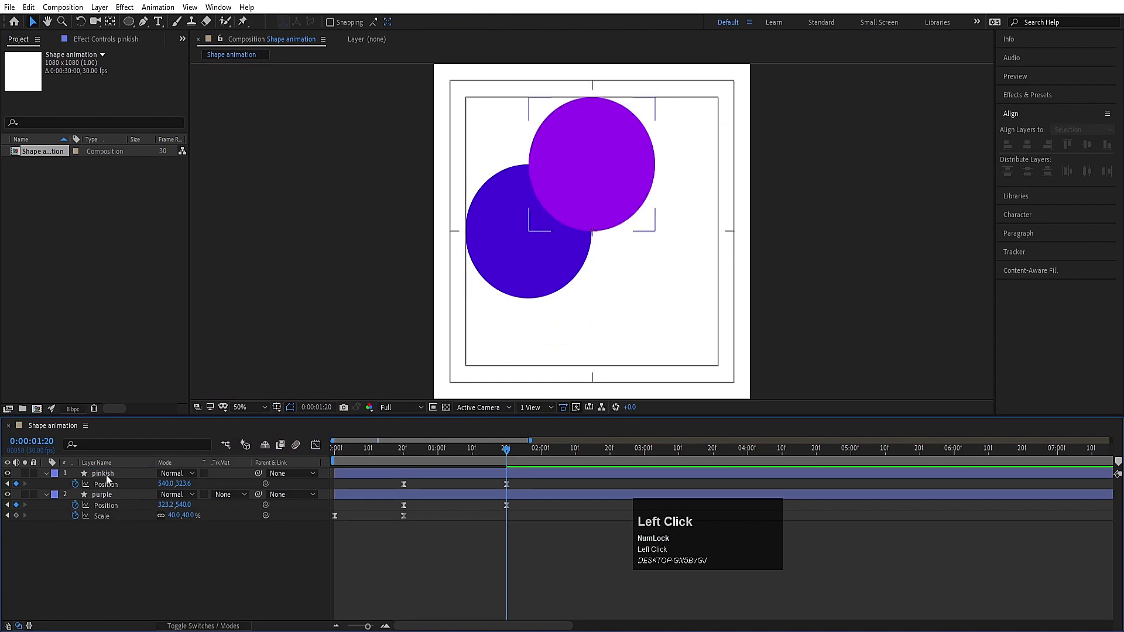
key("ctrl+d")
- Position pinkish 2 right of centre and fill it magenta F900BF
key("p")
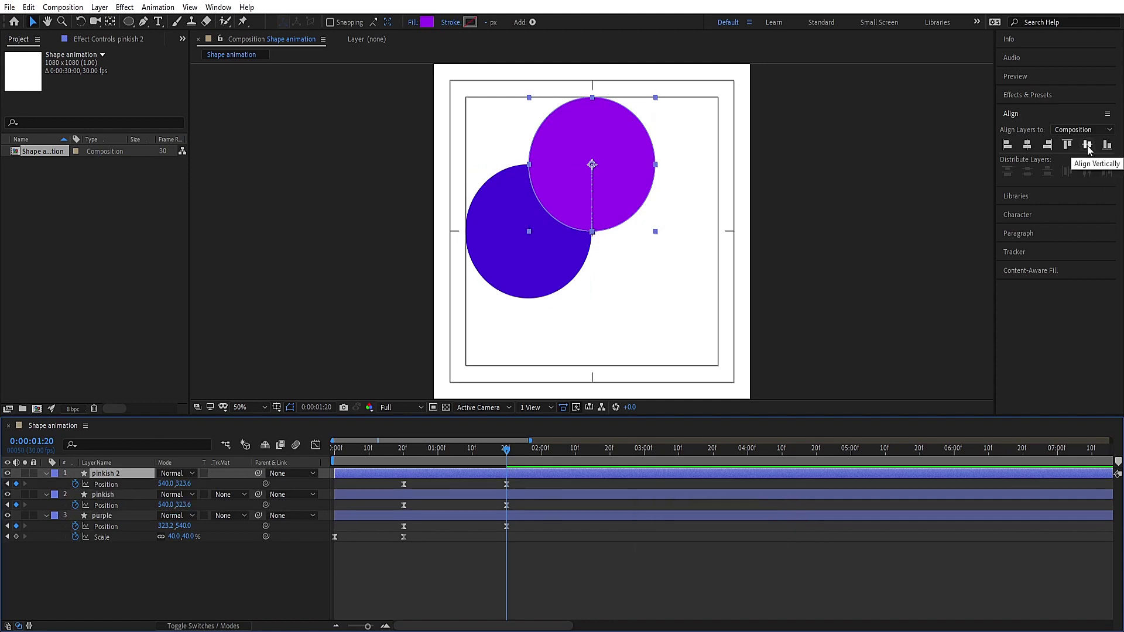
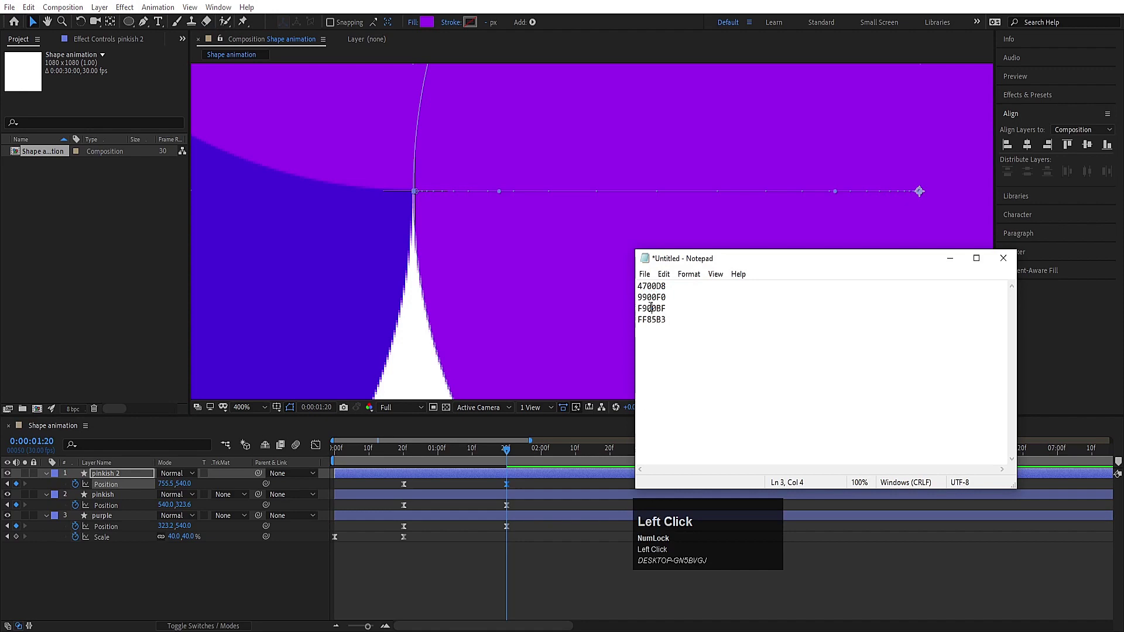
key("ctrl+c")
left_click(101, 477)
key("ctrl+v")
key("Return")
left_click(139, 479)
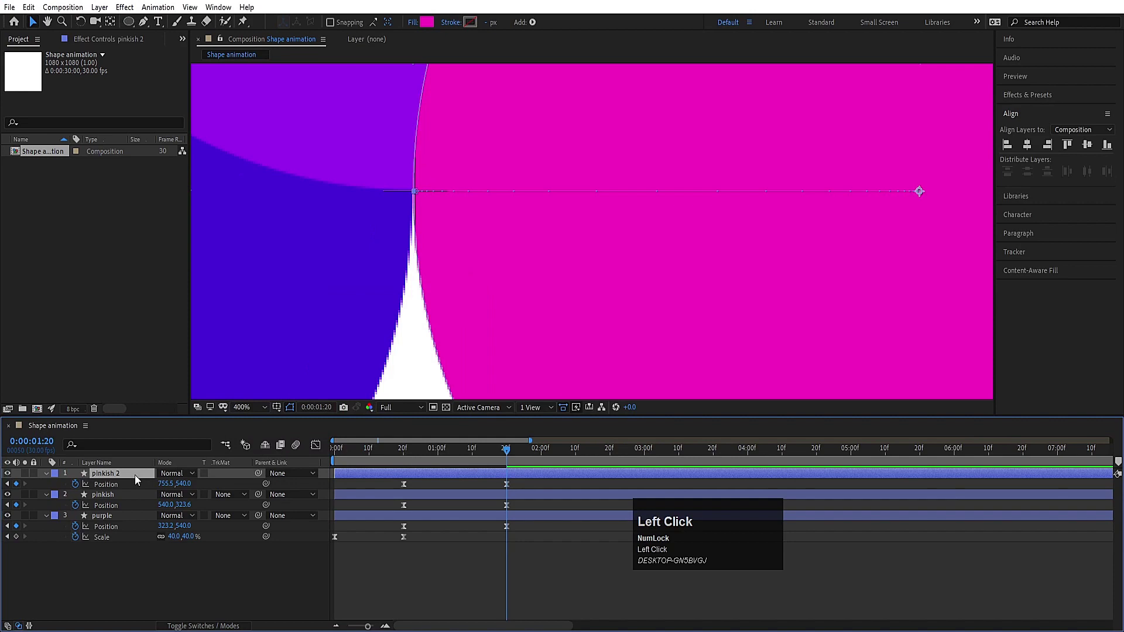
- Rename the third circle layer 'pink'
key("Return")
type("pink")
left_click(167, 563)
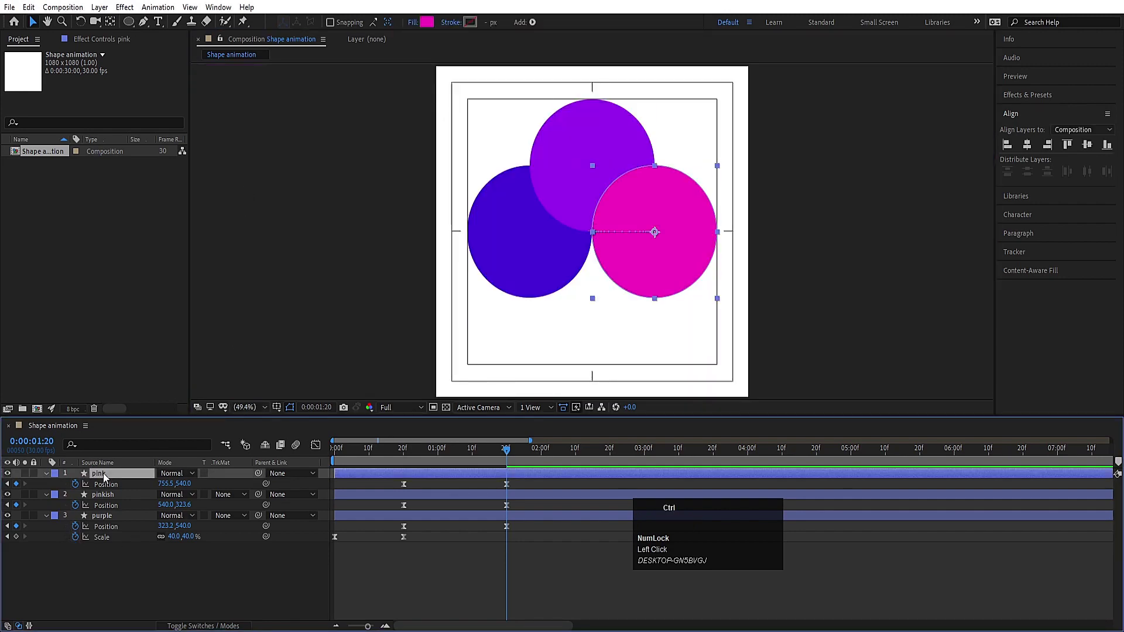
- Duplicate the pink circle and move the copy down below centre at 540, 756
key("ctrl+d")
key("p")
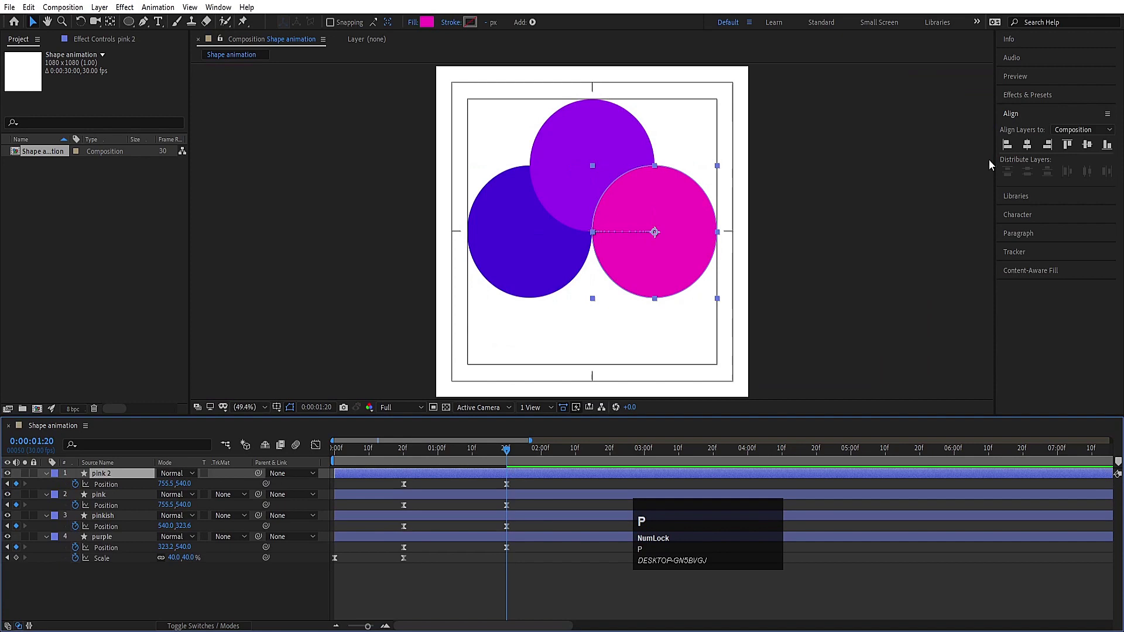
left_click(1026, 147)
scroll("up", 3)
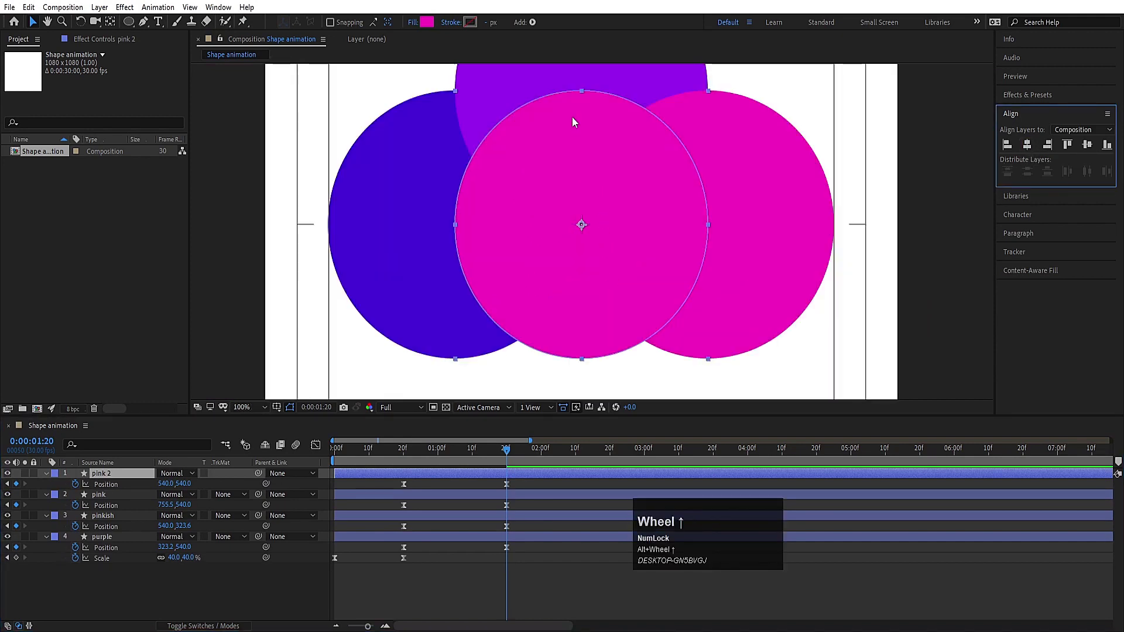
left_click_drag(592, 169, 591, 260)
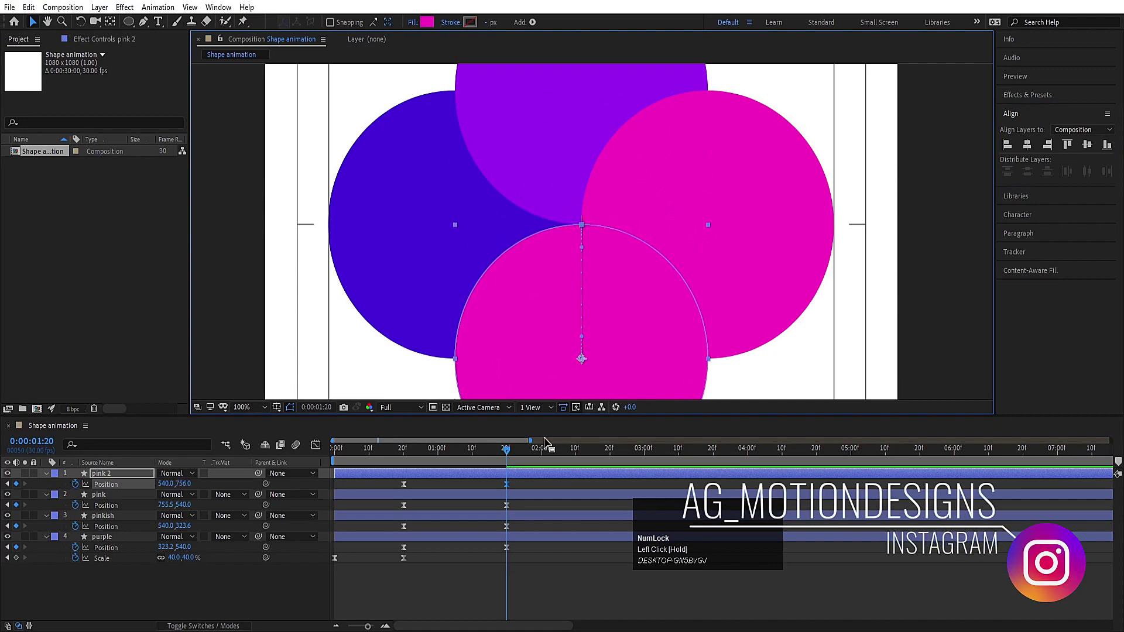
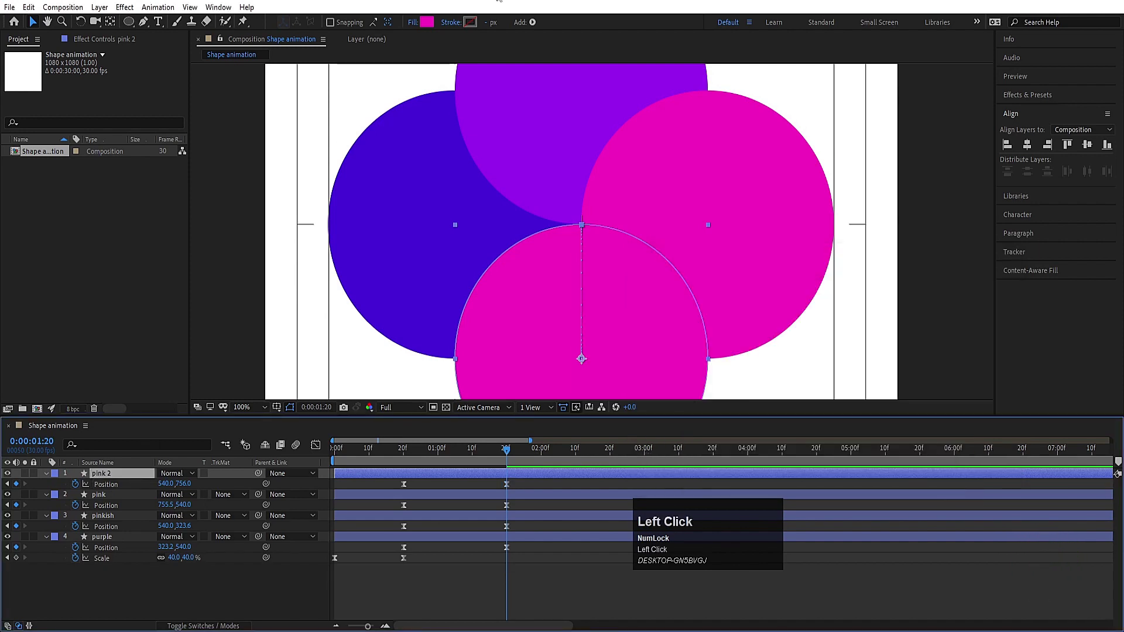
- Apply the light-pink fill colour to the fourth circle
key("ctrl+v")
key("Return")
left_click(123, 478)
- Rename the fourth layer 'light pink' and fit the composition in the viewer
key("Return")
type("ligh")
key("t")
key("space")
type("pink")
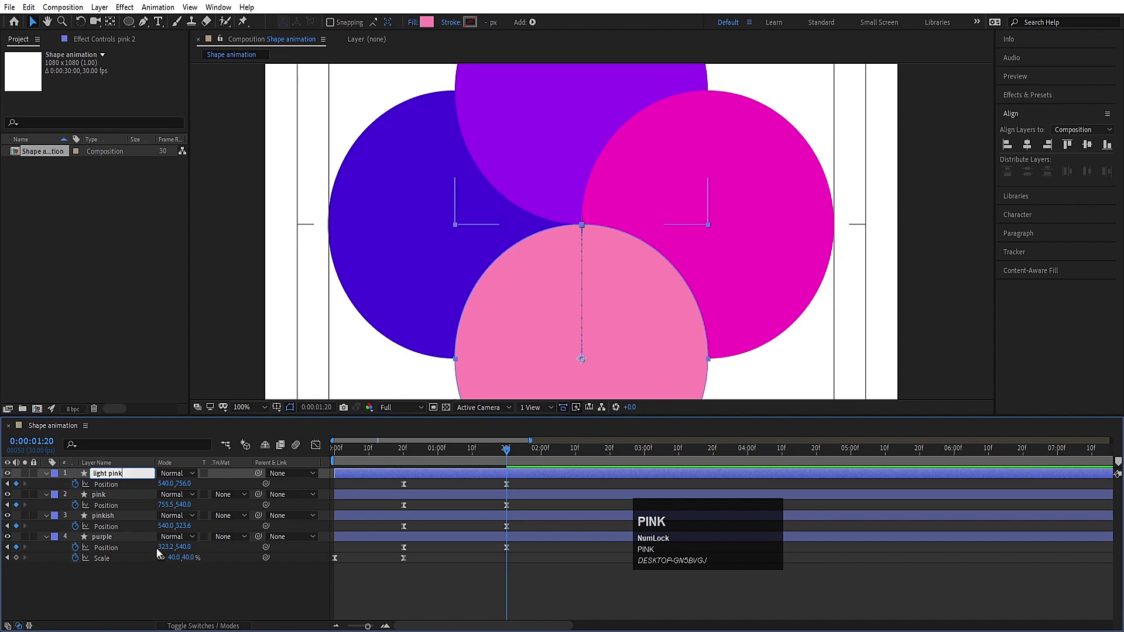
left_click(162, 597)
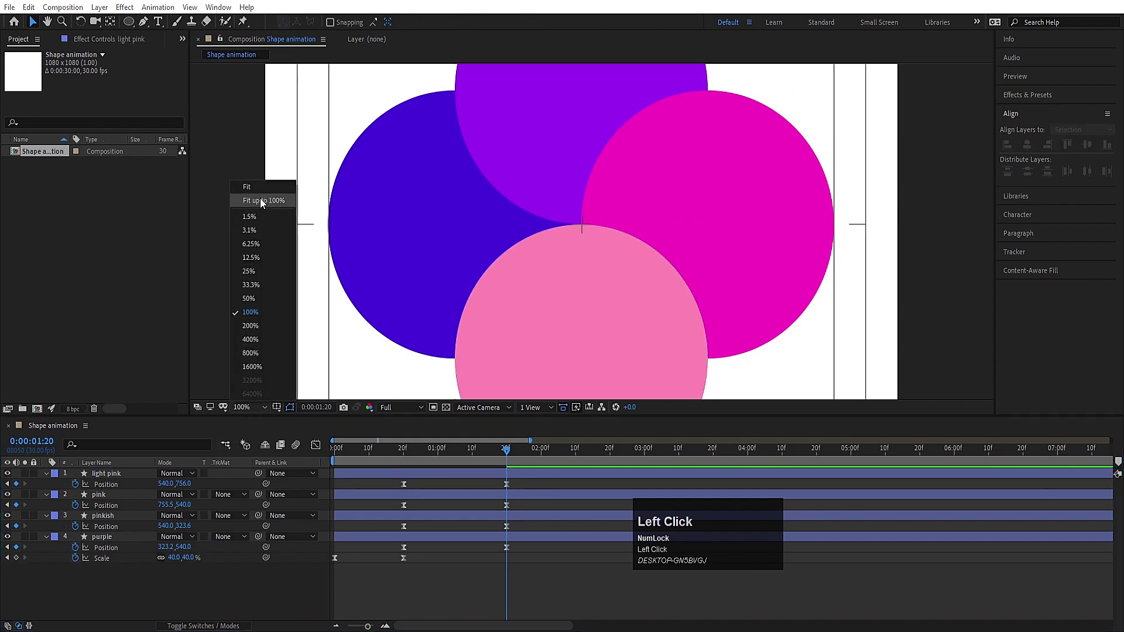
key("space")
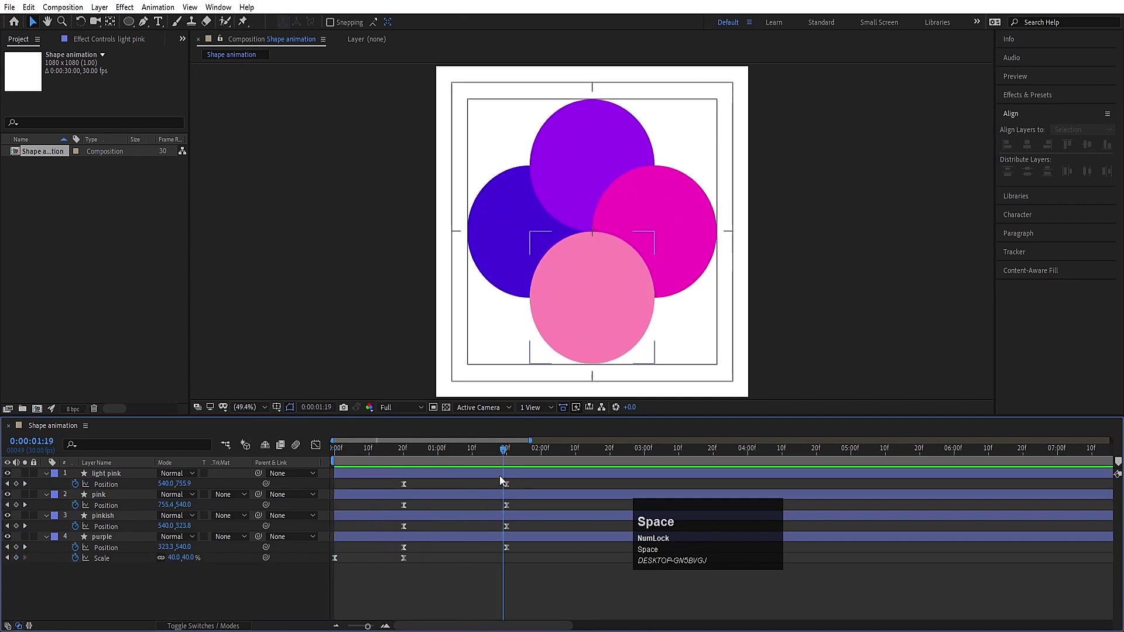
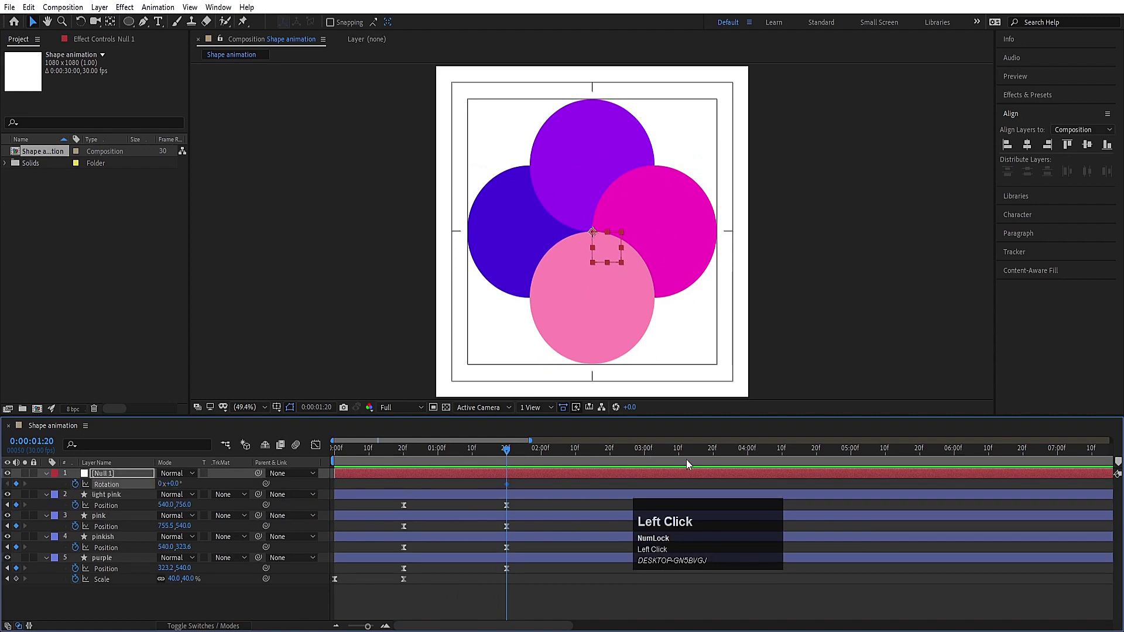
- Move the current time to about 3 seconds for the null's rotation keyframe
left_click_drag(681, 456, 679, 453)
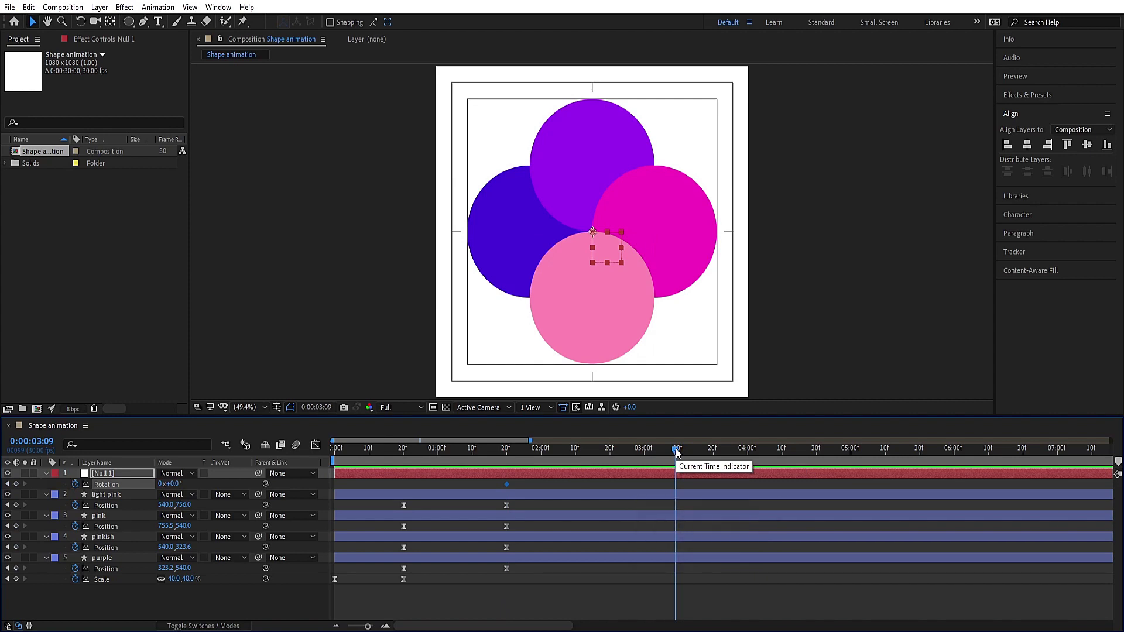
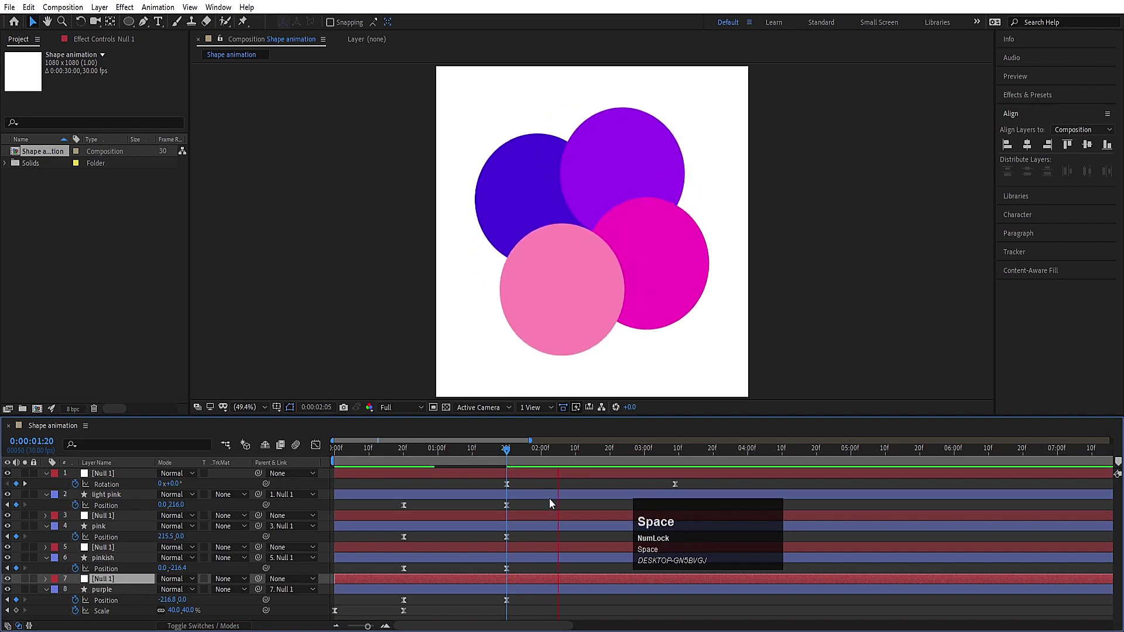
- Set Null 1's Rotation to 1x+0.0 at 0:00:03:09, completing one full turn
left_click(601, 488)
key("k")
left_click(641, 491)
key("k")
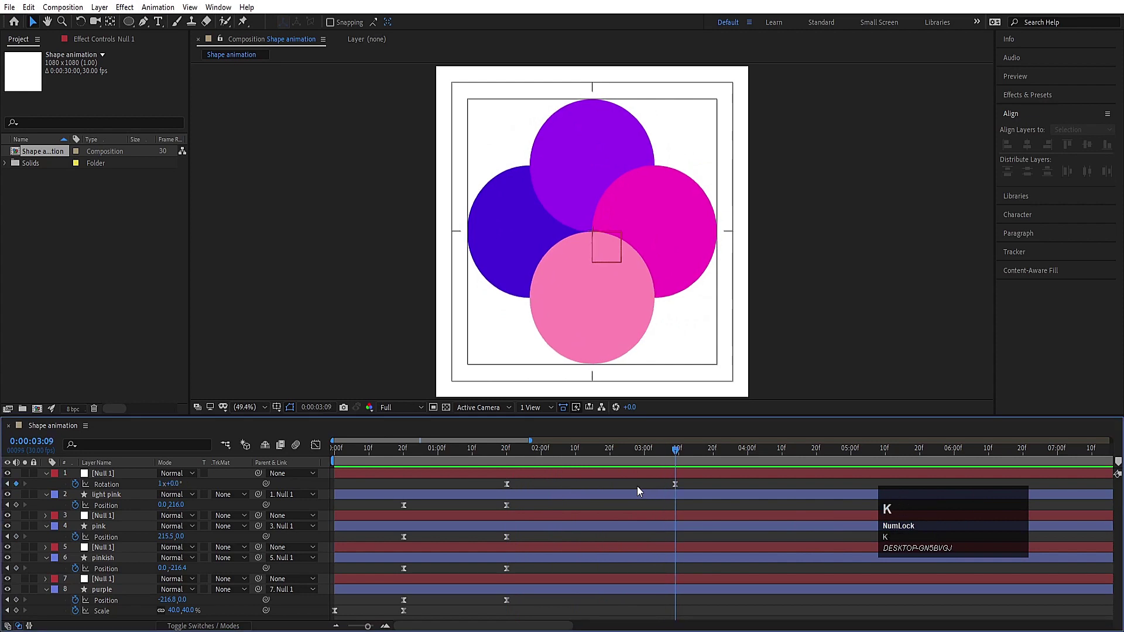
- Show Position on all layers and move the time to about 4 seconds
key("p")
left_click(93, 505)
left_click(124, 545)
scroll("down", 3)
left_click_drag(112, 607, 819, 471)
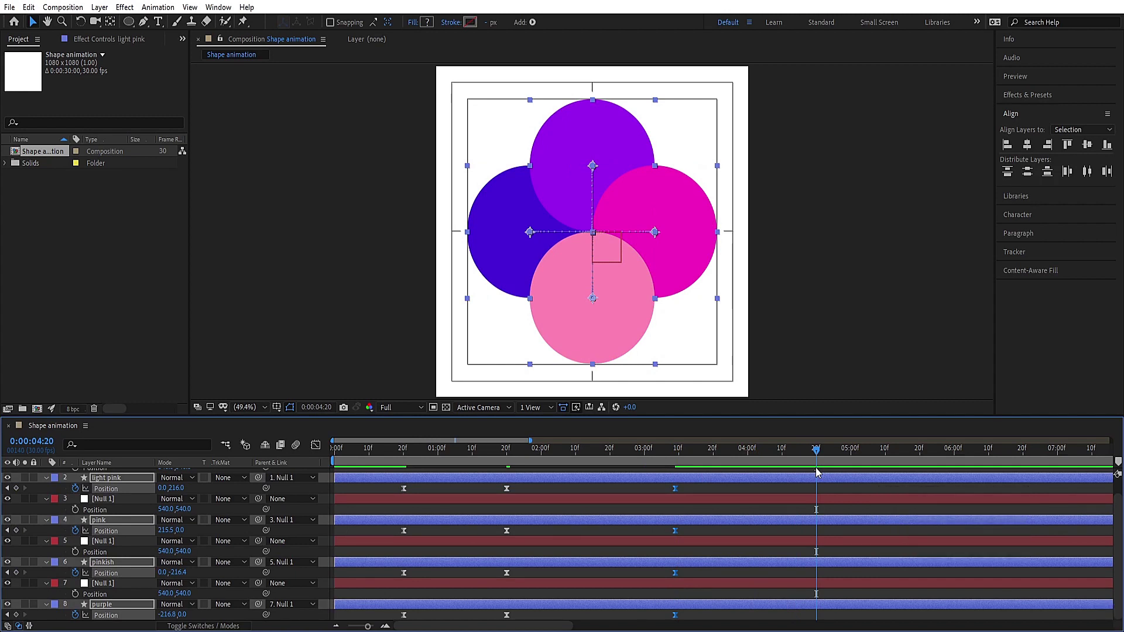
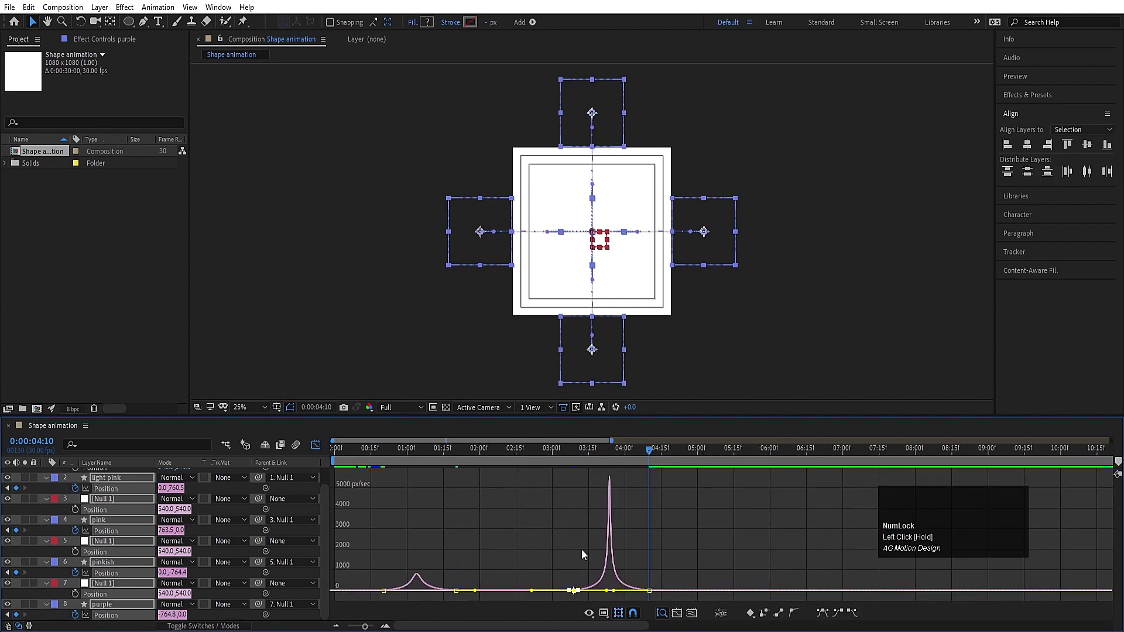
- Preview the outward slide and return from the speed graph to keyframe view
key("space")
left_click(577, 450)
key("space")
left_click(552, 460)
- Precompose the light pink circle with its null into a composition named light pink
scroll("up", 3)
left_click(342, 485)
key("u")
key("u")
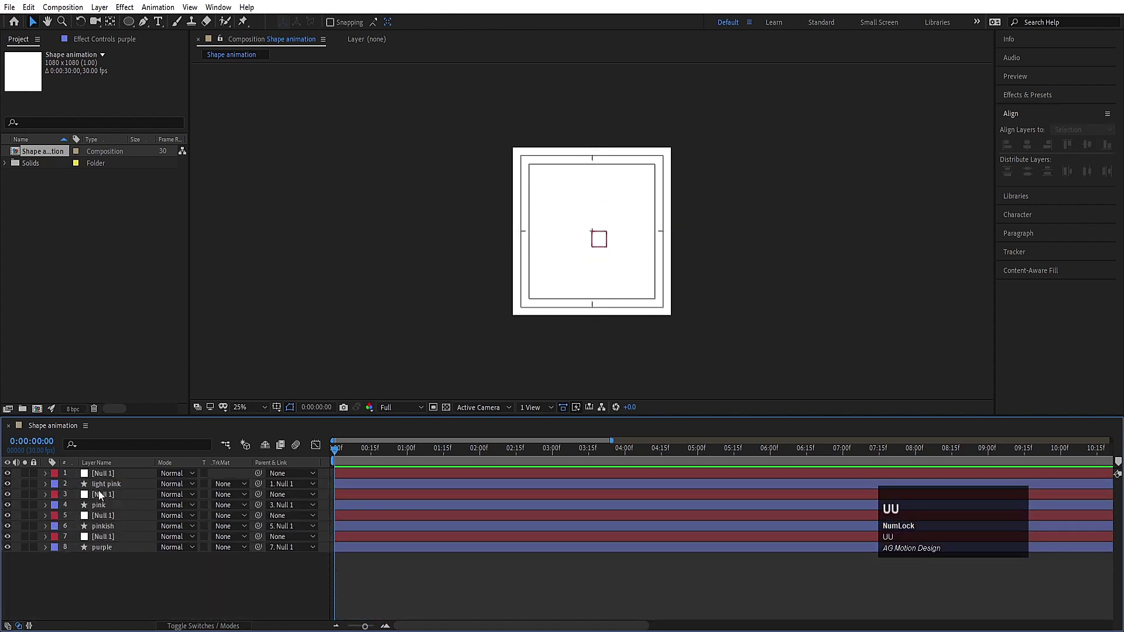
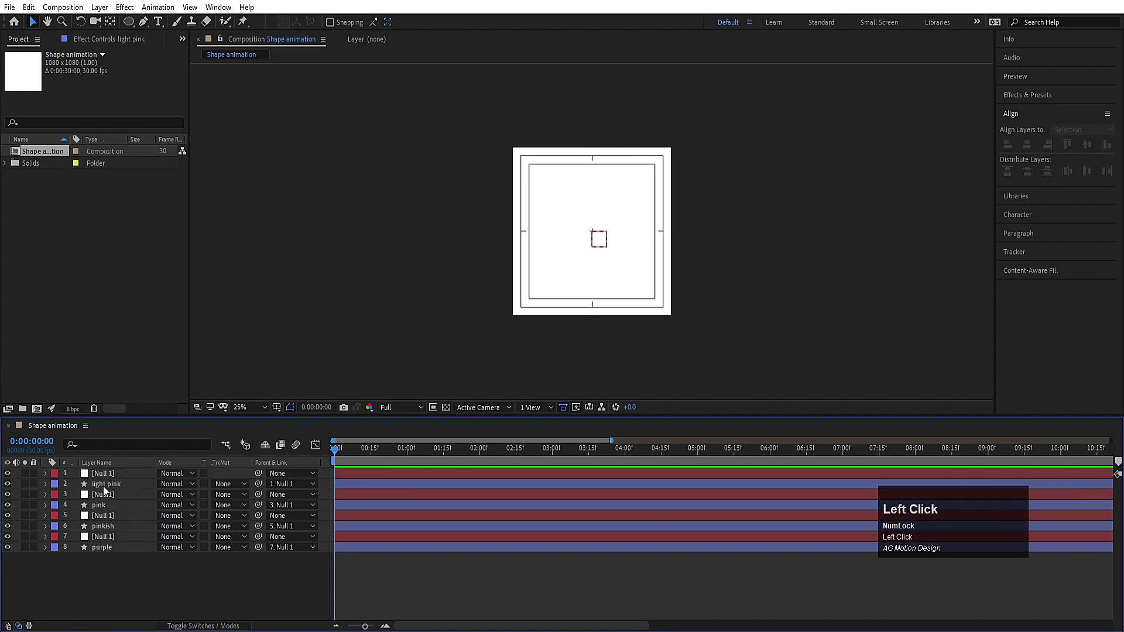
key("Return")
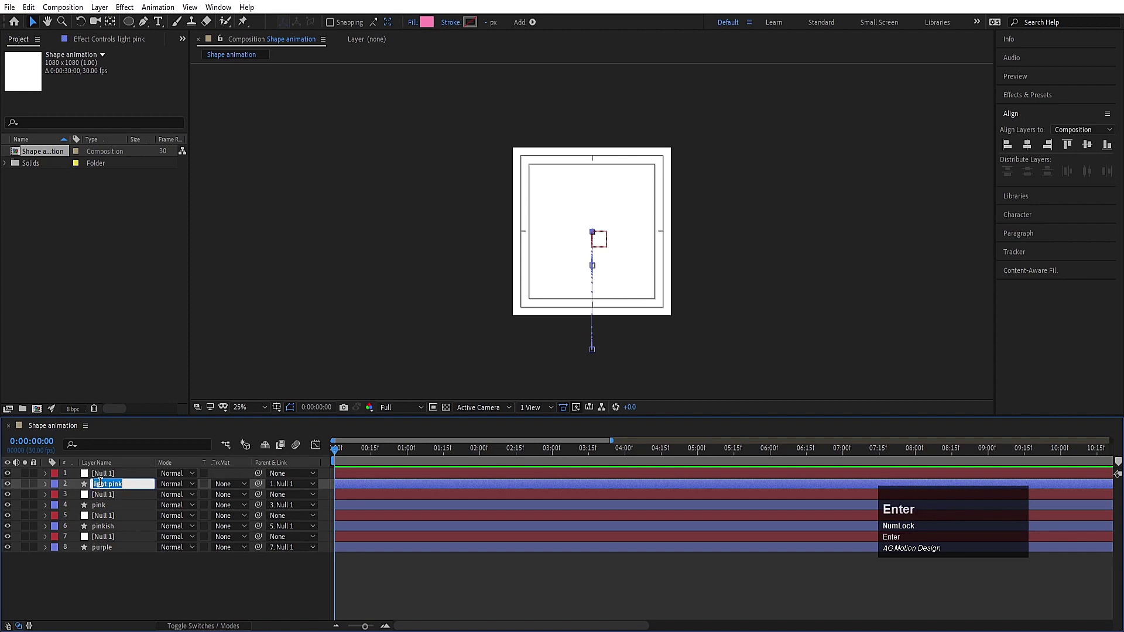
key("ctrl+c")
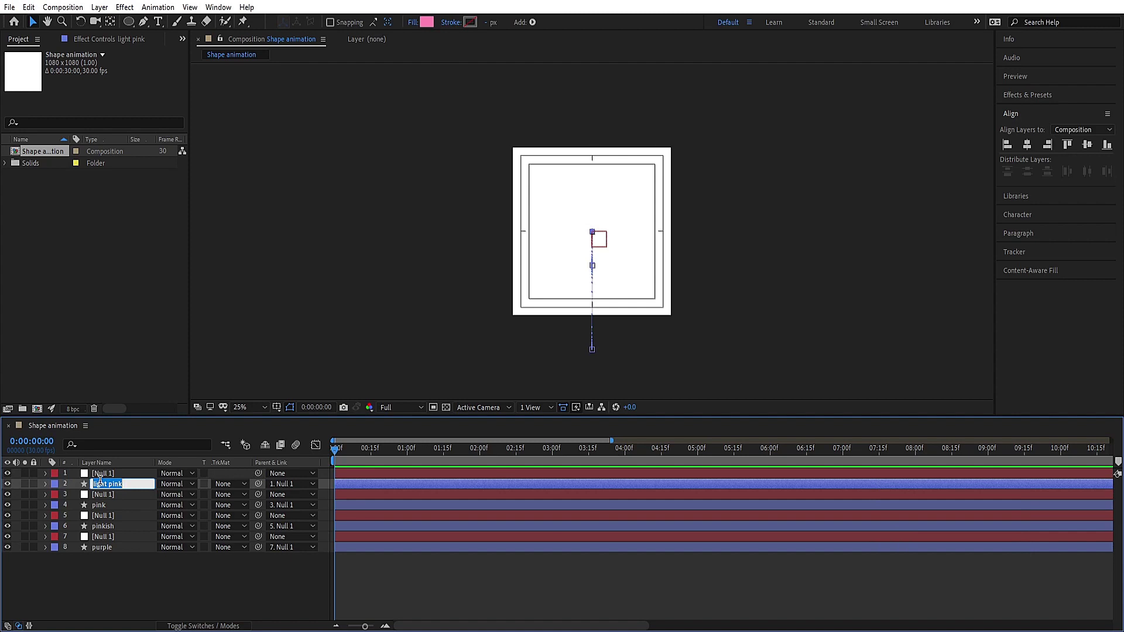
left_click(171, 595)
left_click(101, 481)
key("ctrl+shift+c")
key("ctrl+v")
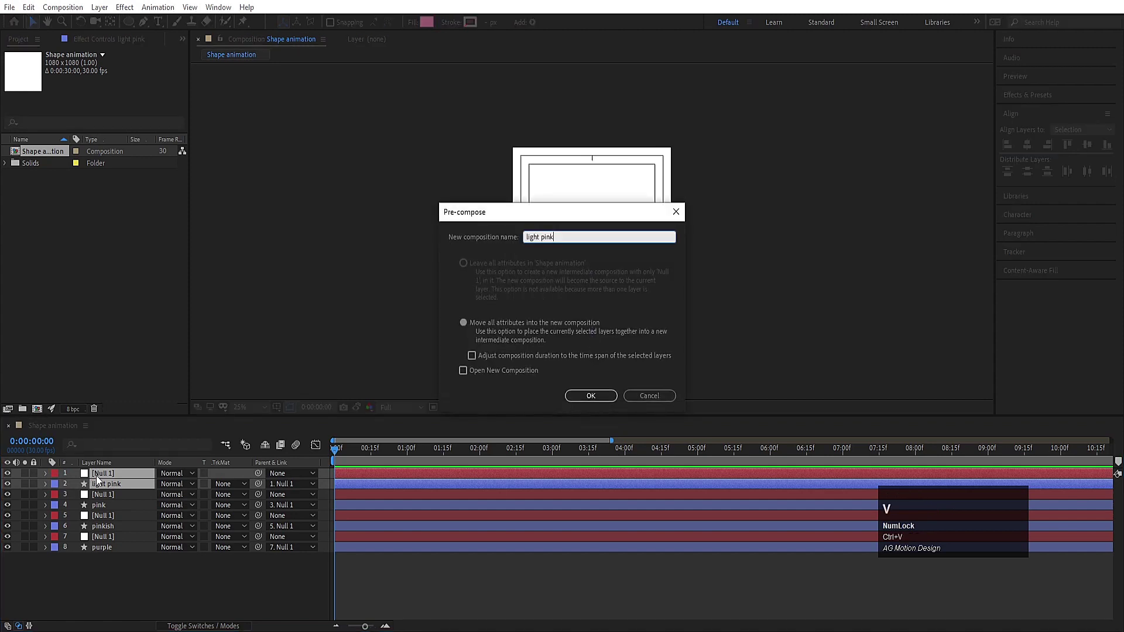
key("Return")
- Precompose the pink and pinkish circles with their nulls into compositions named pink and pinkish
left_click(160, 594)
key("Return")
key("ctrl+c")
left_click(137, 600)
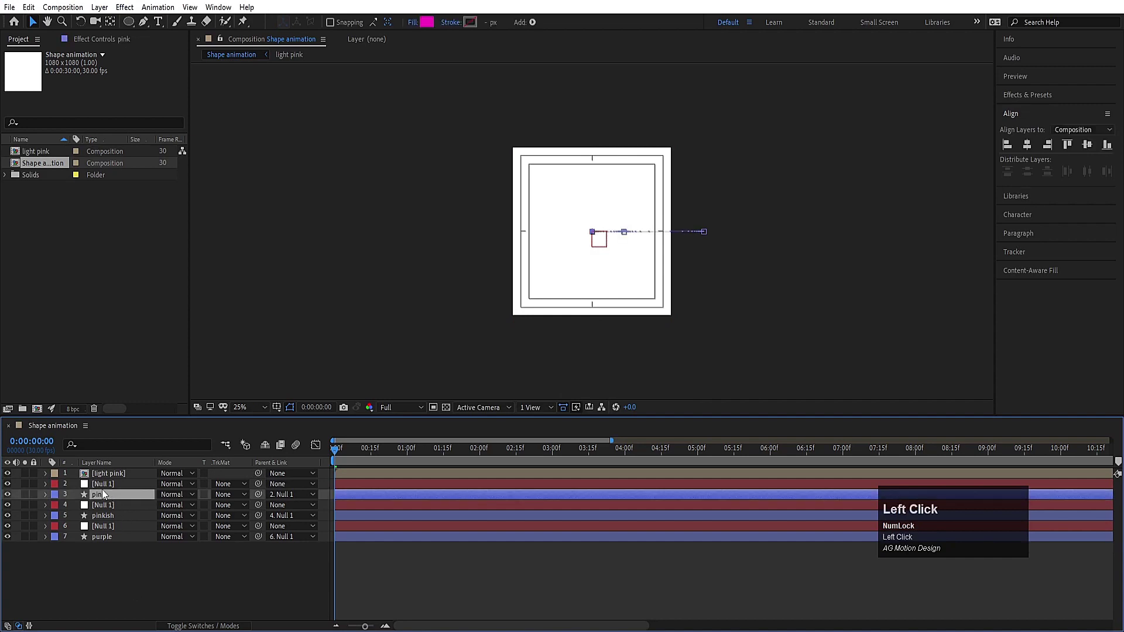
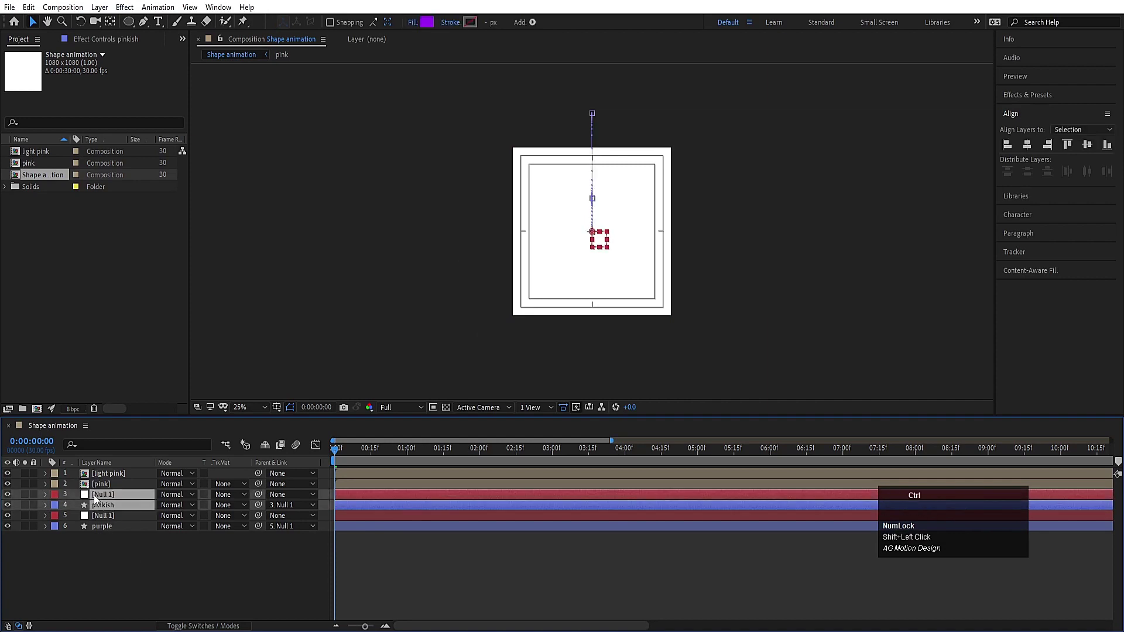
key("ctrl+shift+c")
key("ctrl+v")
key("Return")
- Precompose the purple circle with its null into a composition named purple
left_click(95, 518)
key("Return")
left_click(115, 543)
left_click(123, 577)
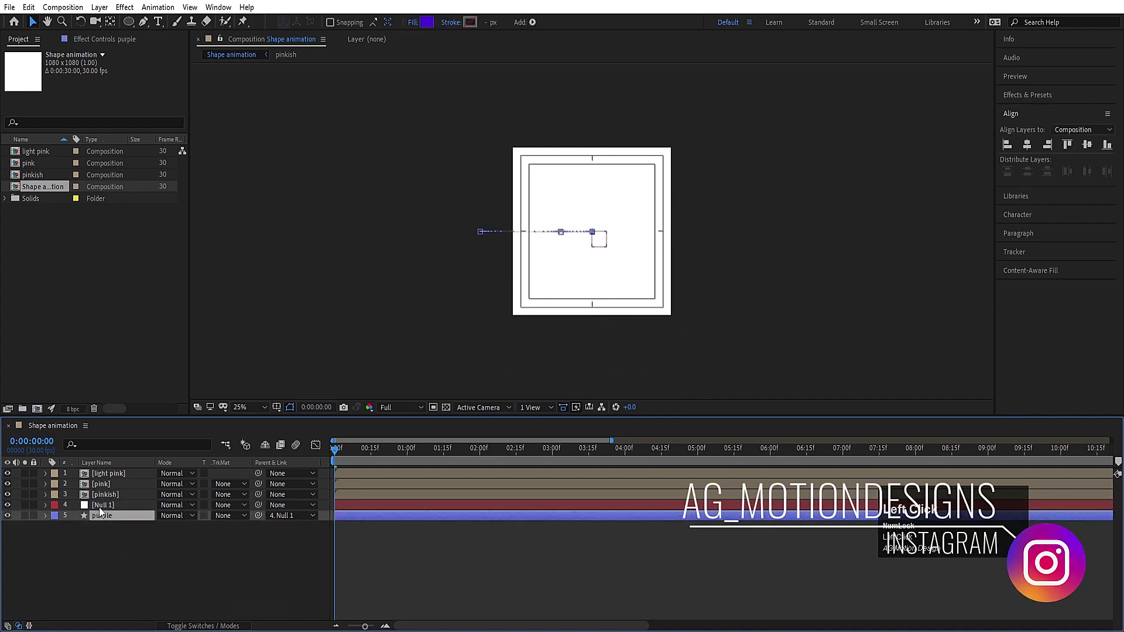
left_click(102, 511)
key("ctrl+shift+c")
key("ctrl+v")
key("Return")
key("space")
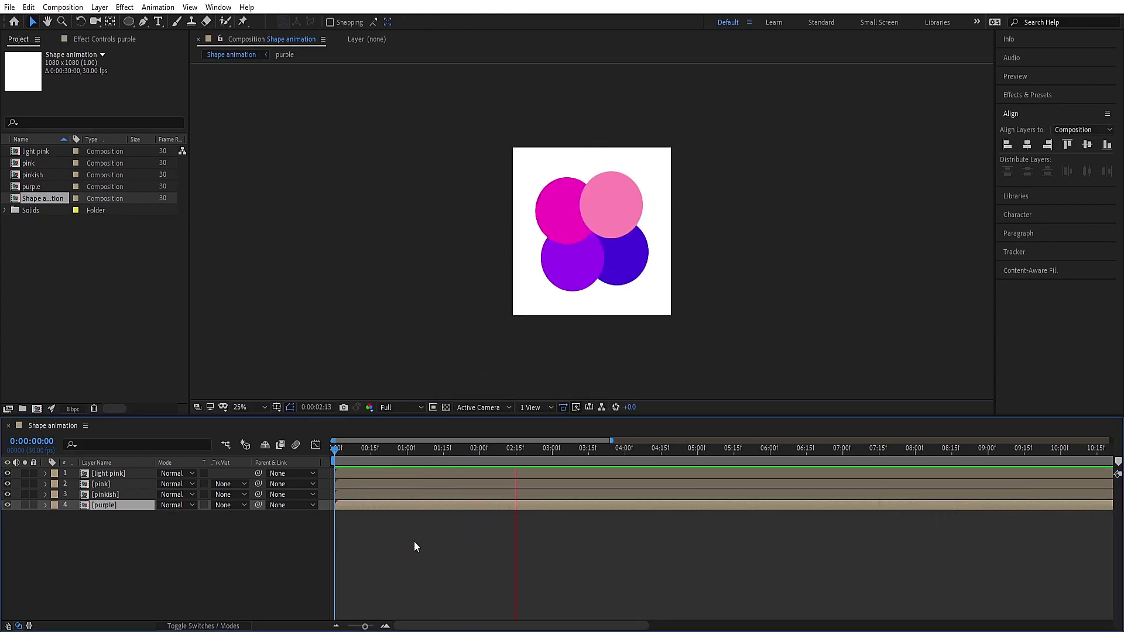
key("space")
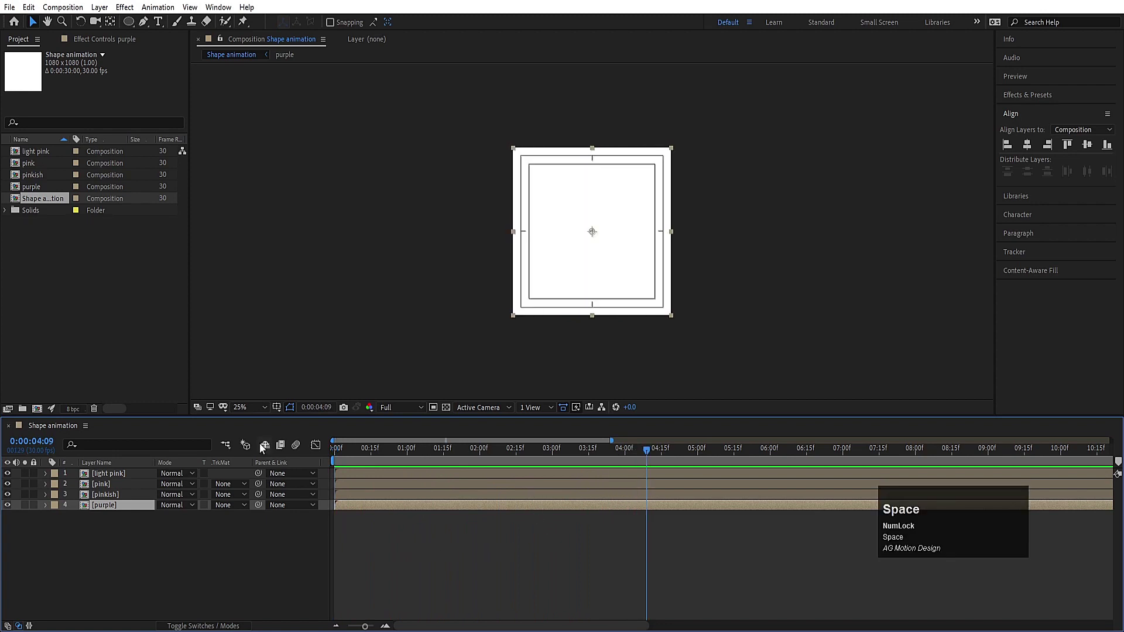
left_click(364, 459)
scroll("up", 3)
key("space")
scroll("down", 3)
key("space")
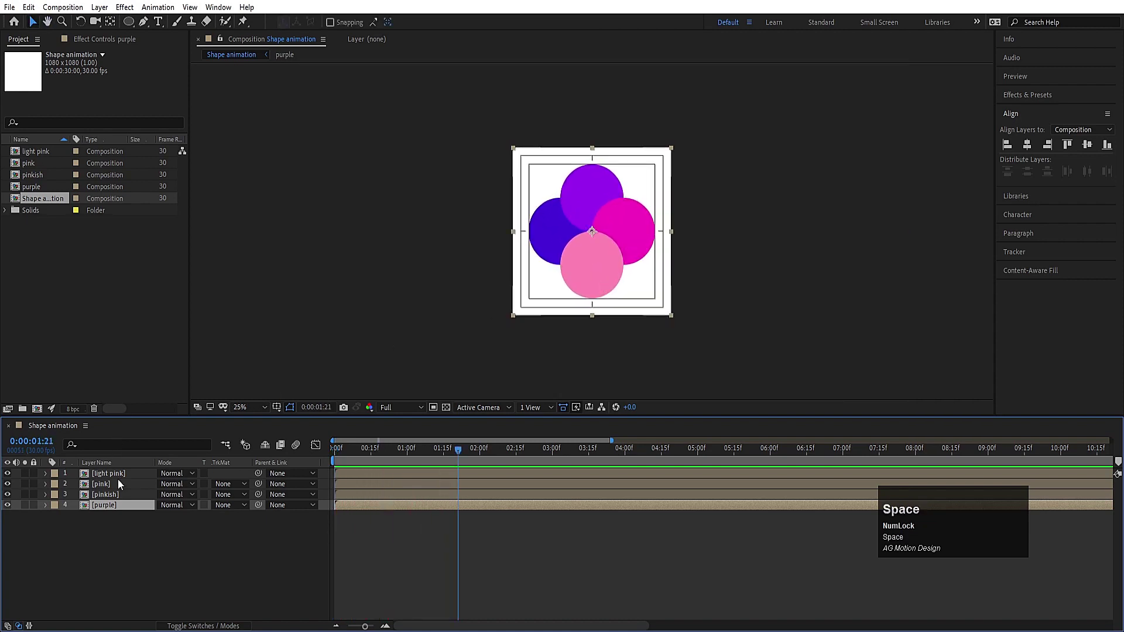
left_click(105, 474)
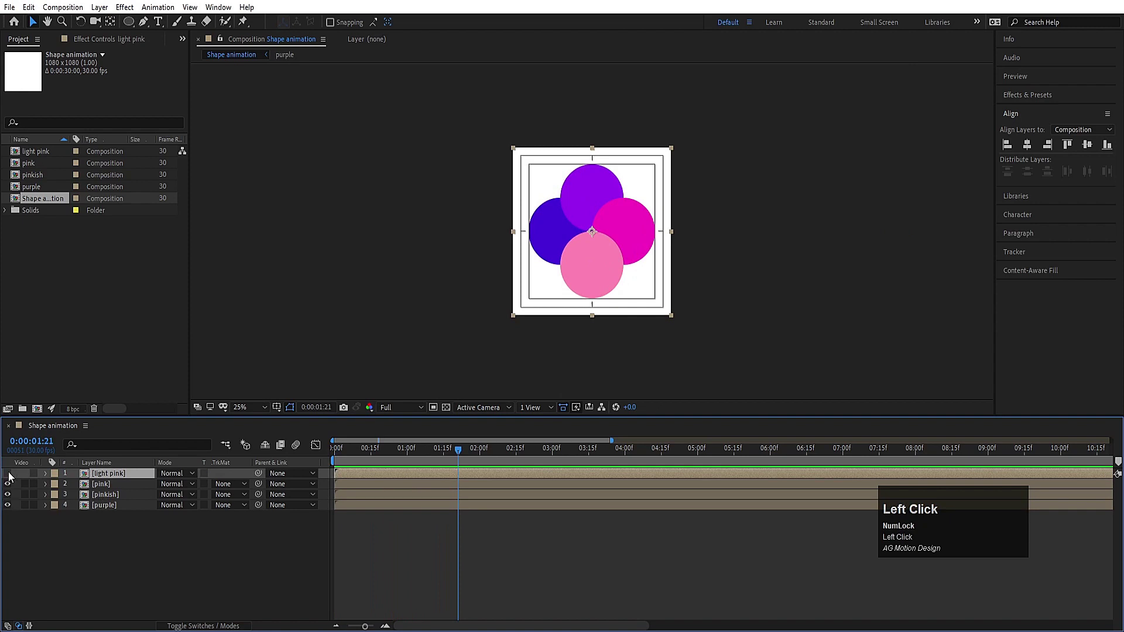
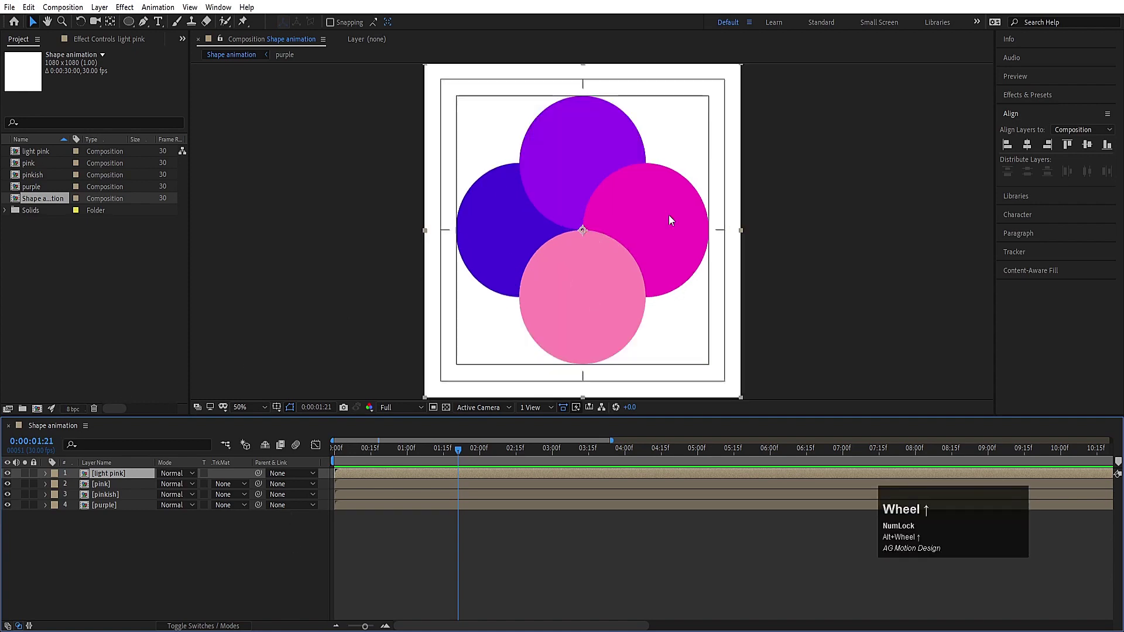
- Duplicate the pink and purple layers and precompose the copies as 'mask'
left_click(513, 223)
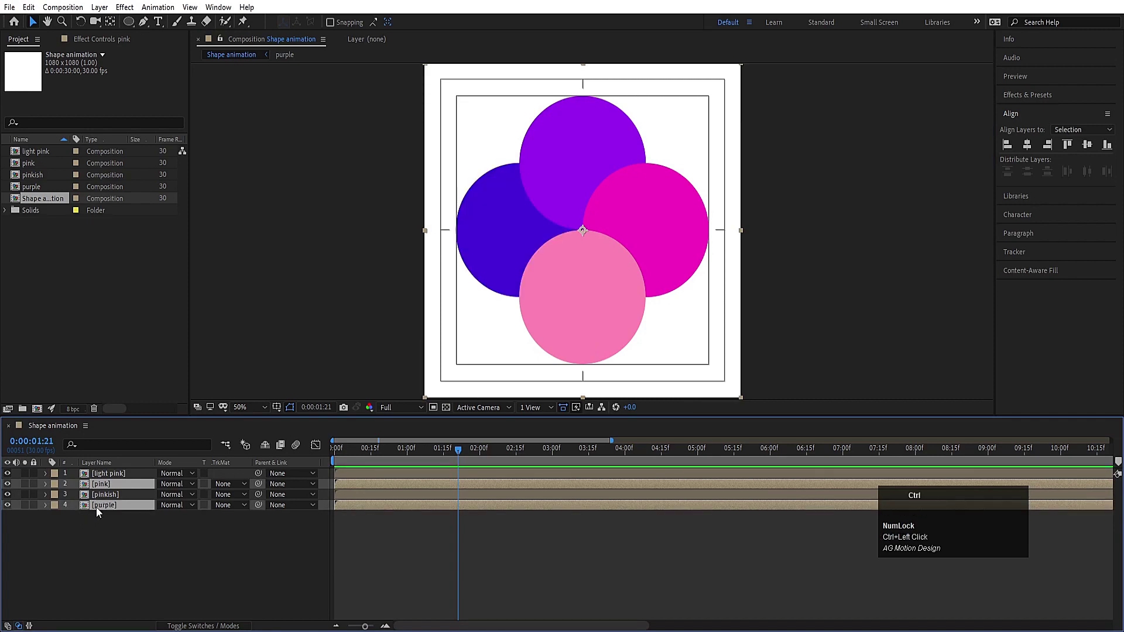
key("ctrl+d")
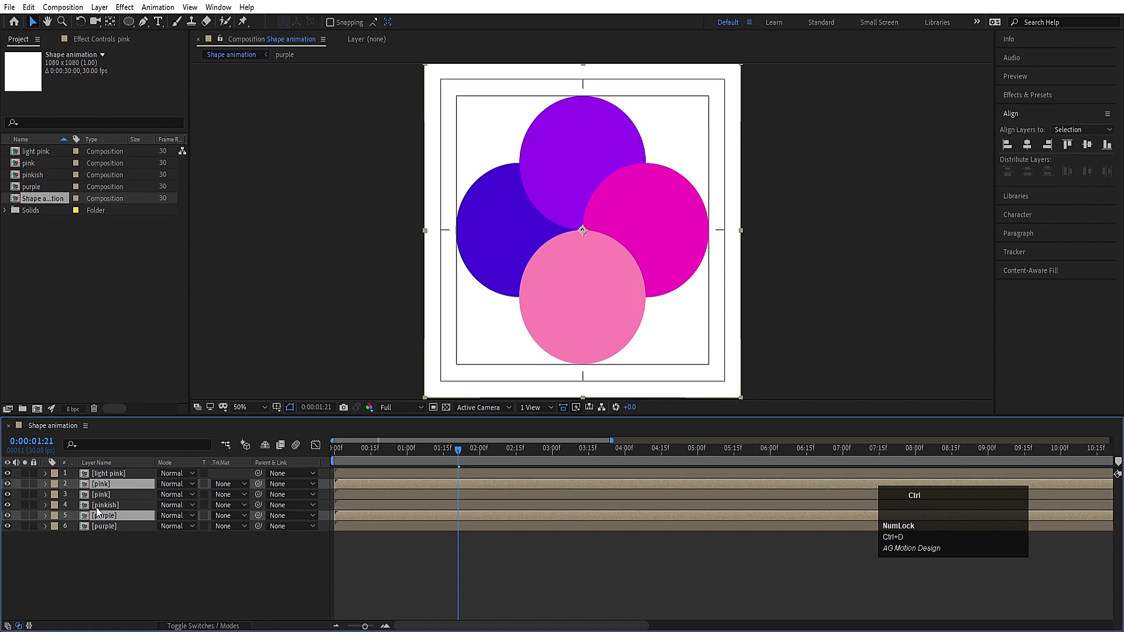
key("ctrl+shift+c")
type("mask")
key("Return")
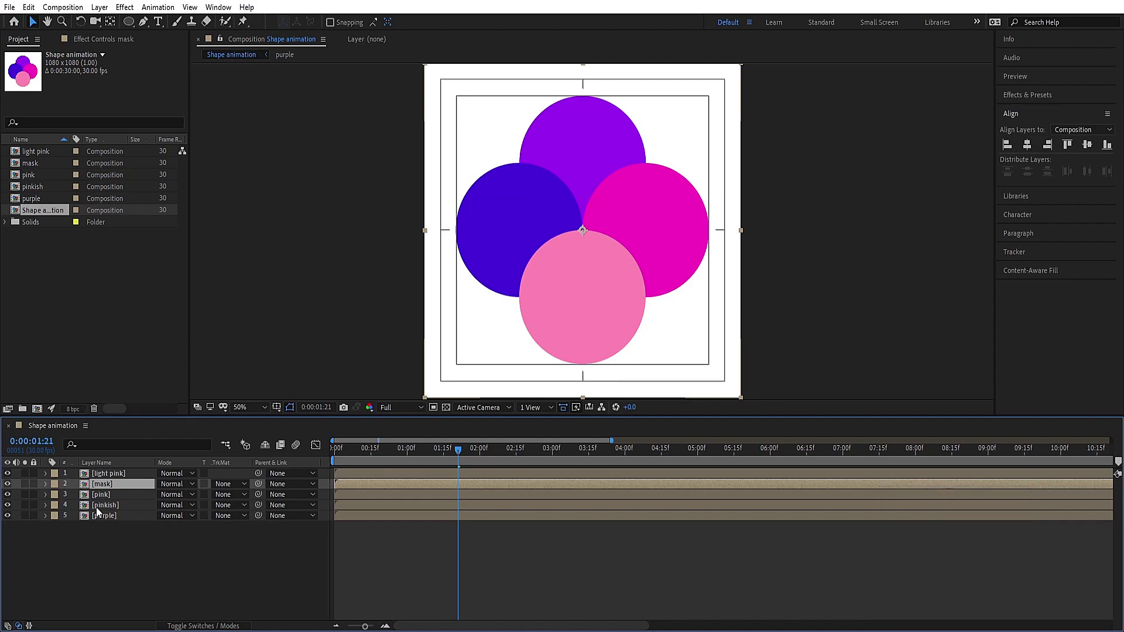
- Place mask above light pink as its Alpha Inverted track matte and show the other circles again
left_click_drag(105, 487, 113, 488)
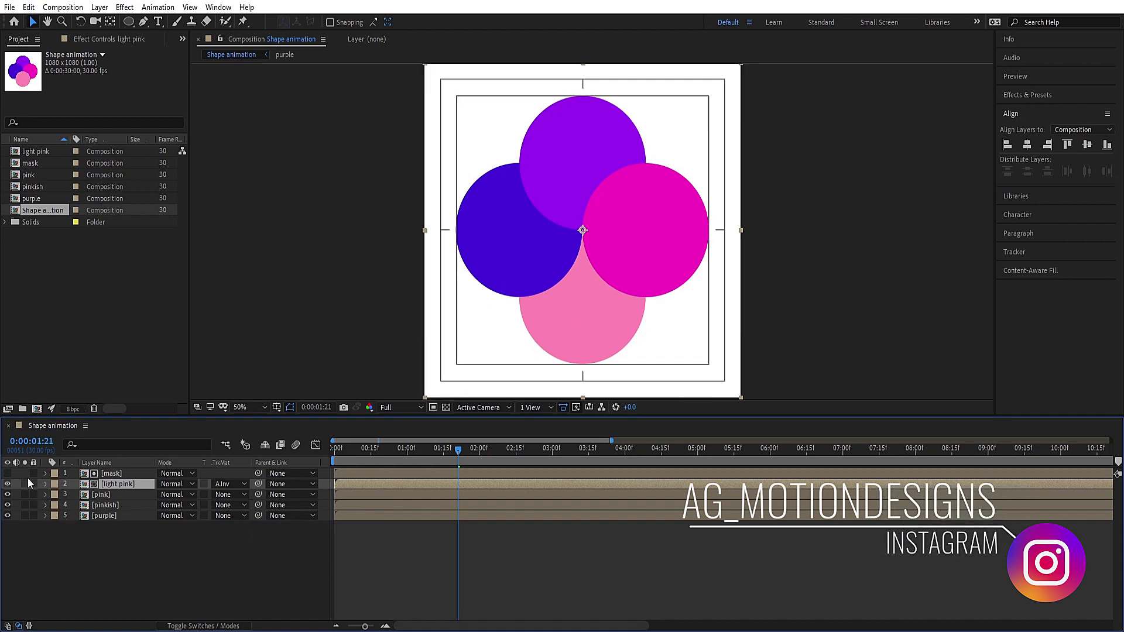
left_click(22, 488)
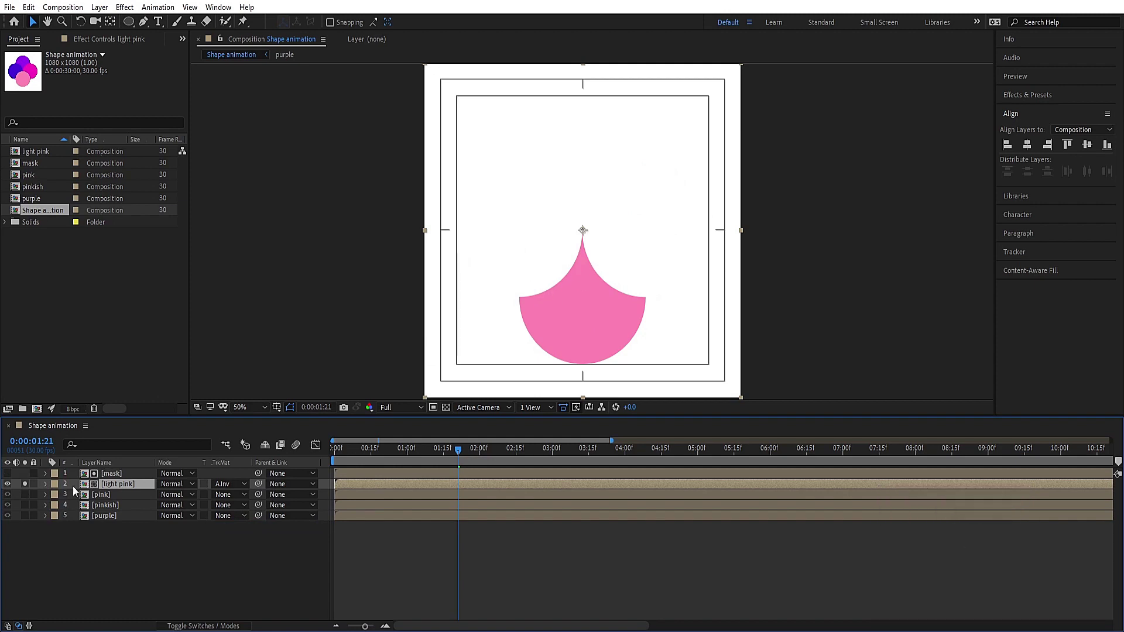
left_click(25, 486)
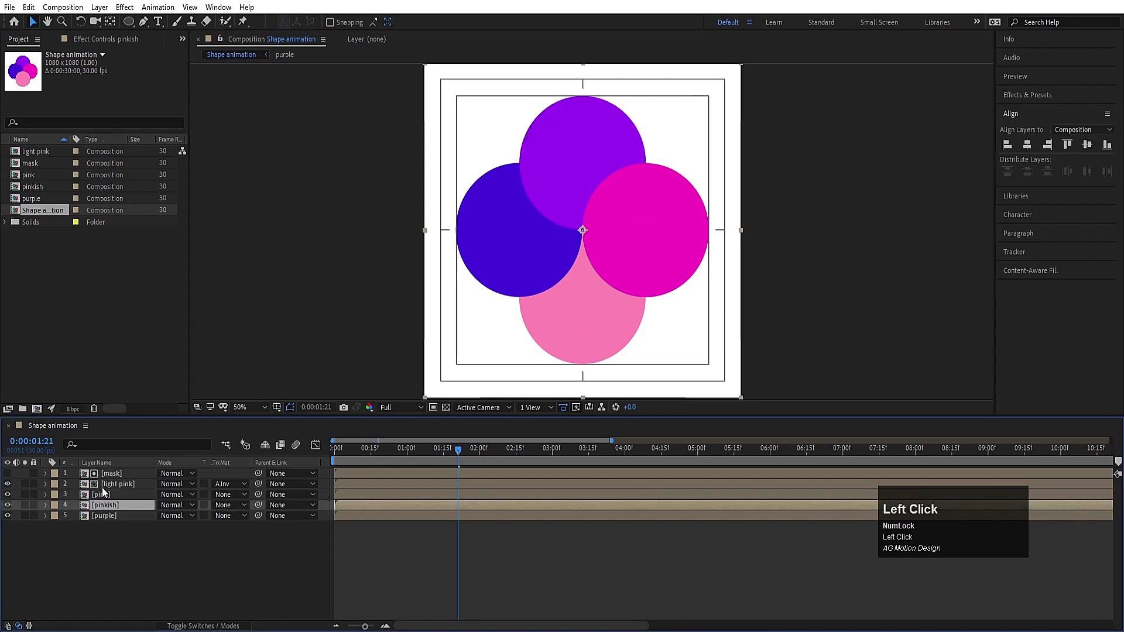
- Duplicate light pink and pinkish into a new 'mask' precomp placed above pink as its Alpha Inverted matte
left_click(109, 491)
key("ctrl+d")
left_click_drag(117, 519, 115, 485)
key("ctrl+shift+c")
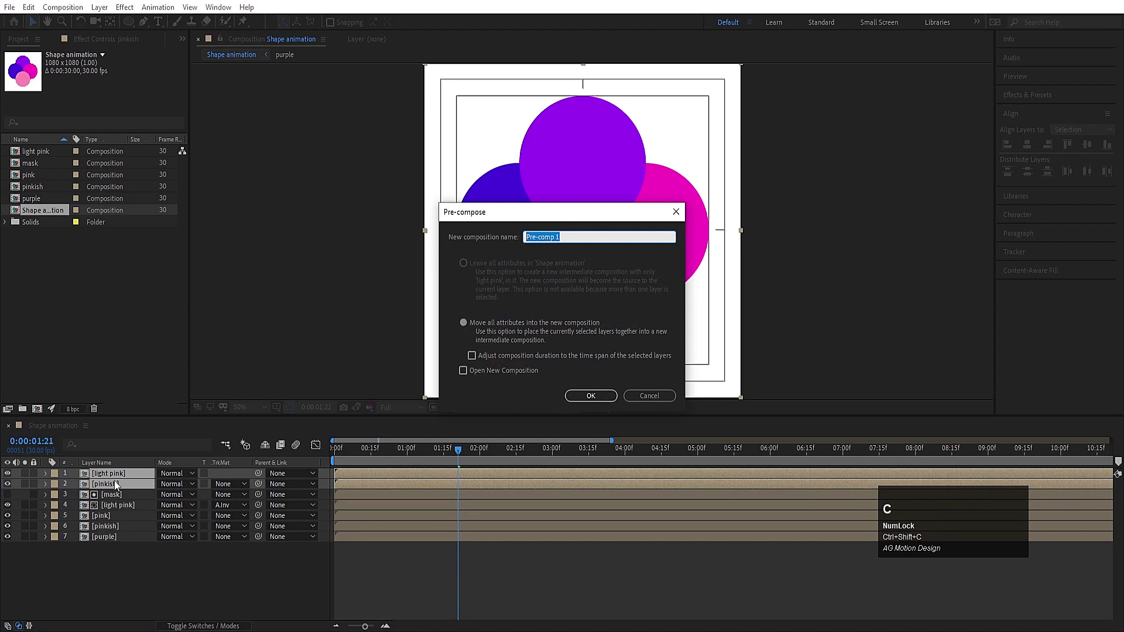
type("mask")
key("Return")
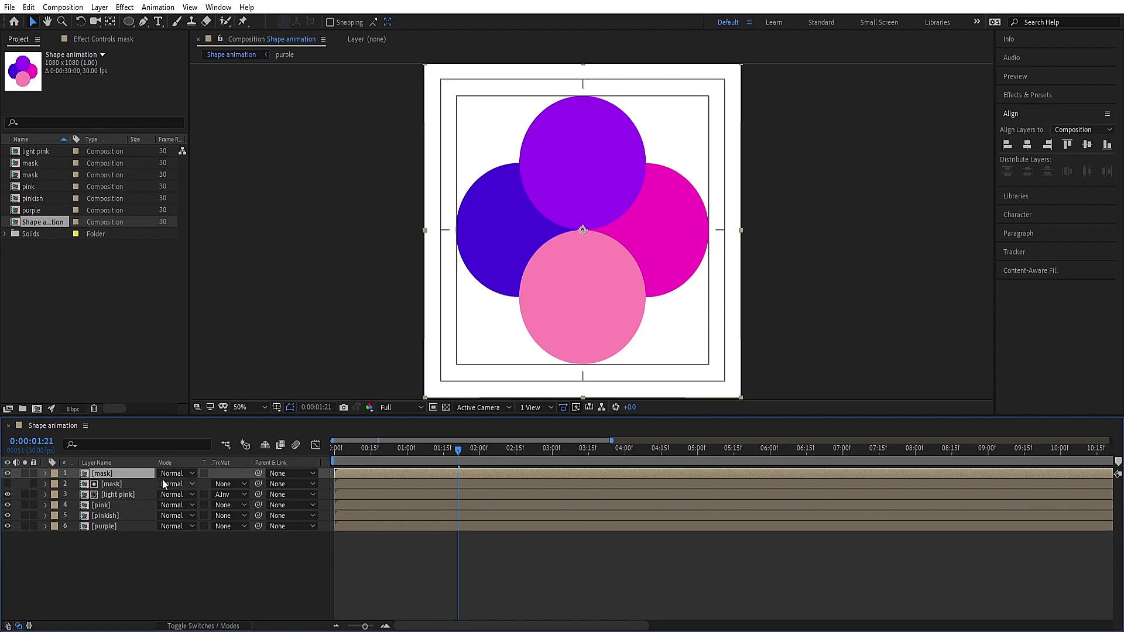
left_click_drag(137, 478, 116, 507)
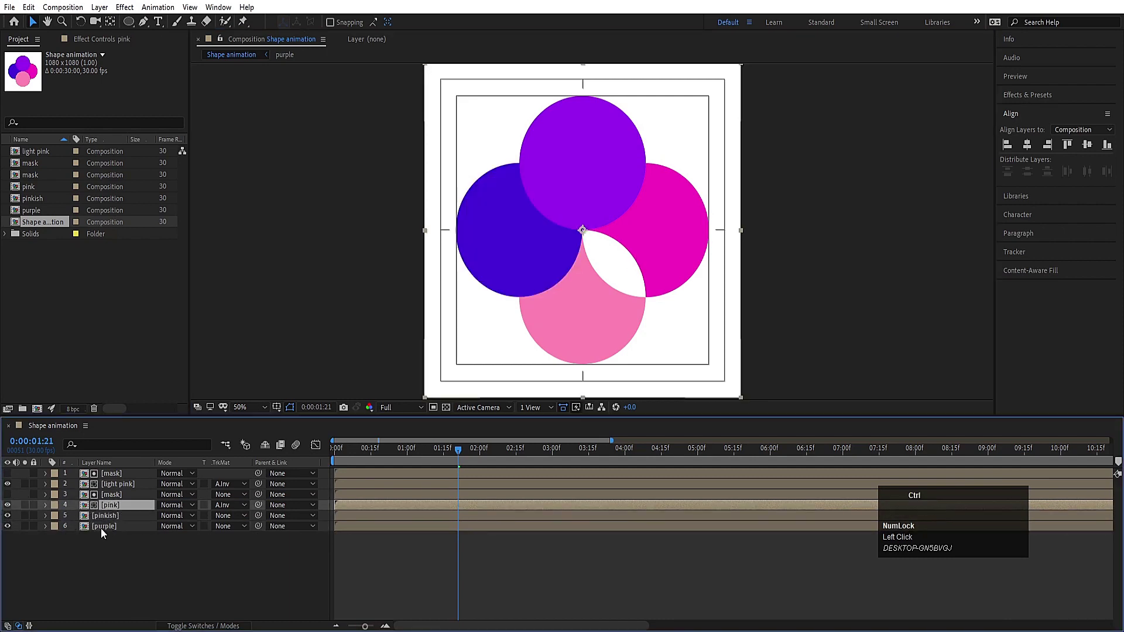
left_click(106, 533)
- Duplicate pink and purple and precompose the copies at the top of the stack as 'mask'
key("ctrl+d")
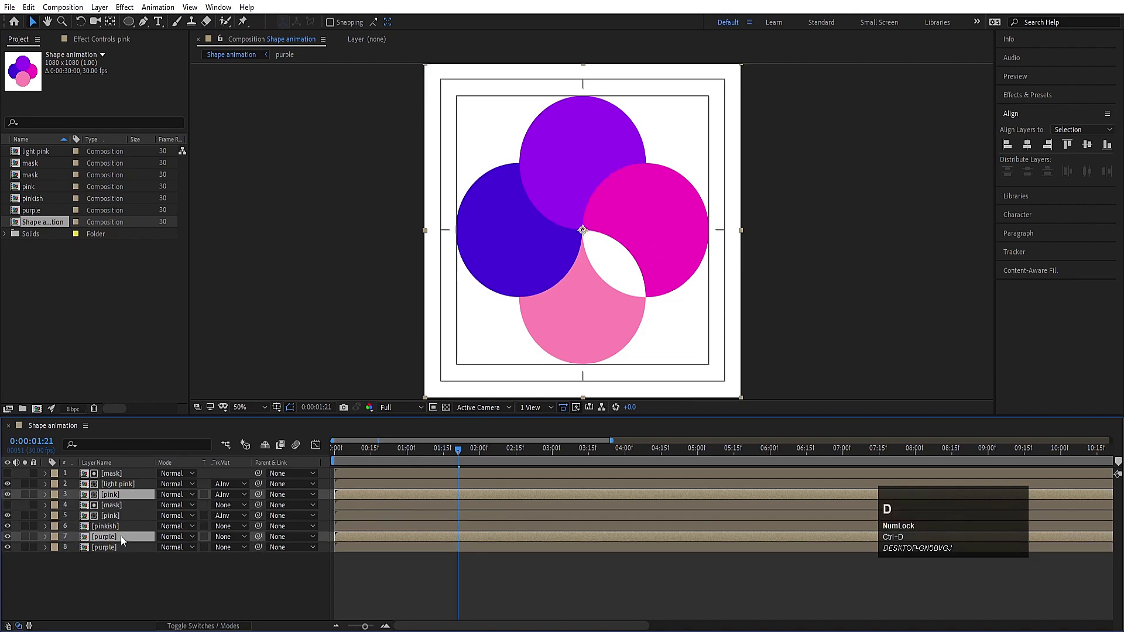
left_click_drag(127, 541, 133, 491)
key("ctrl+shift+c")
type("mask")
key("Return")
- Place the new mask above pinkish and set pinkish's Track Matte to Alpha Inverted
left_click_drag(102, 475, 244, 569)
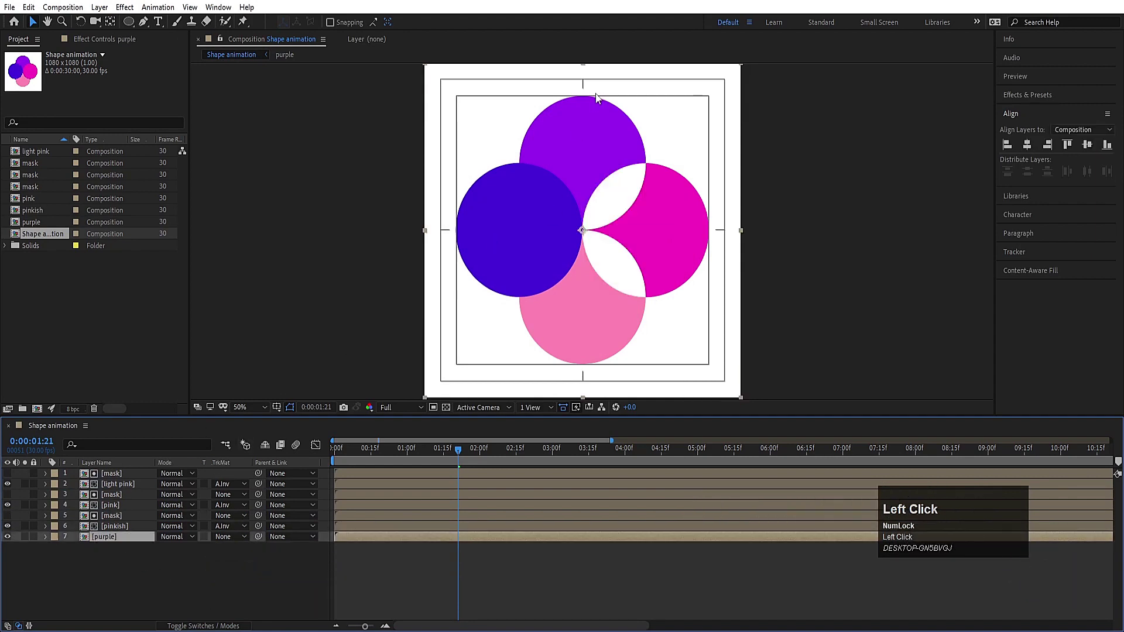
double_click(111, 531)
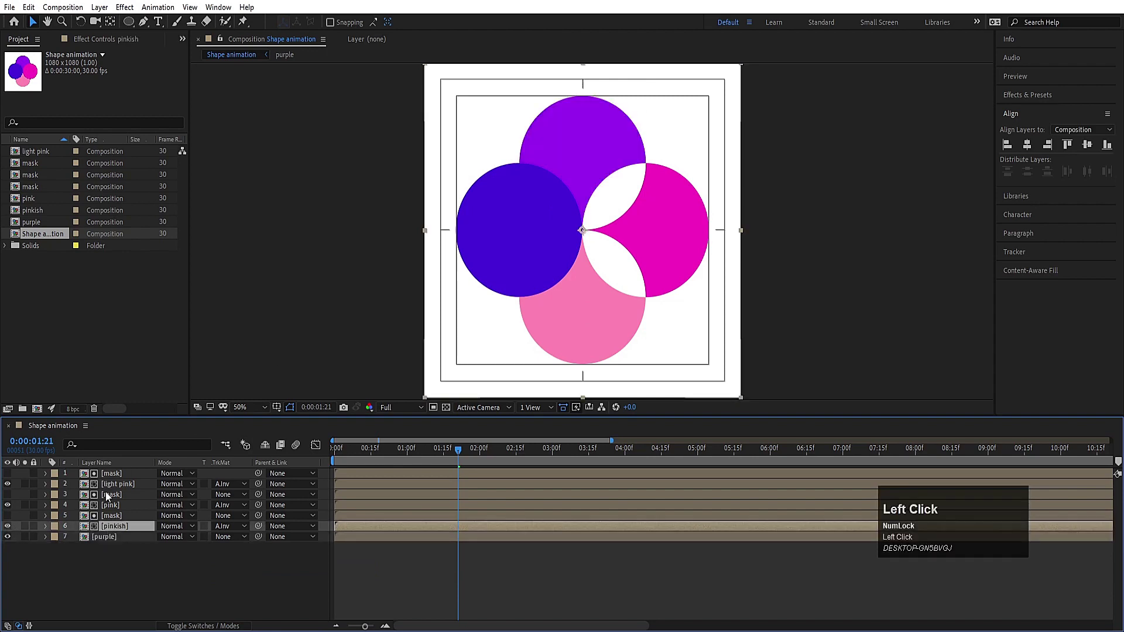
left_click(116, 490)
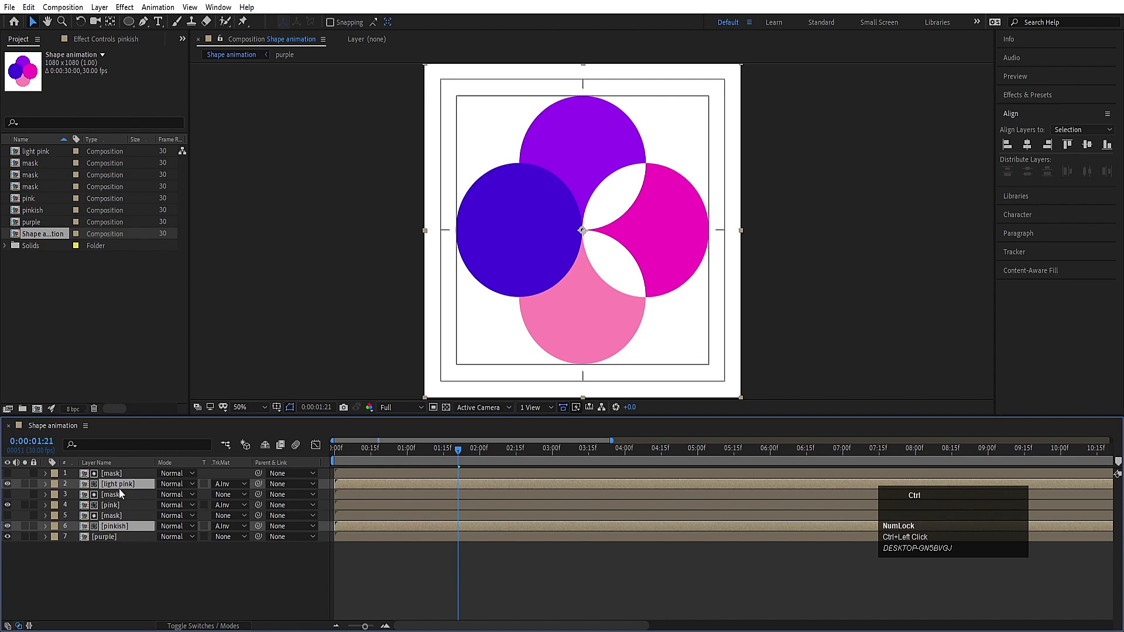
- Duplicate light pink and pinkish into a 'mask' precomp placed above purple as its Alpha Inverted matte
key("ctrl+d")
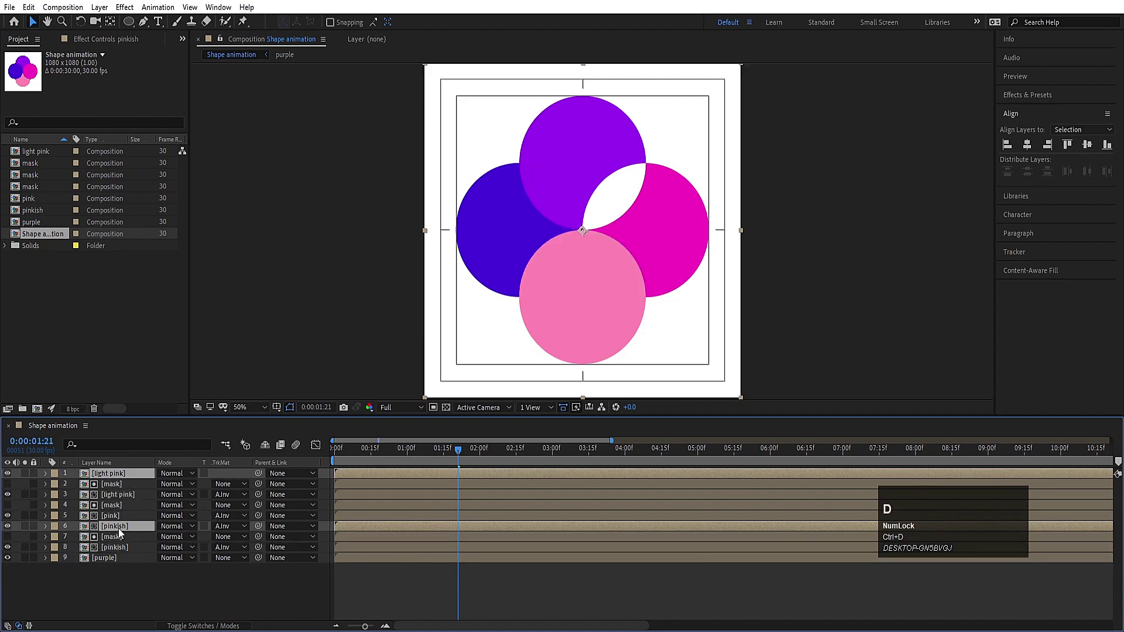
left_click_drag(122, 532, 221, 487)
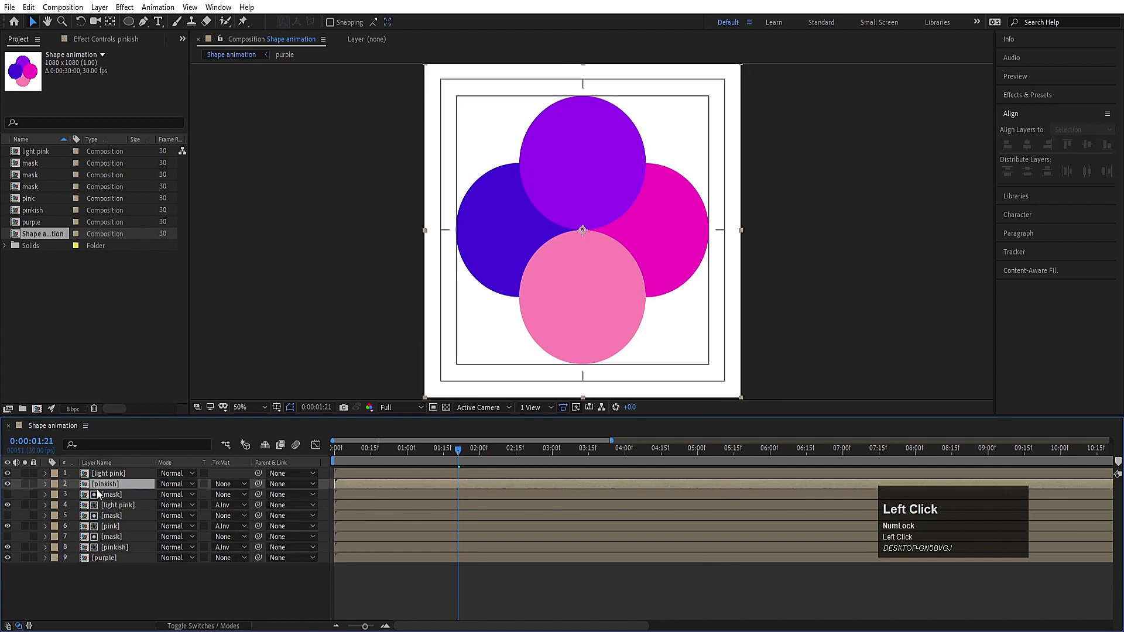
left_click(99, 479)
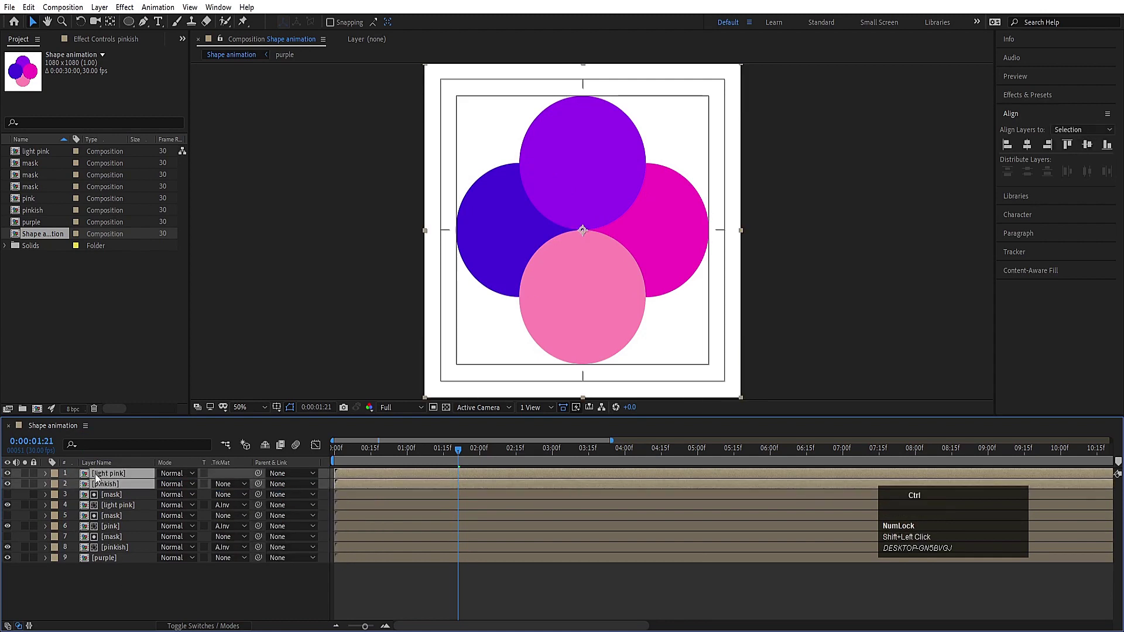
key("ctrl+shift+c")
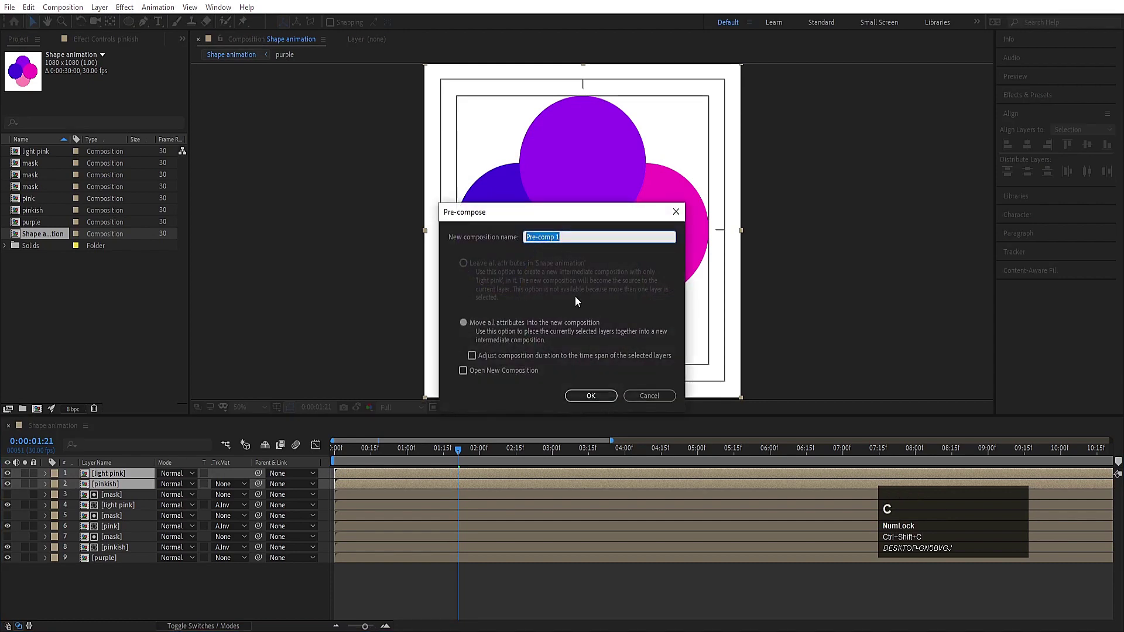
type("mask")
key("Return")
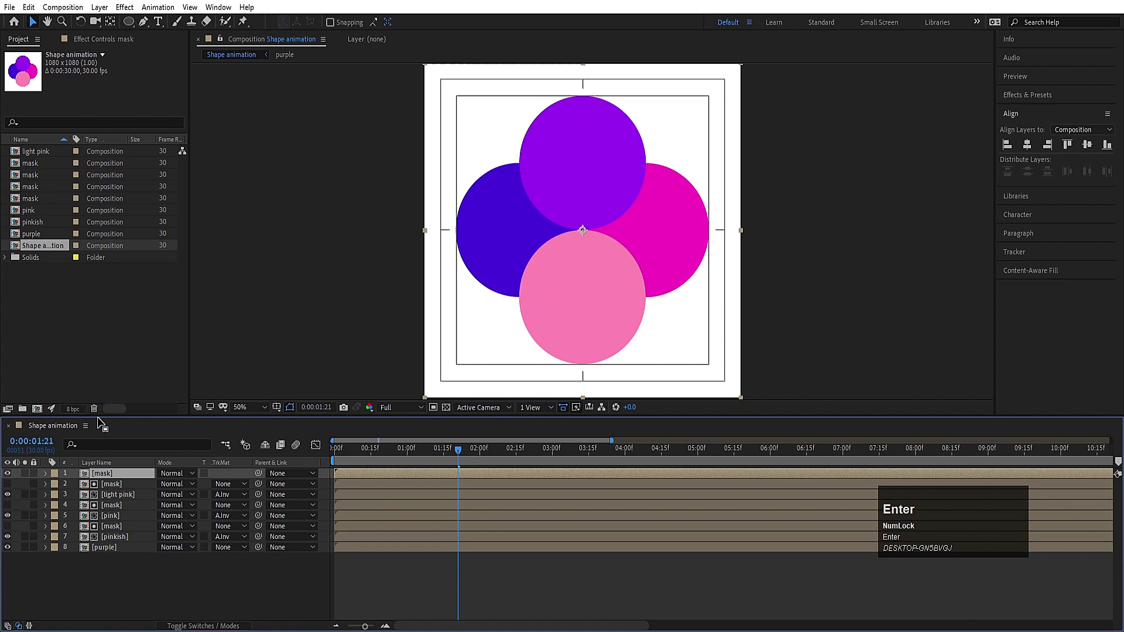
left_click_drag(119, 475, 313, 458)
- Preview the animation and set the work area end (N) at 0:00:04:06 where the circles leave the frame
key("space")
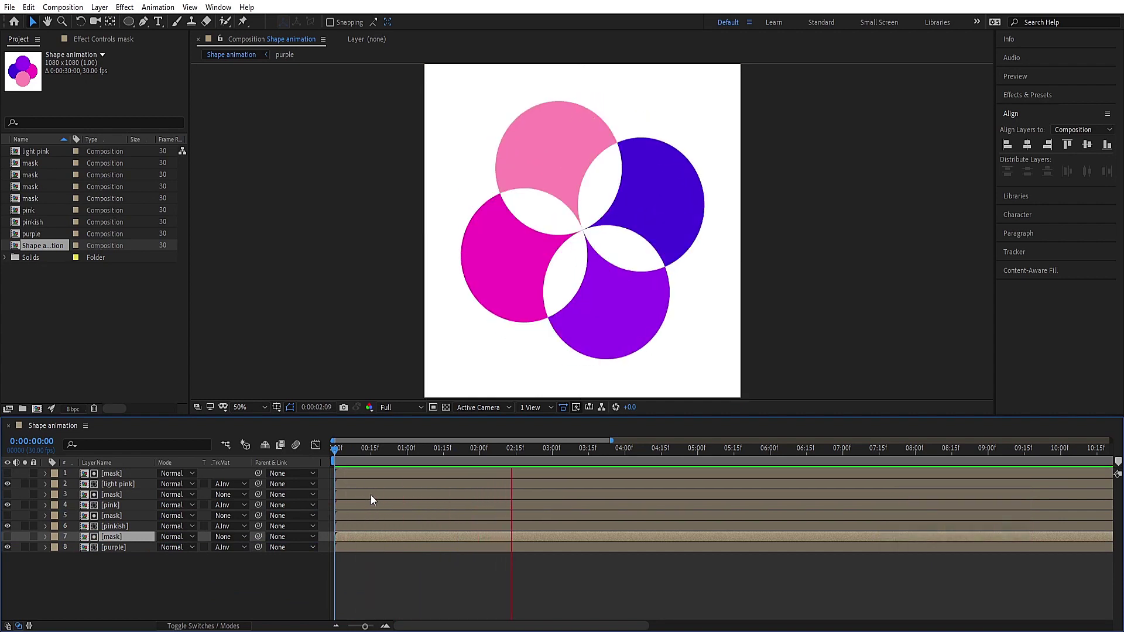
key("space")
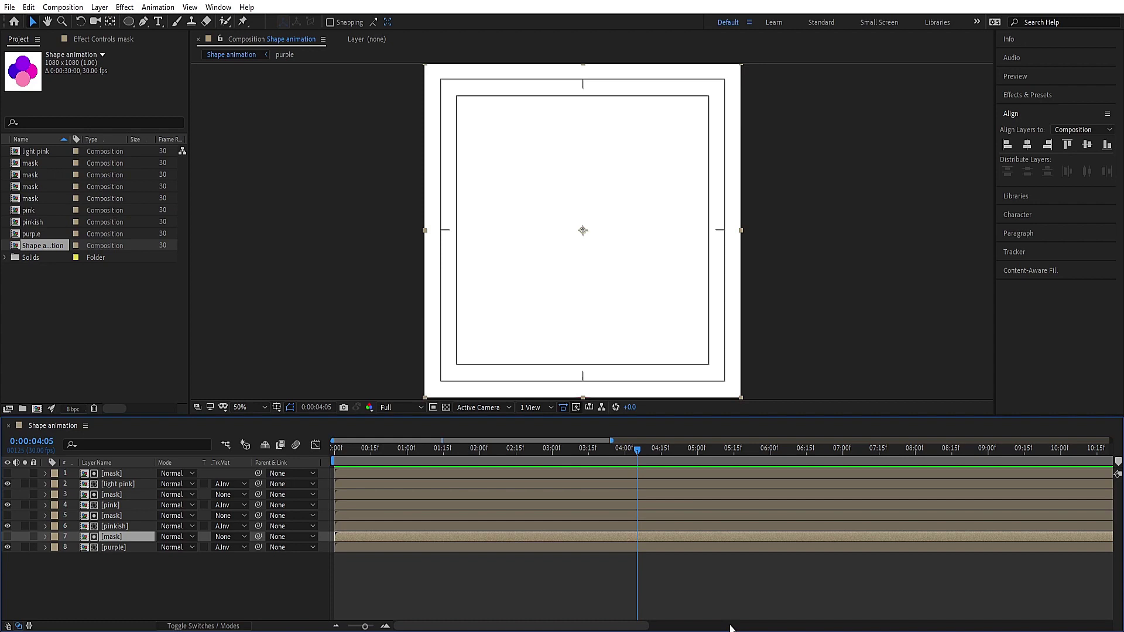
key("space")
left_click(579, 460)
key("space")
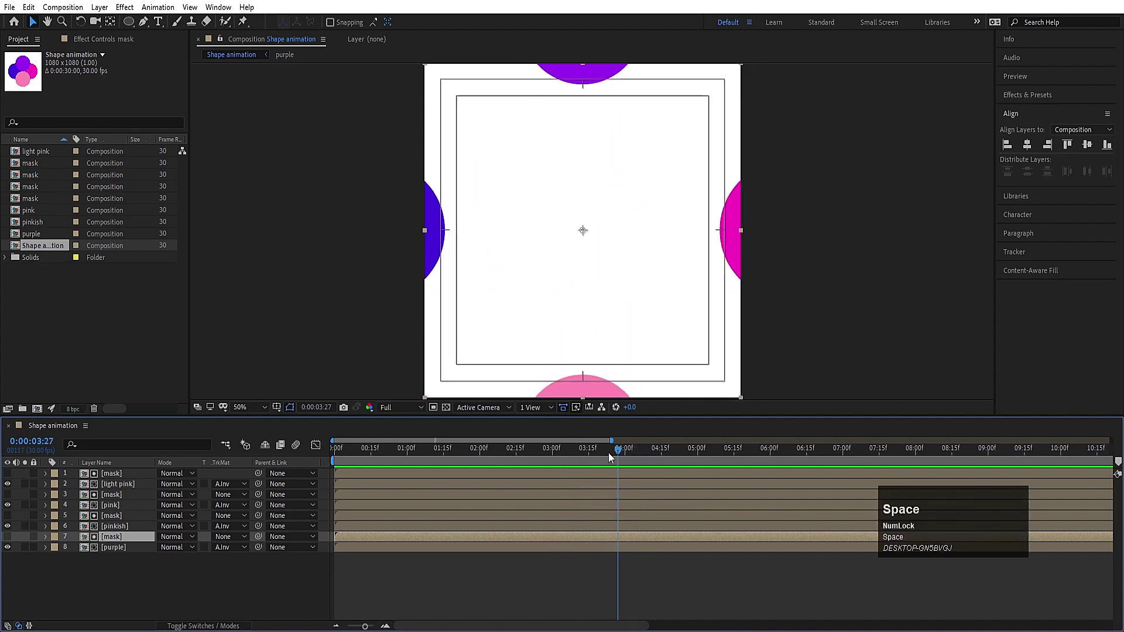
left_click_drag(620, 454, 640, 456)
key("n")
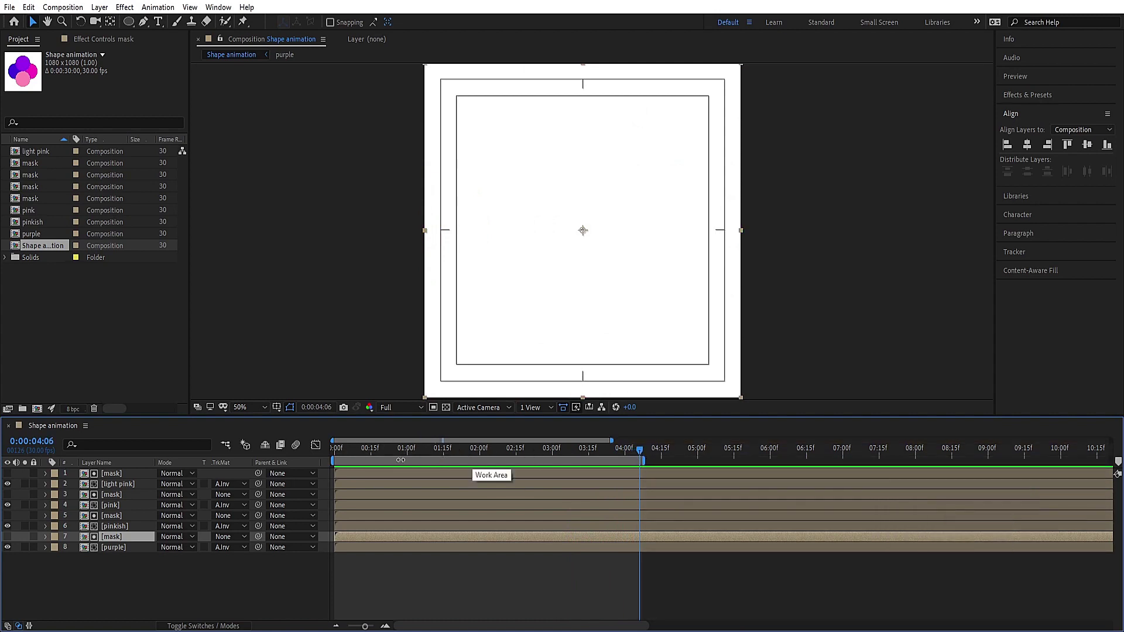
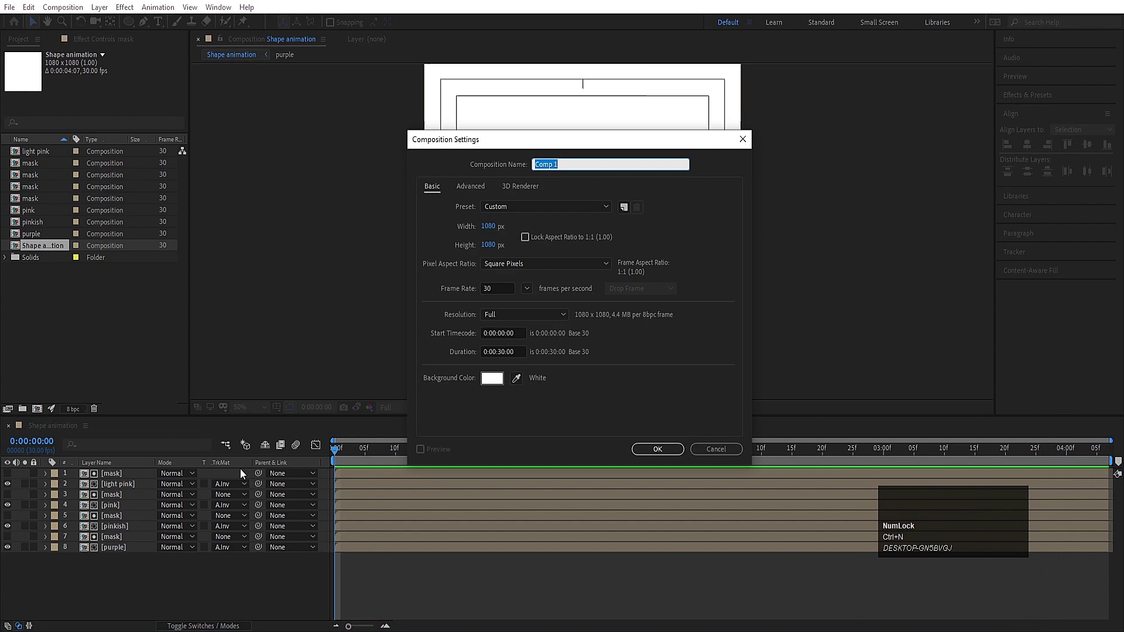
- Create a new 1920×1080 composition named 'main animation'
type("main")
key("space")
type("animation")
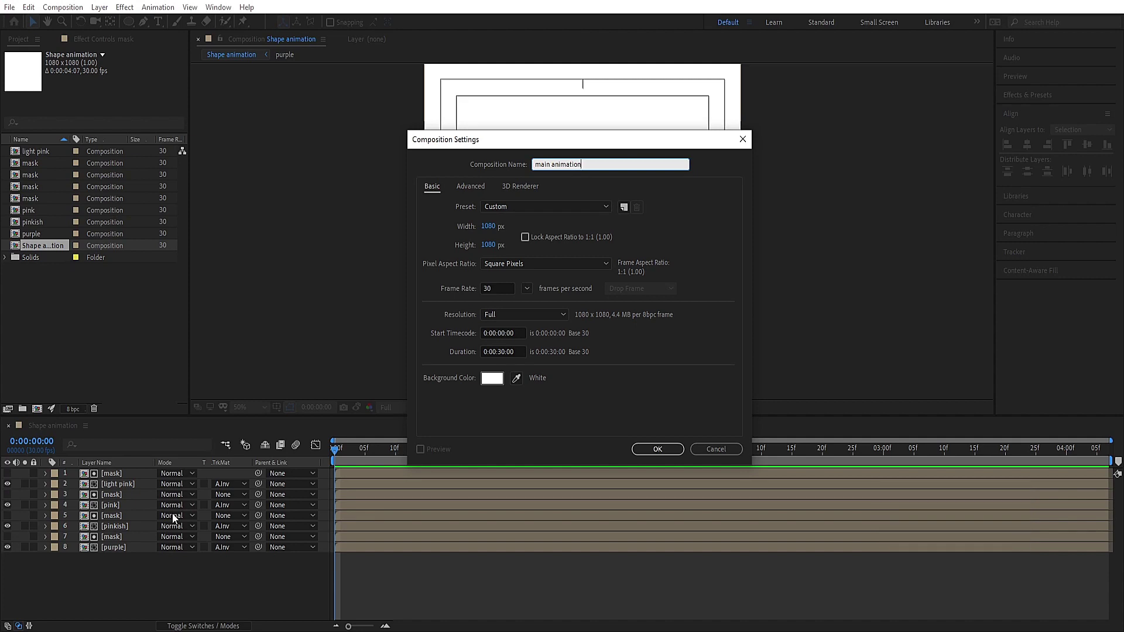
left_click(499, 235)
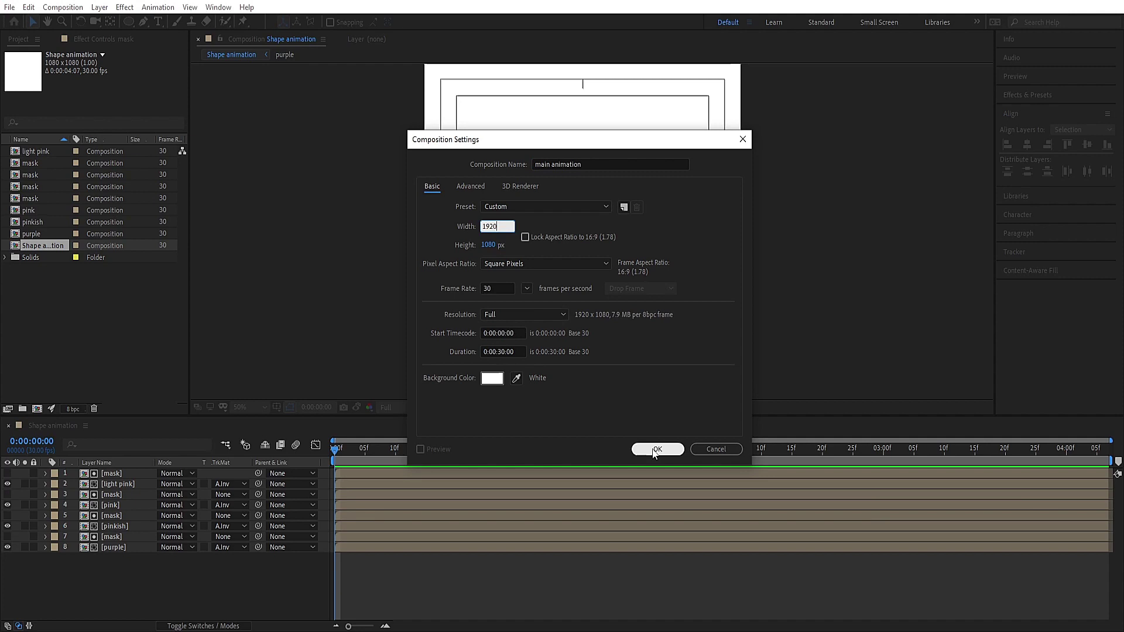
left_click(653, 454)
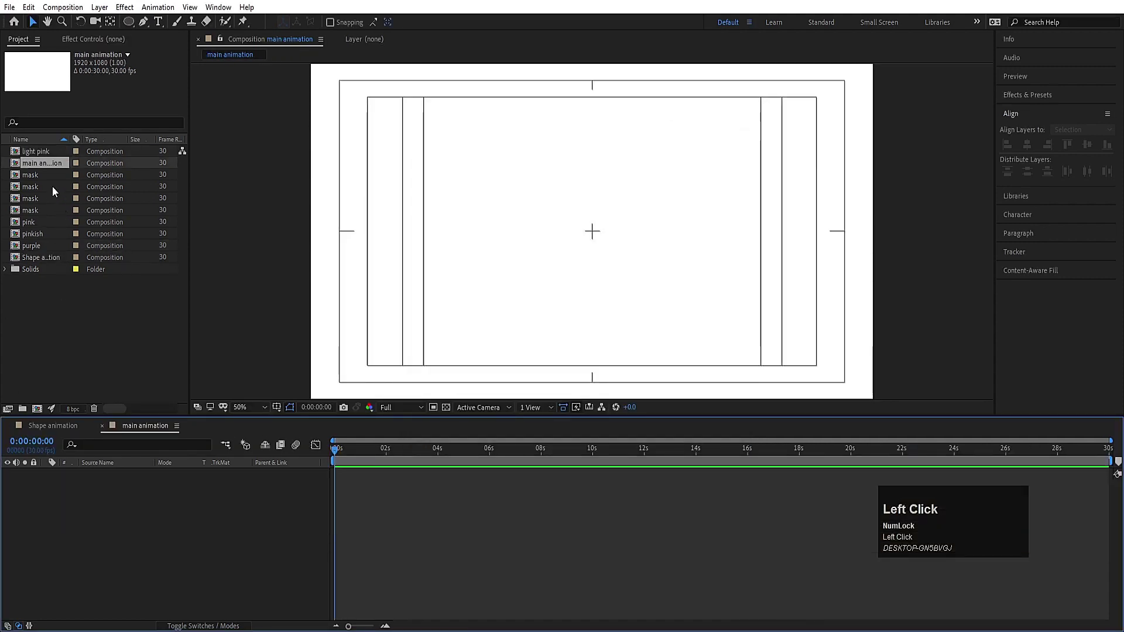
- Add the Shape animation composition as a layer in main animation
left_click(52, 257)
left_click(65, 260)
key("space")
key("space")
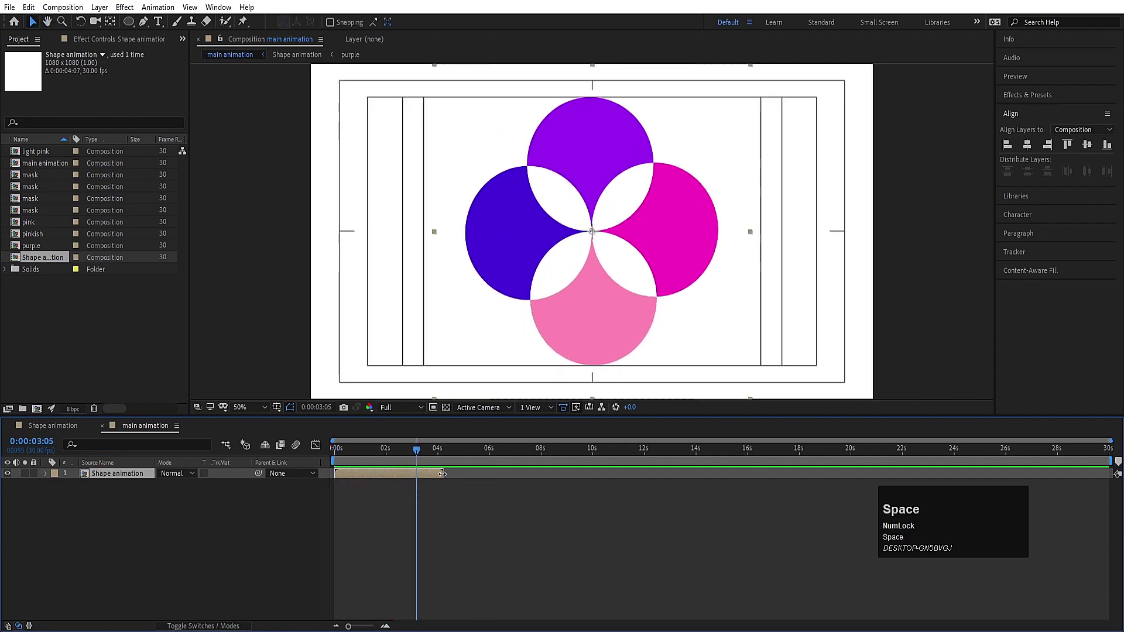
- Enable Time Remapping on the Shape animation layer
right_click(436, 476)
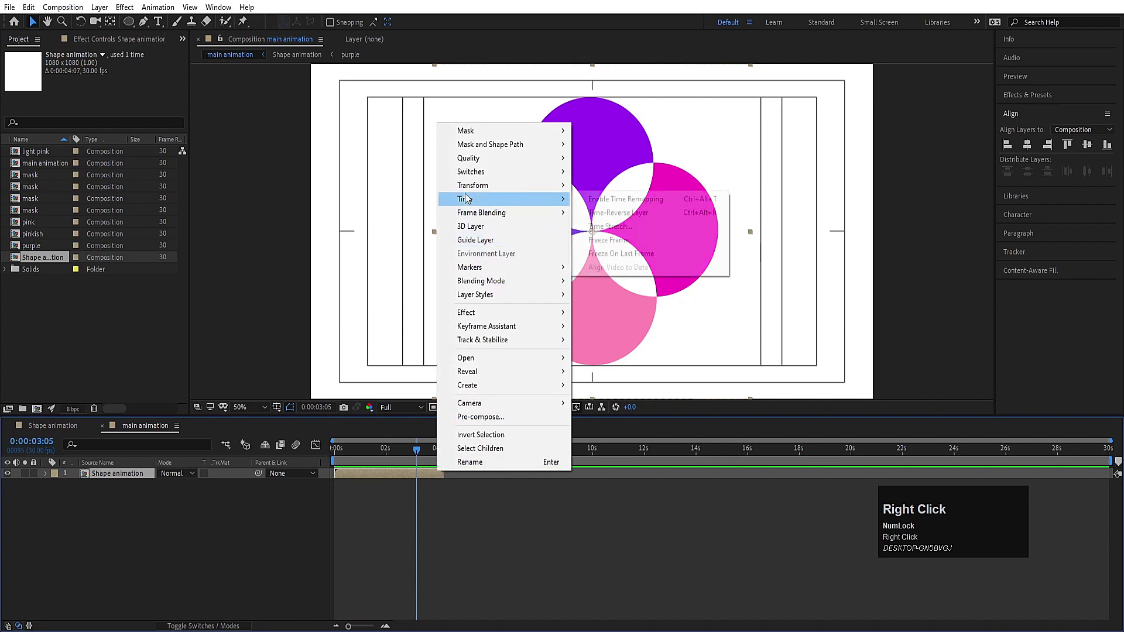
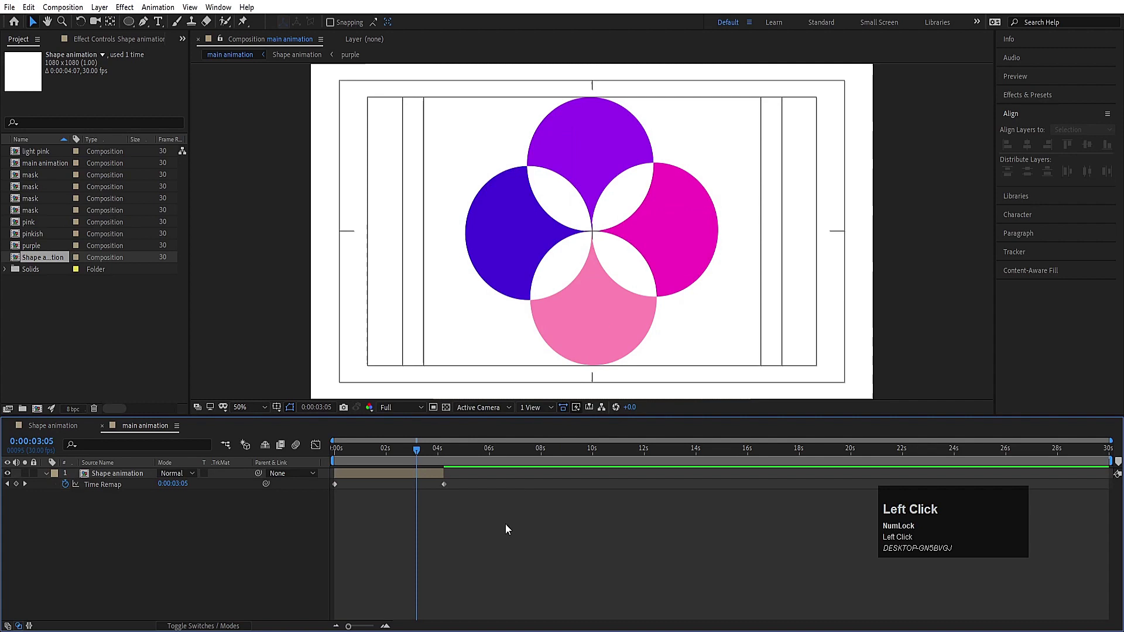
type("=eft Click---===")
left_click_drag(631, 452, 638, 454)
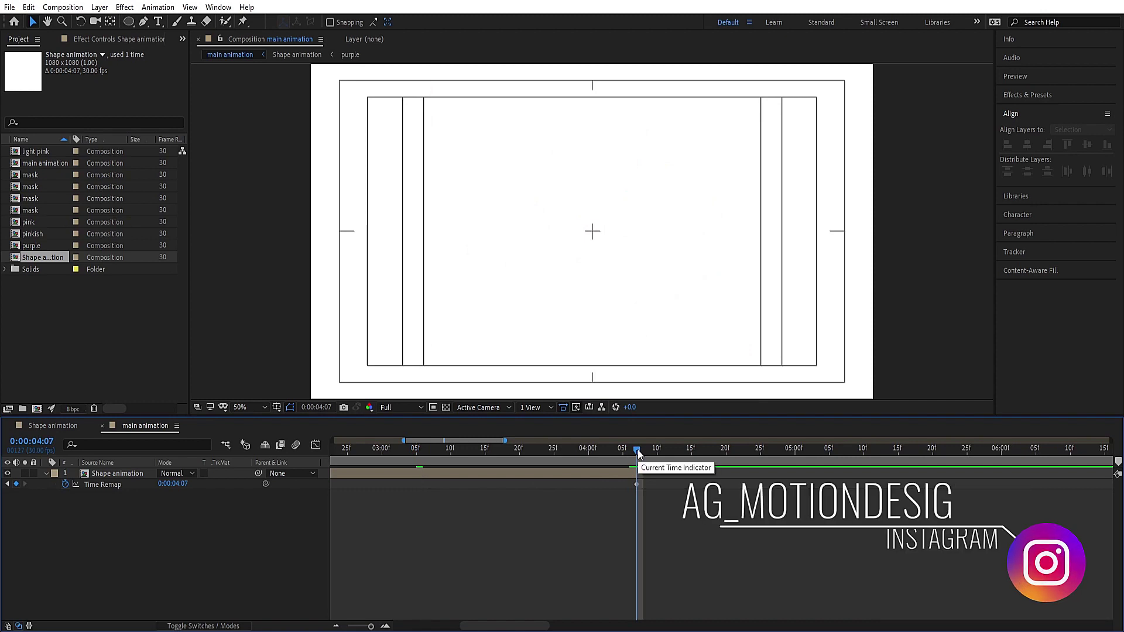
key("Page_Up")
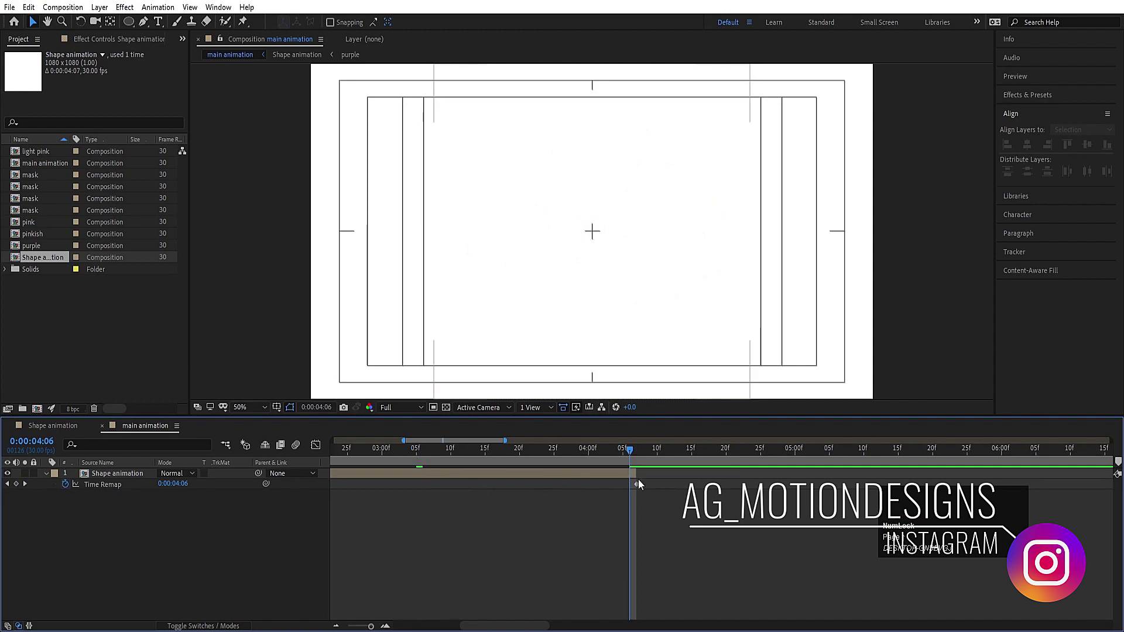
- Drive the Shape animation layer's Time Remap with a loopOut() expression and preview the continuous loop
left_click(15, 487)
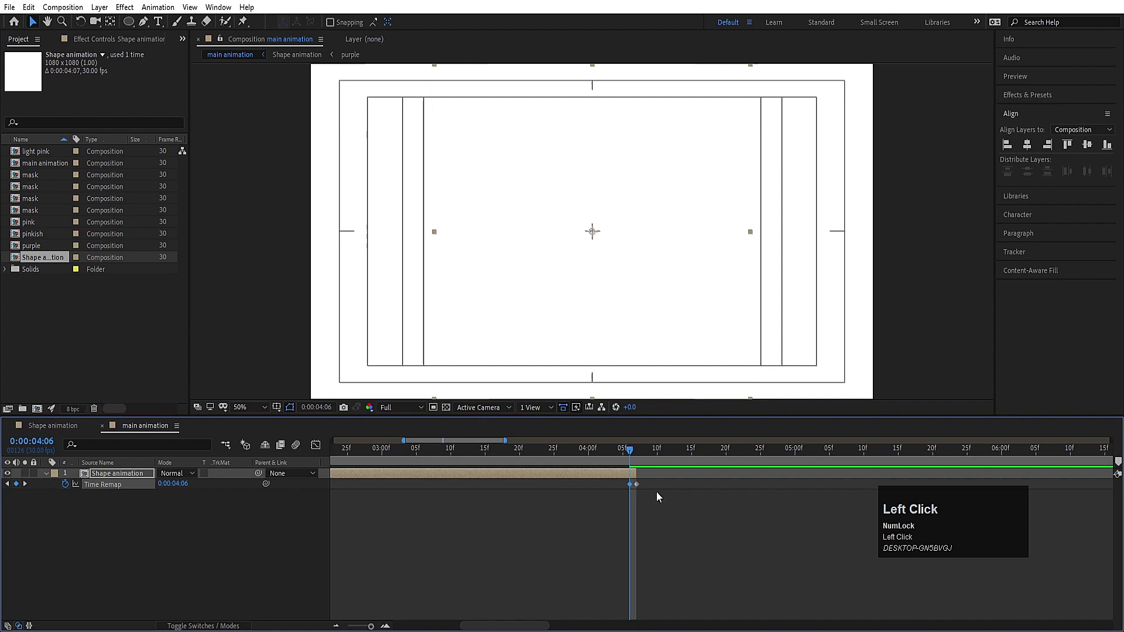
left_click(643, 489)
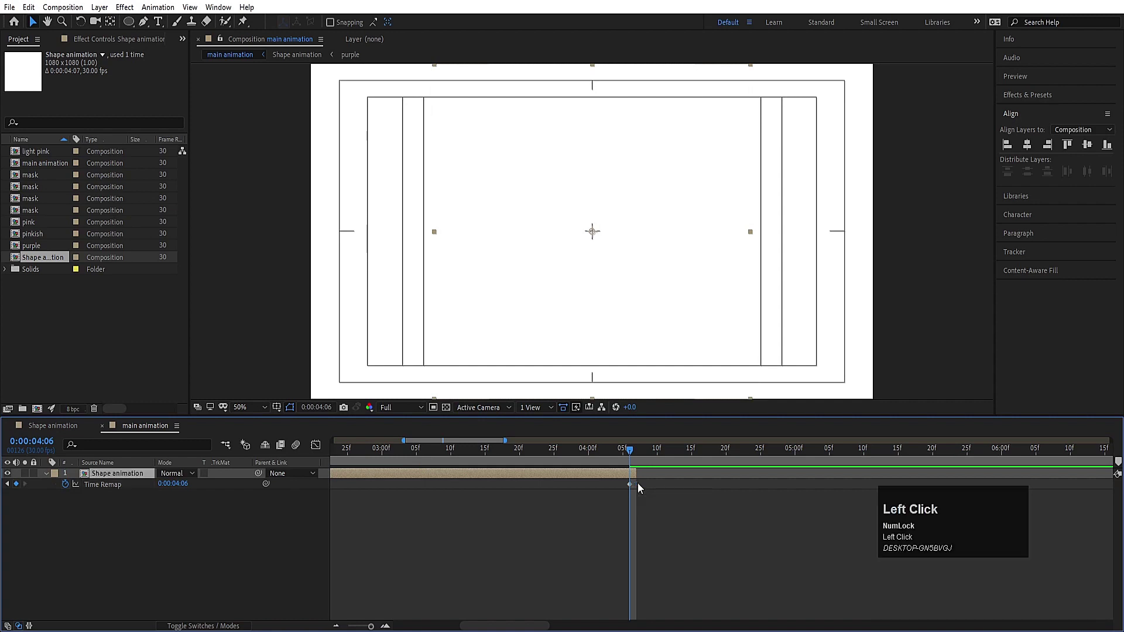
left_click(67, 491)
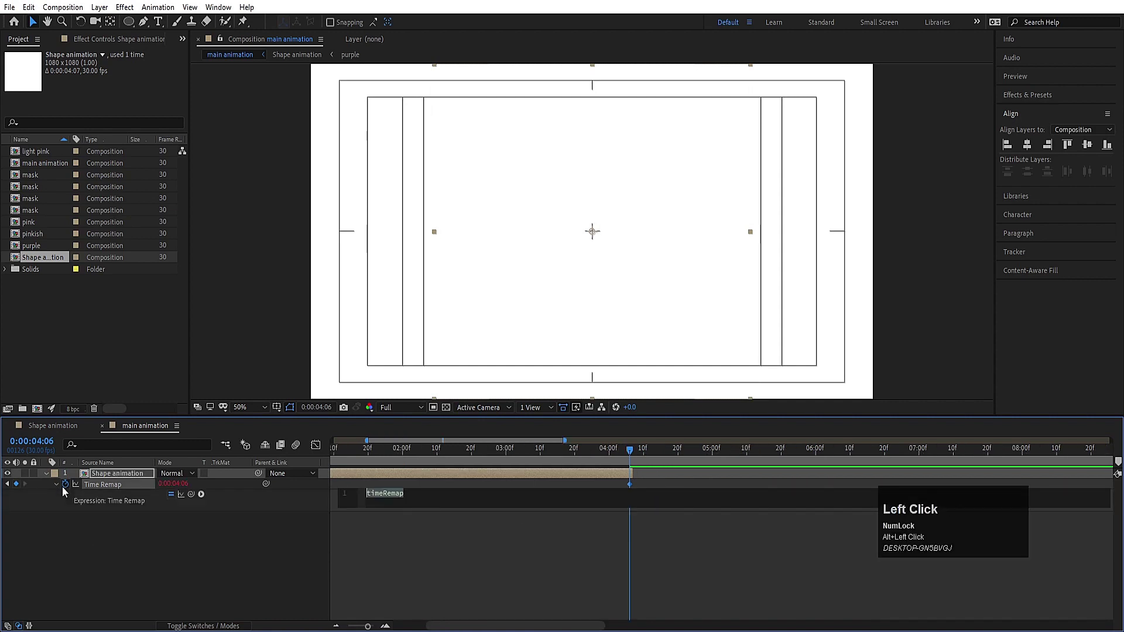
type("oop")
key("Down")
key("Return")
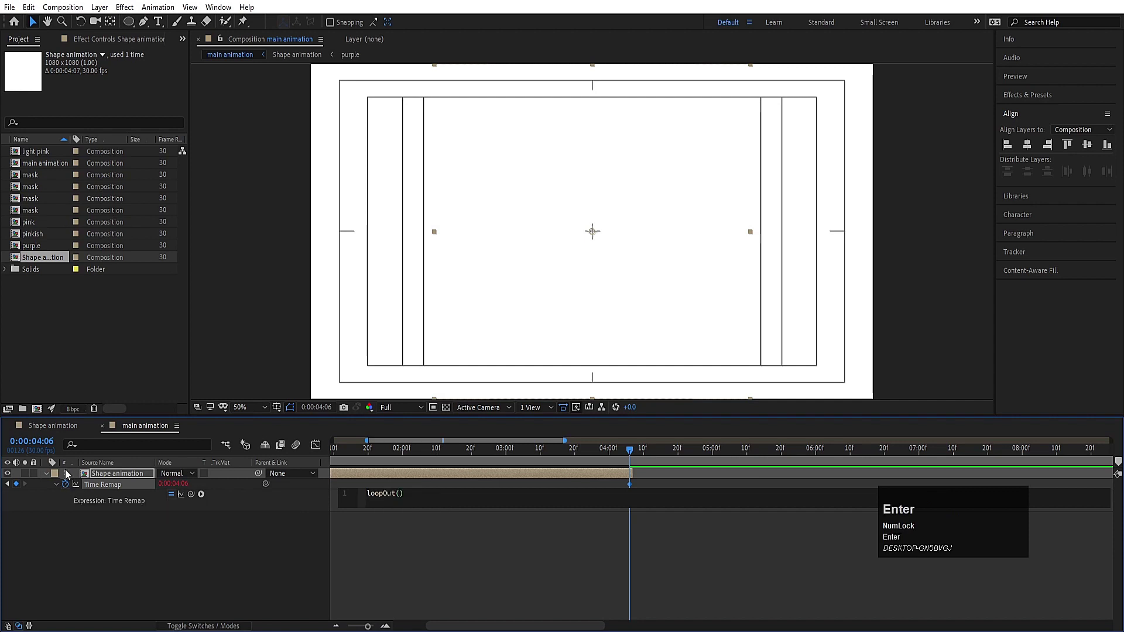
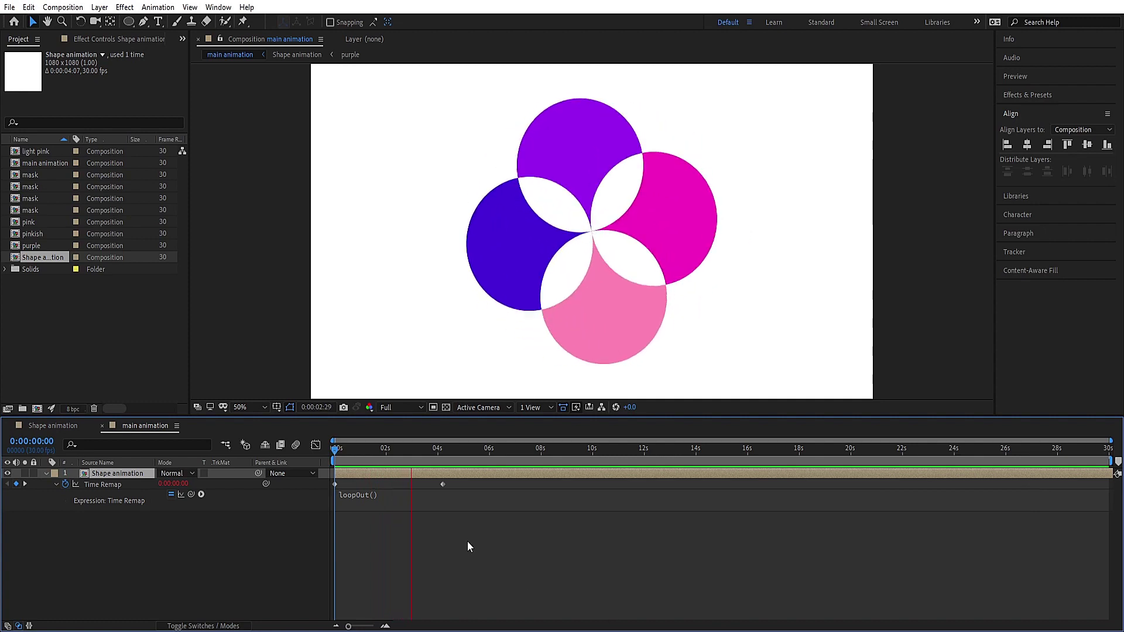
key("space")
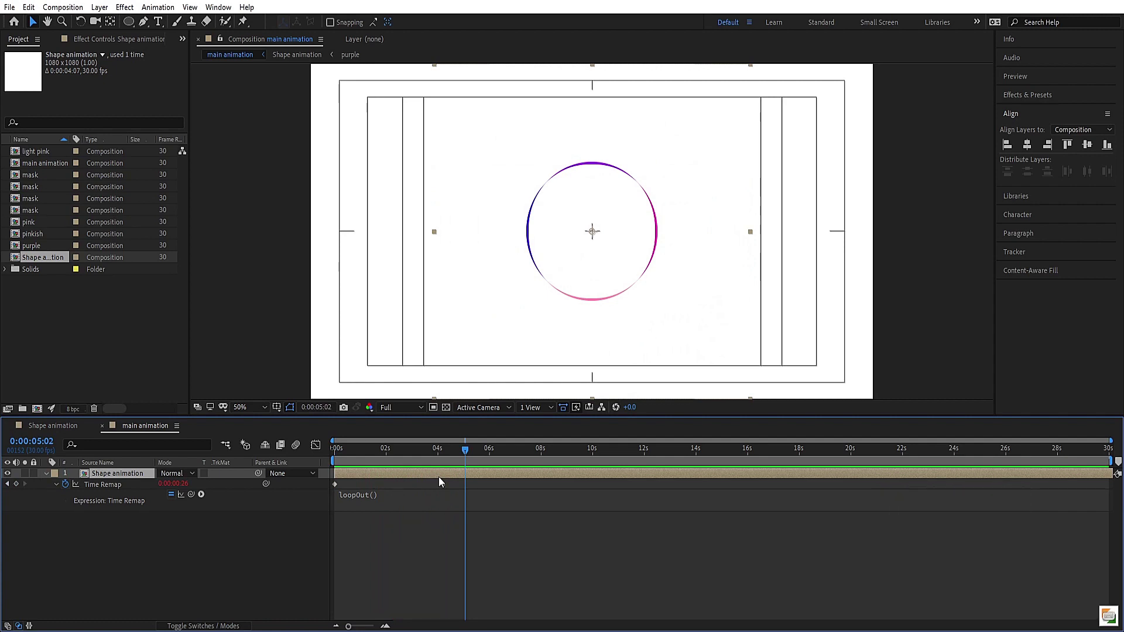
- Duplicate the layer and the comp, then source the top layer from Shape animation 2
left_click(112, 480)
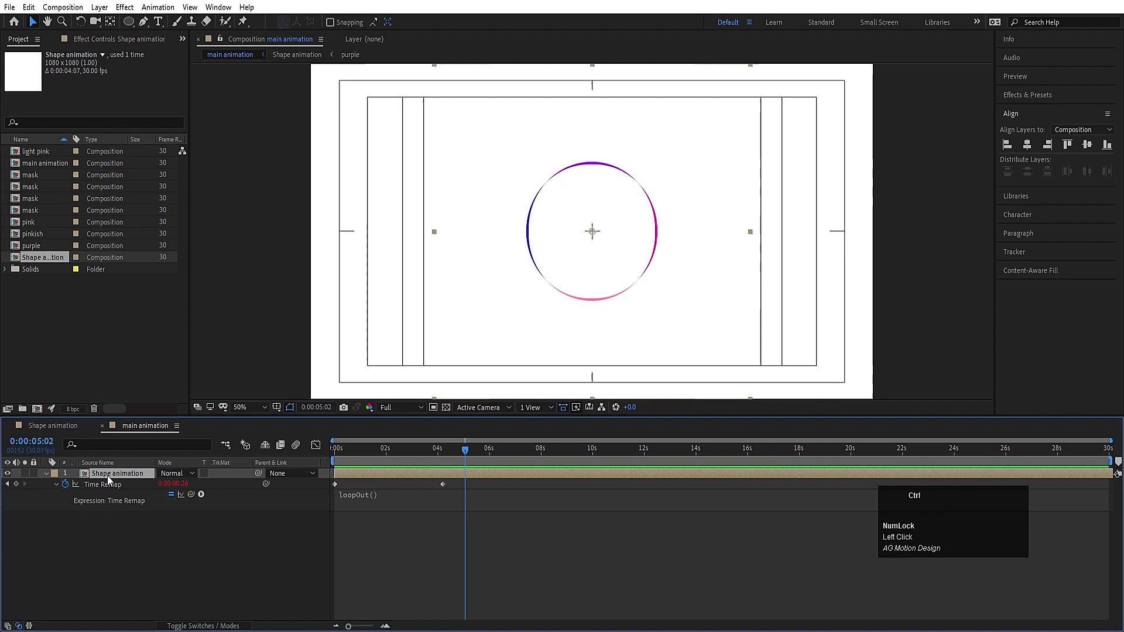
key("ctrl+d")
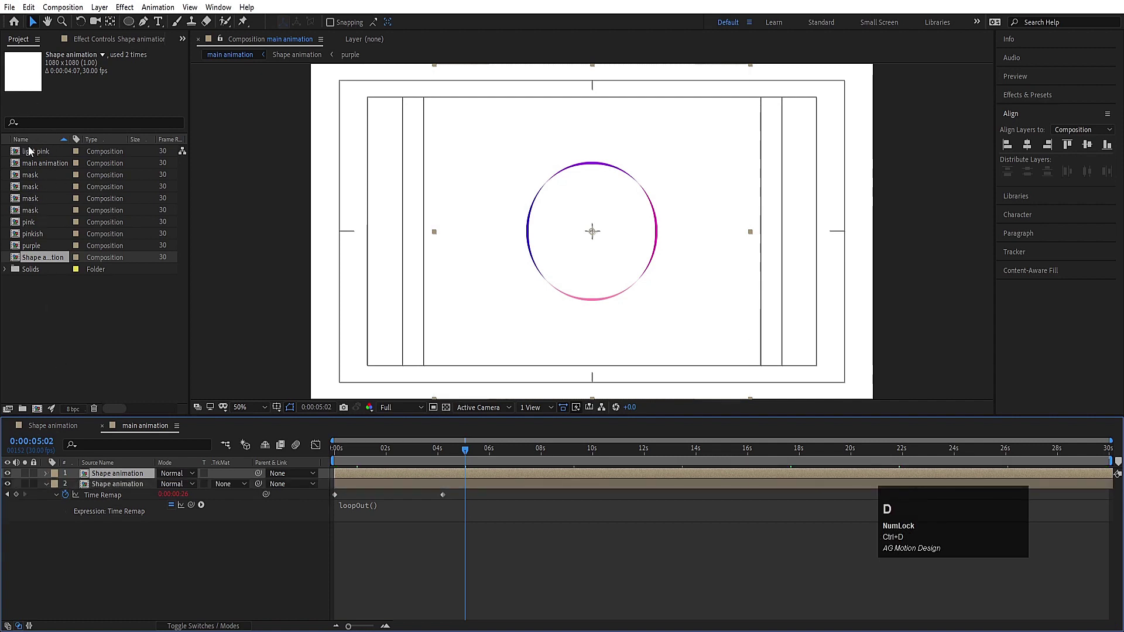
left_click(55, 291)
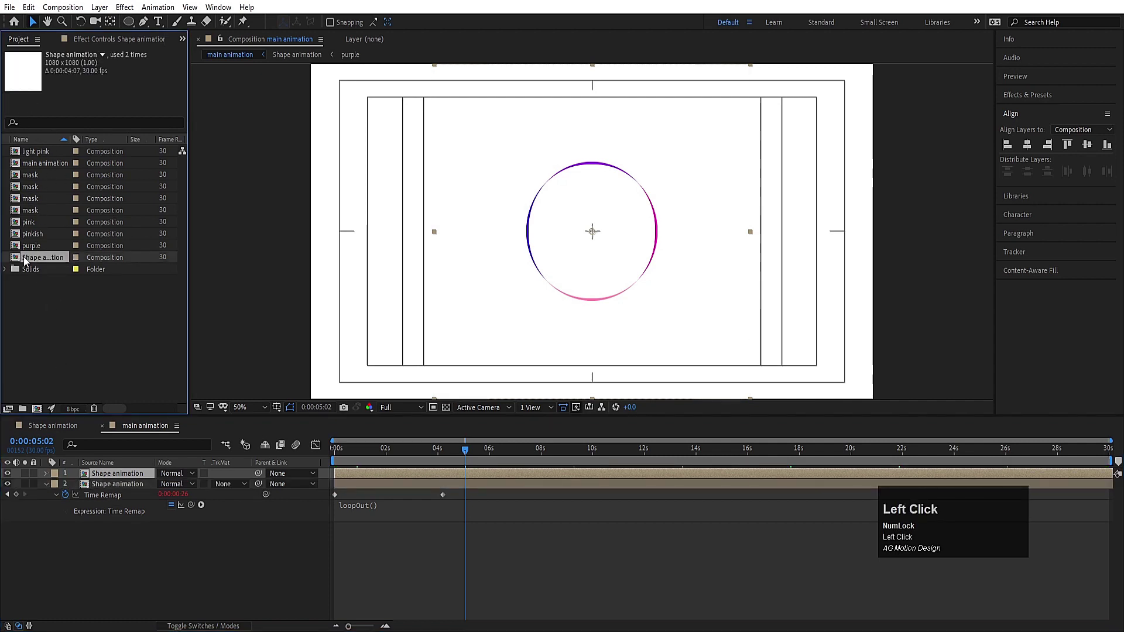
key("ctrl+d")
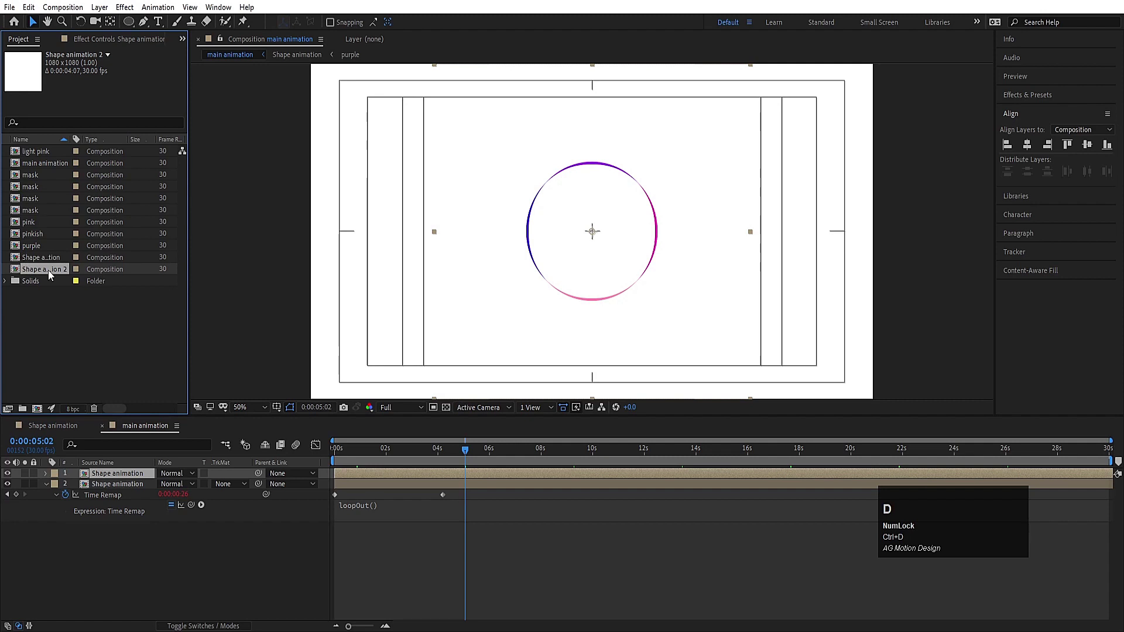
left_click_drag(49, 275, 111, 480)
key("ctrl+z")
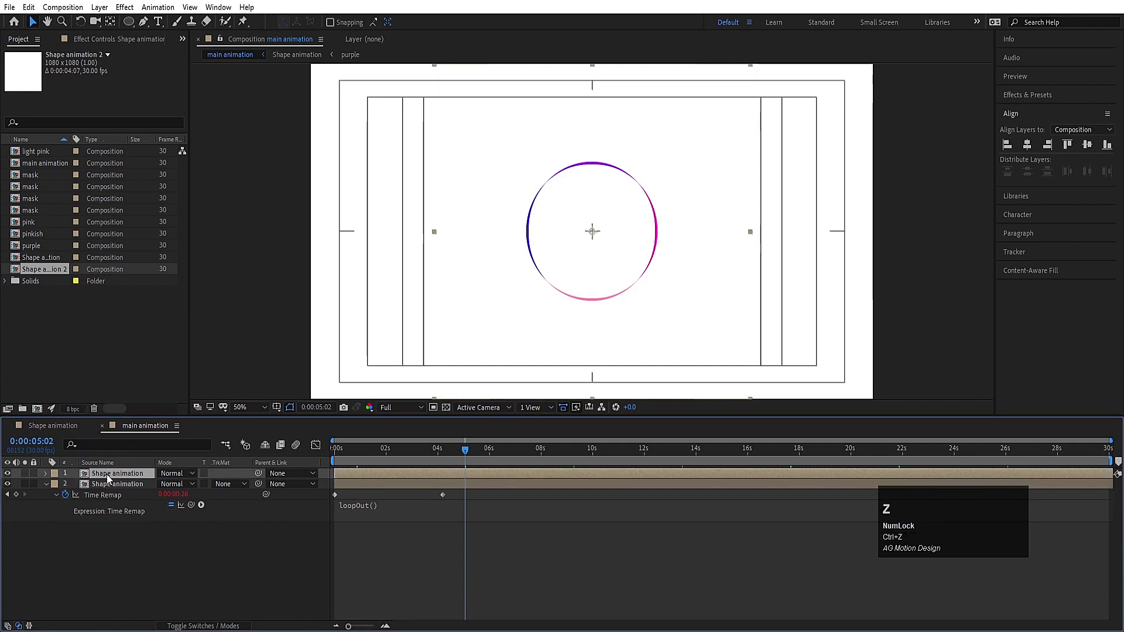
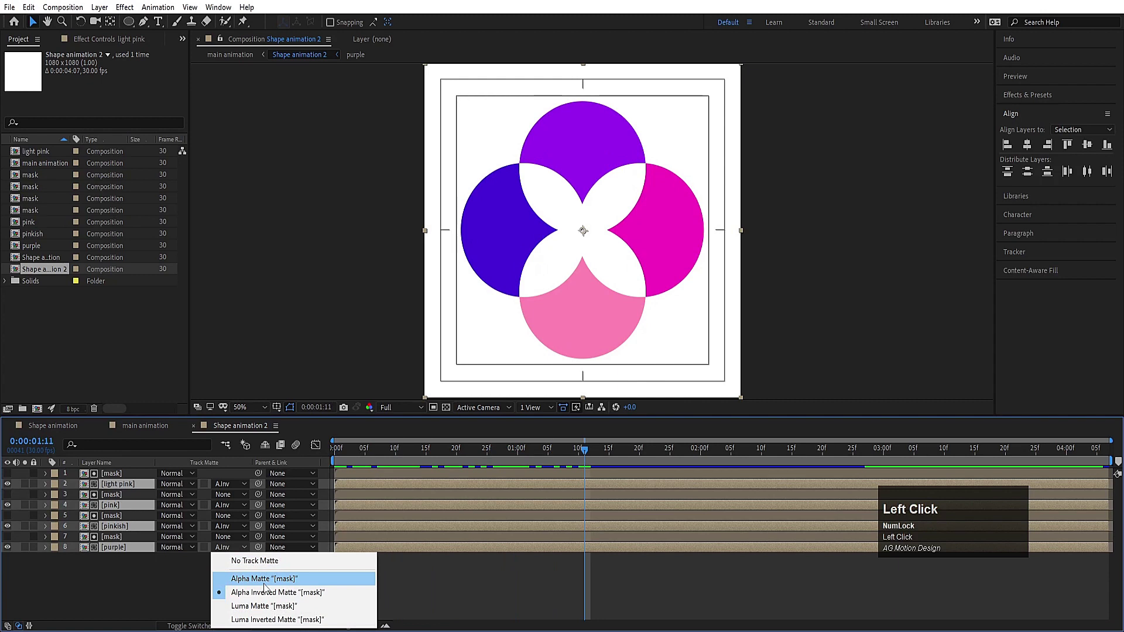
- Preview the petal shapes left by the alpha mattes, check the original Shape animation, and return to main animation
key("space")
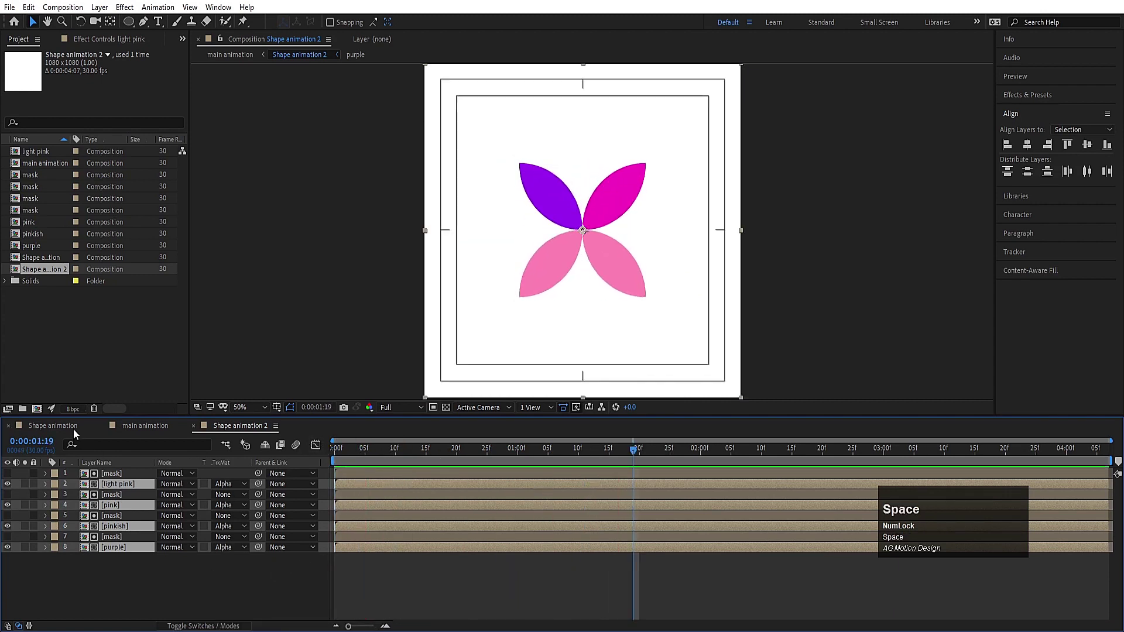
left_click(63, 426)
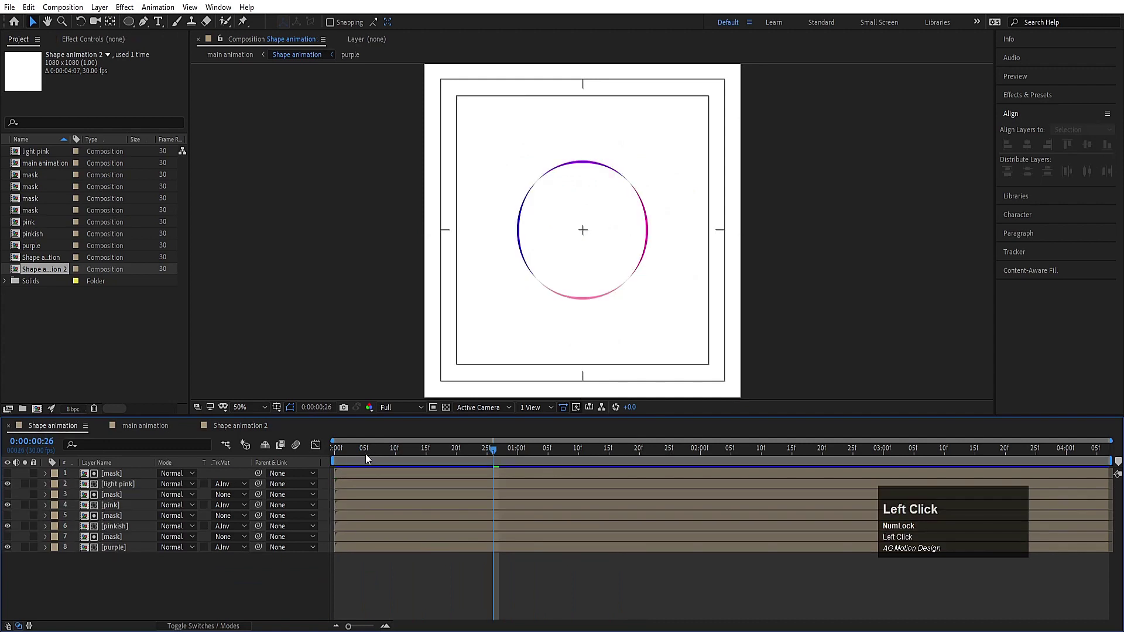
key("space")
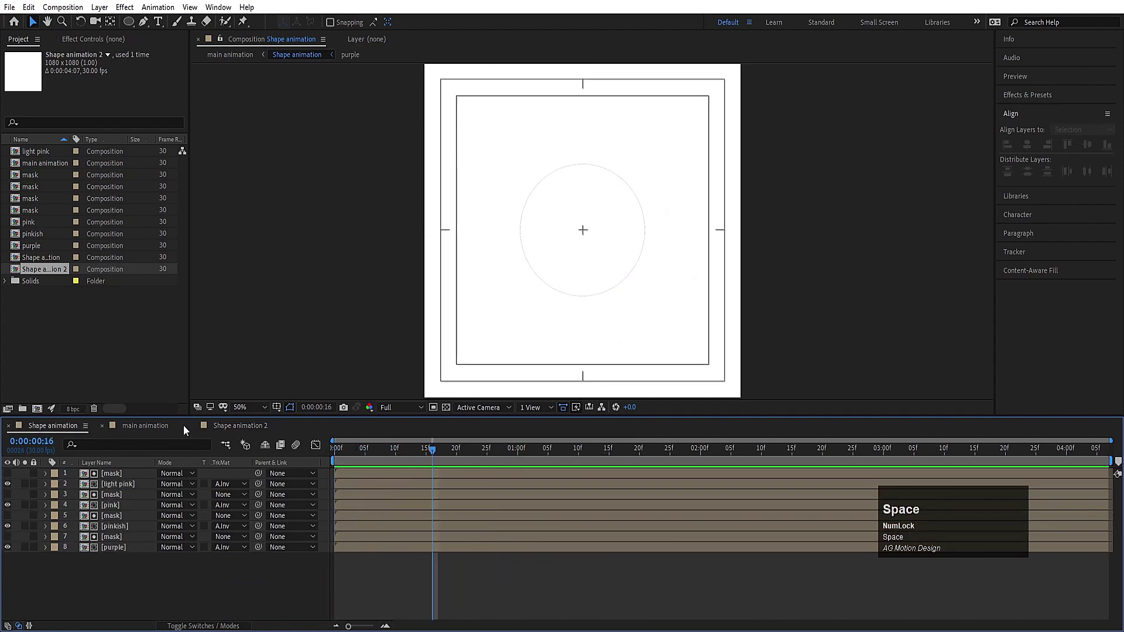
left_click(161, 426)
- Scale the original Shape animation layer to 121.8% via a temporary null so its circles surround the centre petals
key("space")
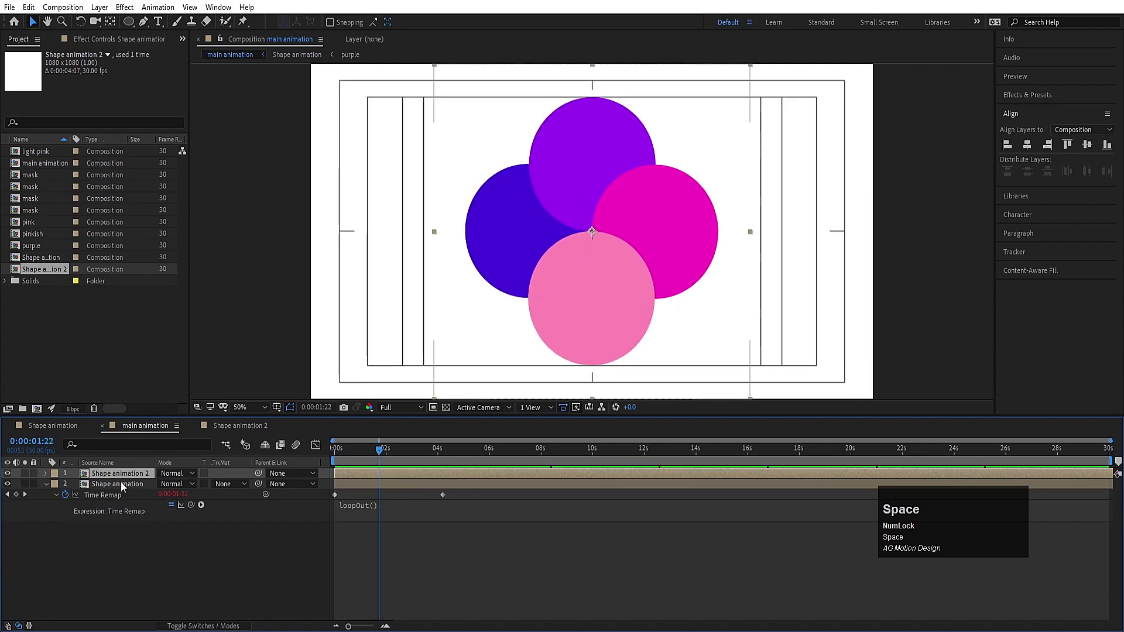
left_click(115, 486)
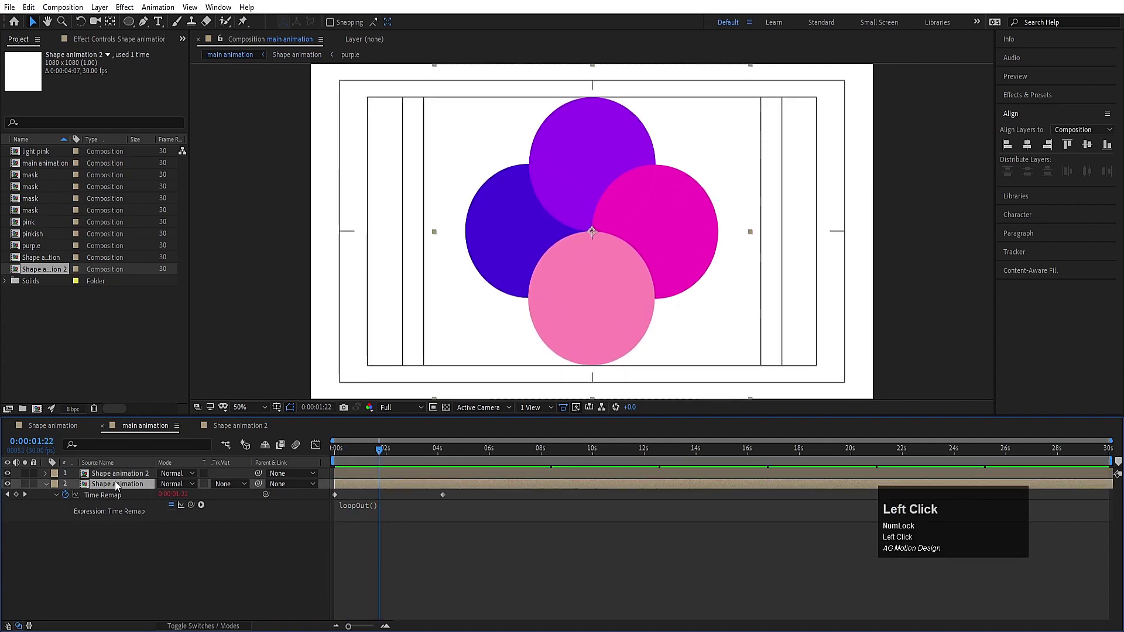
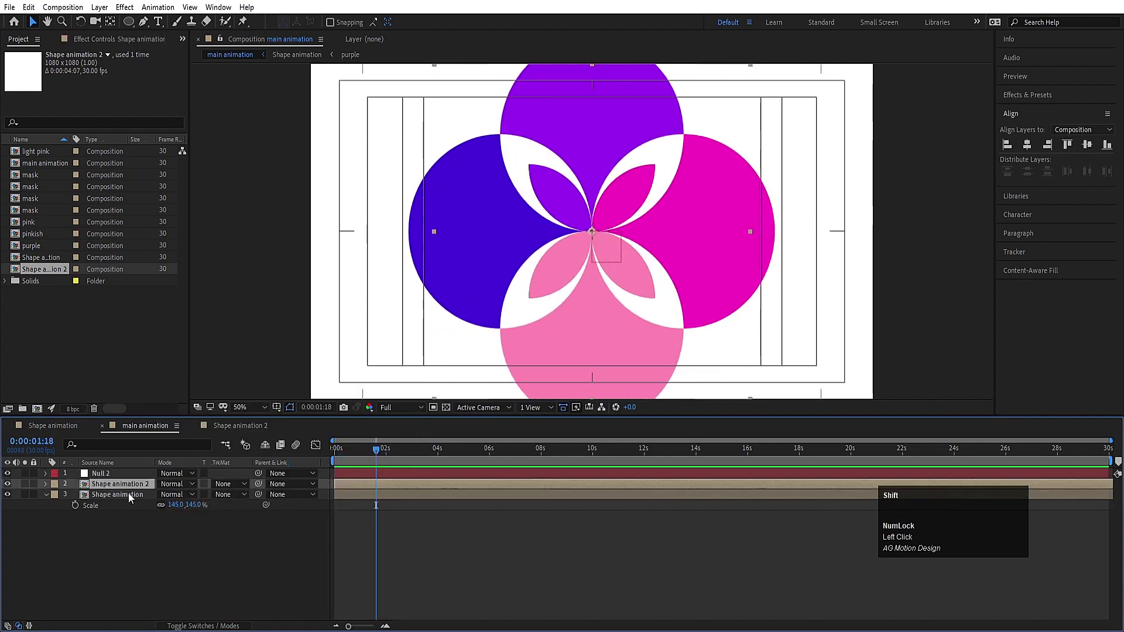
left_click(260, 488)
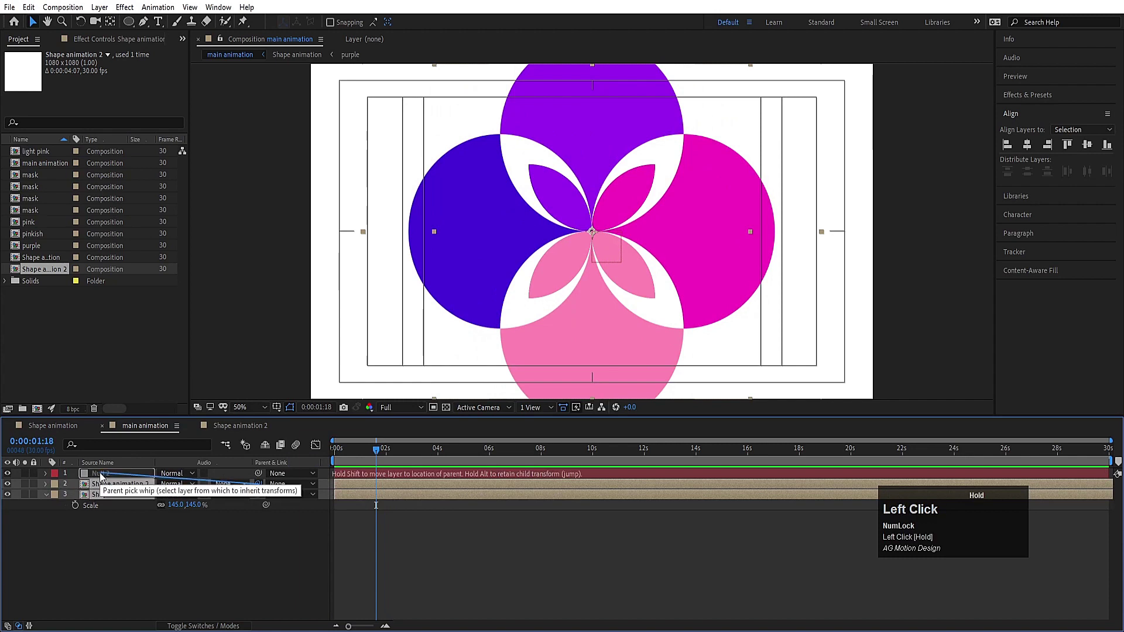
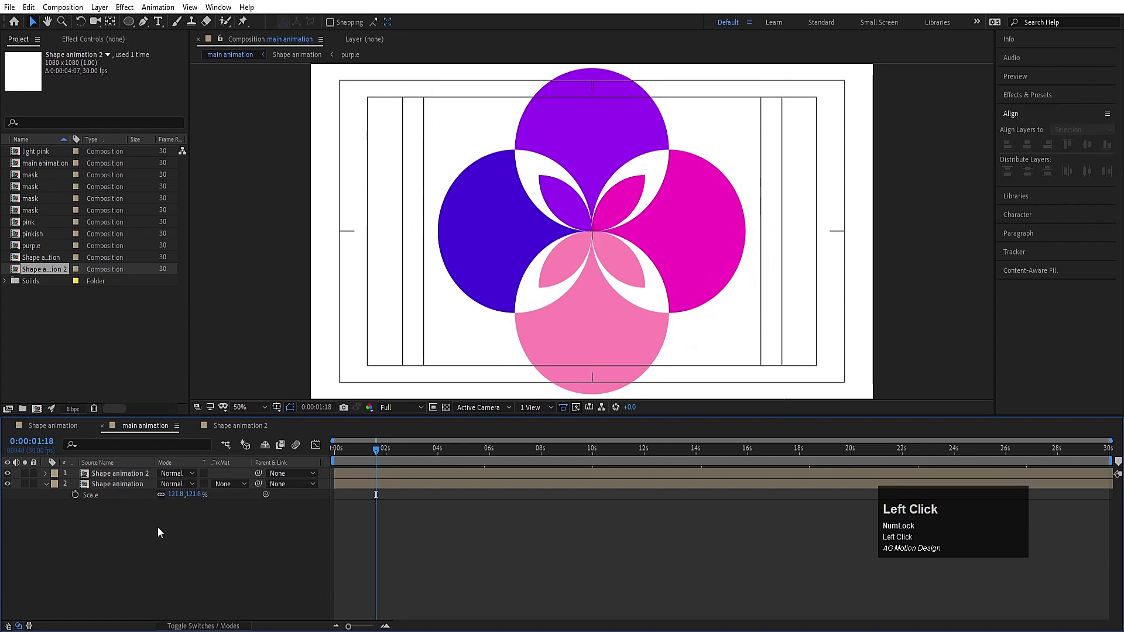
key("space")
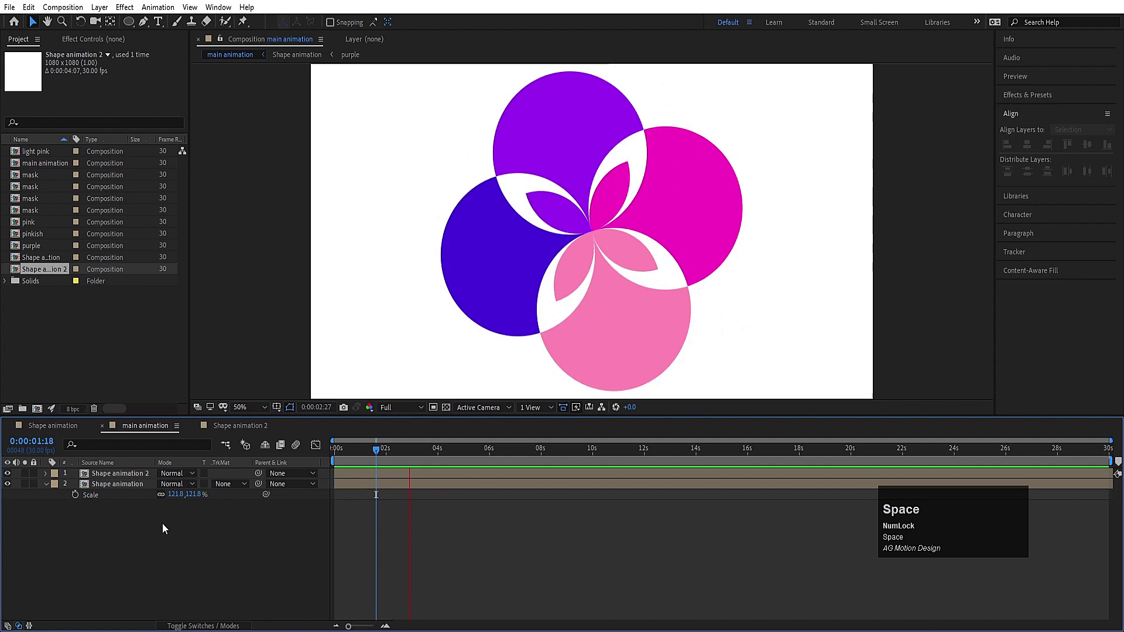
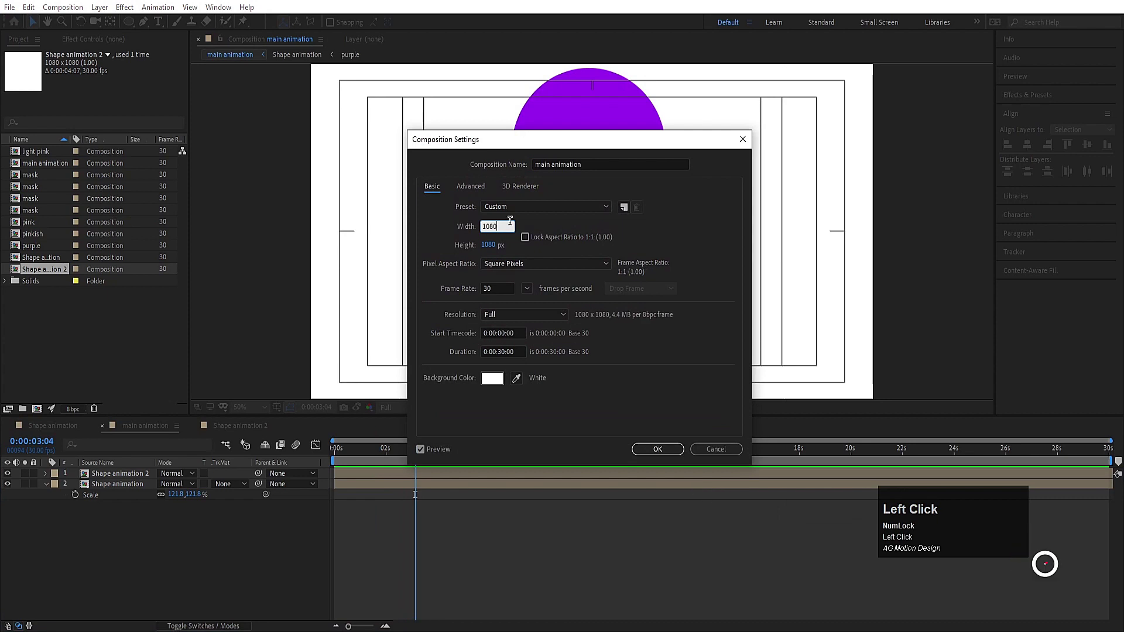
- Make main animation 1080×1080 square and play the finished looping four-circle petal animation
key("Return")
key("space")
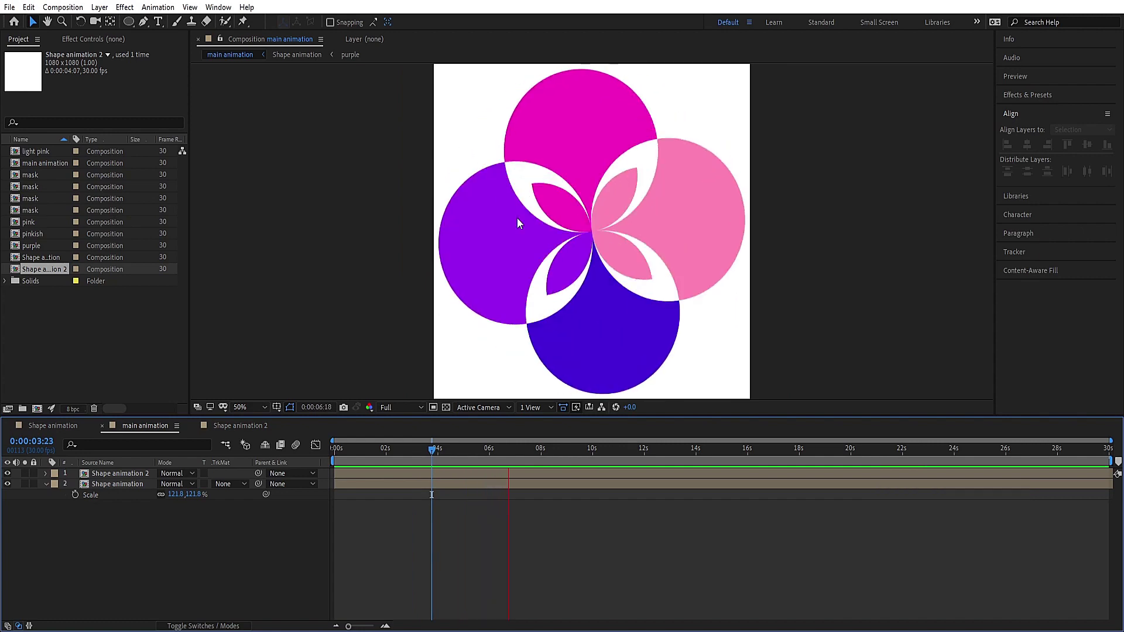
key("space")
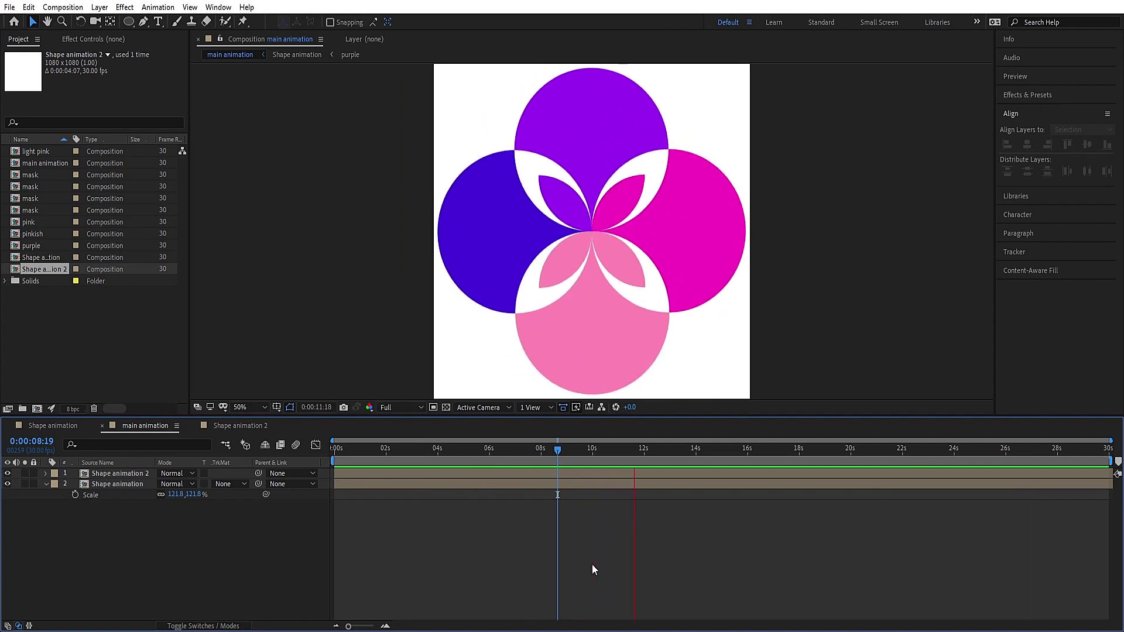
key("space")
key("n")
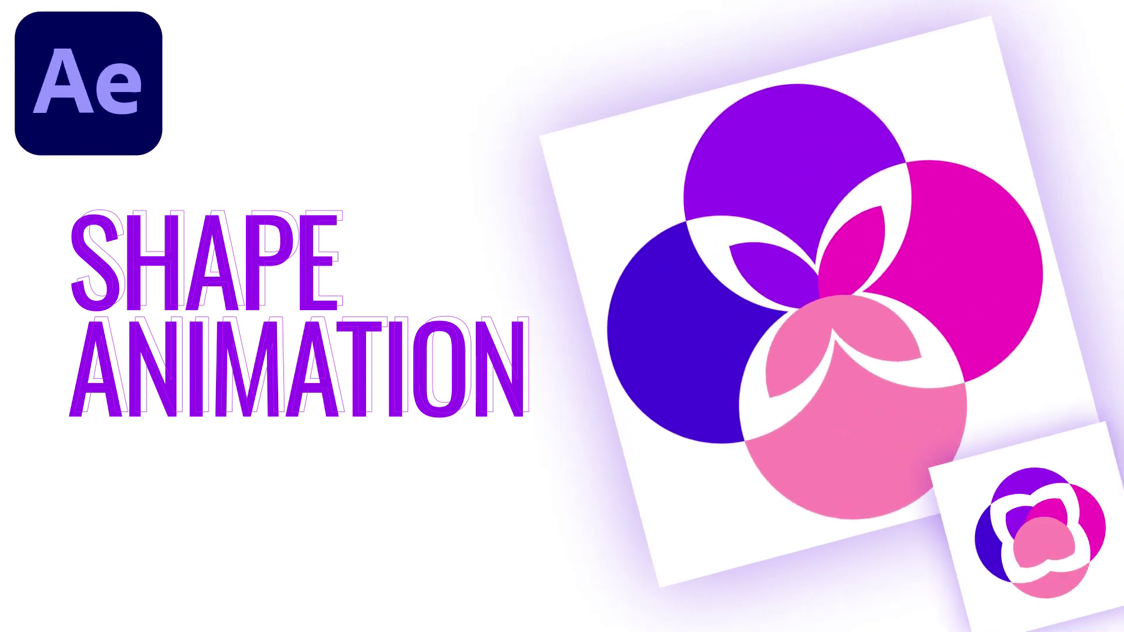